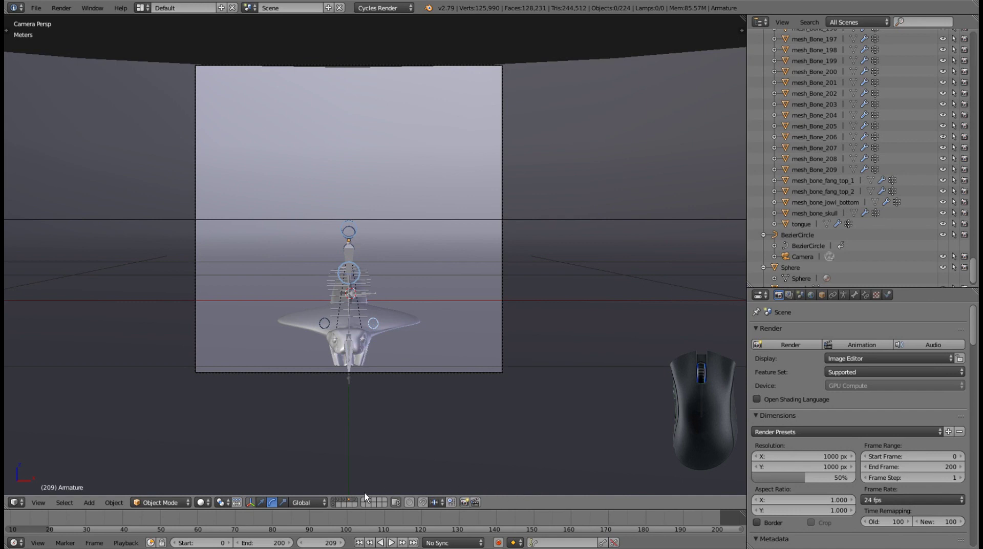
# Show the body, eyeballs, skeleton-and-fangs and rig-control layers one at a time
pyautogui.click(338, 503)
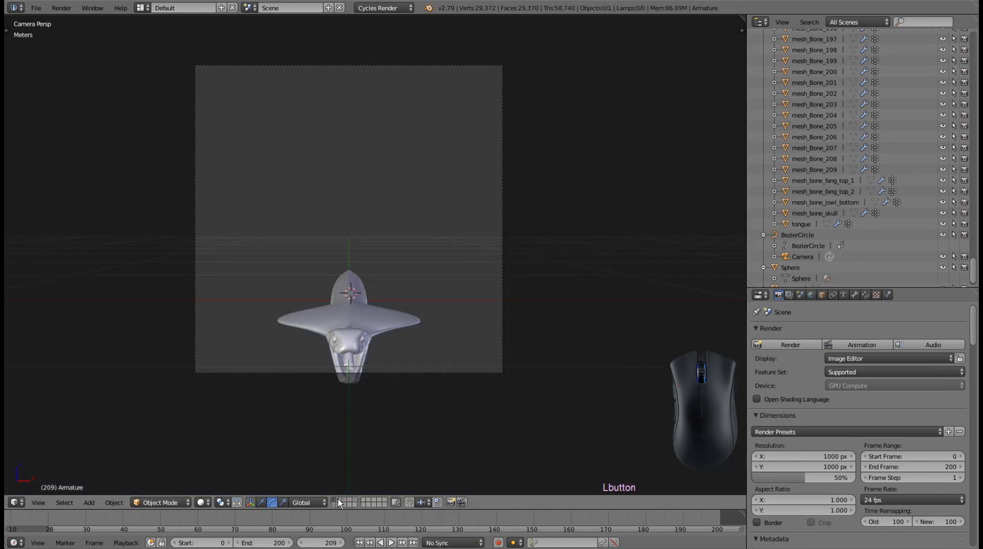
pyautogui.click(342, 503)
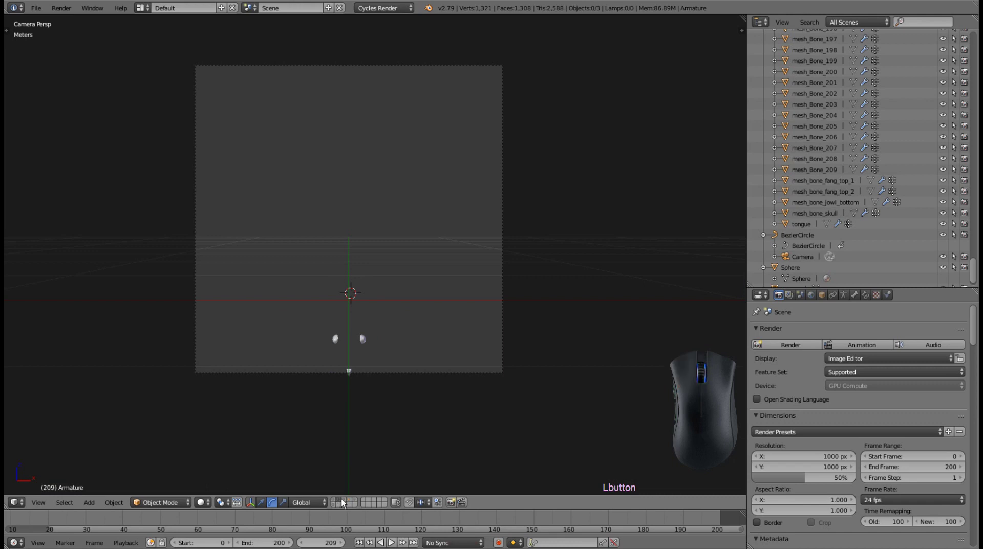
pyautogui.click(347, 503)
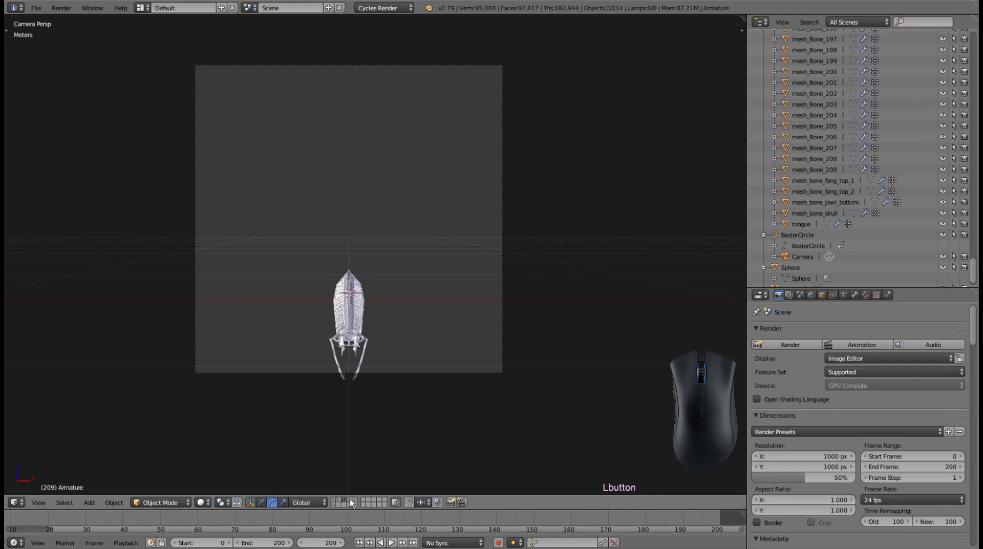
pyautogui.click(353, 503)
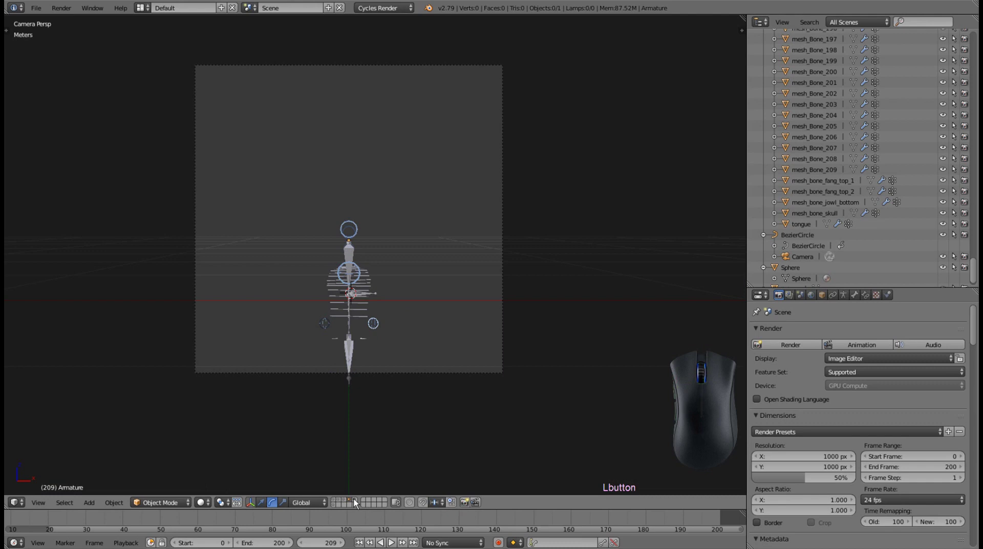
# Continue through the remaining layers and the background, ending with only the eyeballs layer shown
pyautogui.click(358, 503)
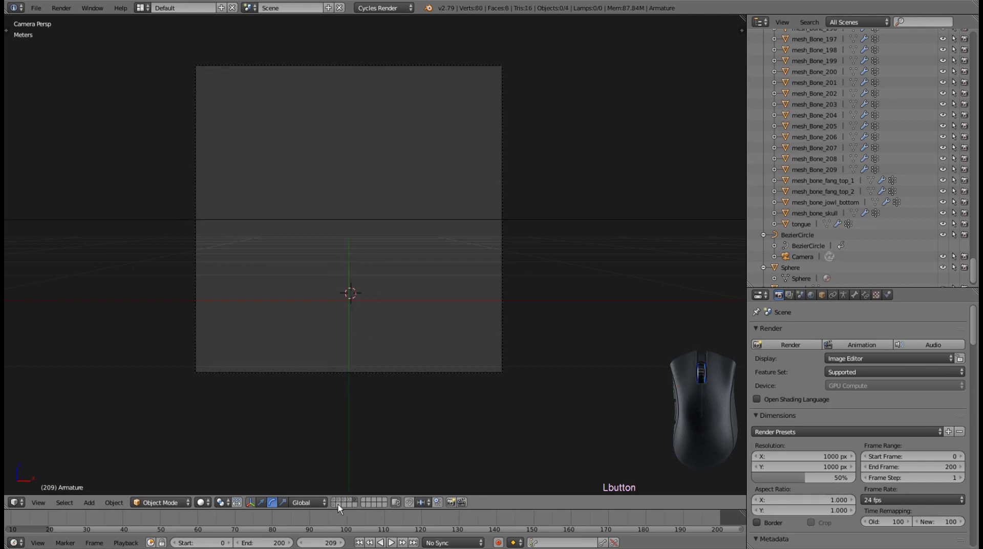
pyautogui.click(338, 509)
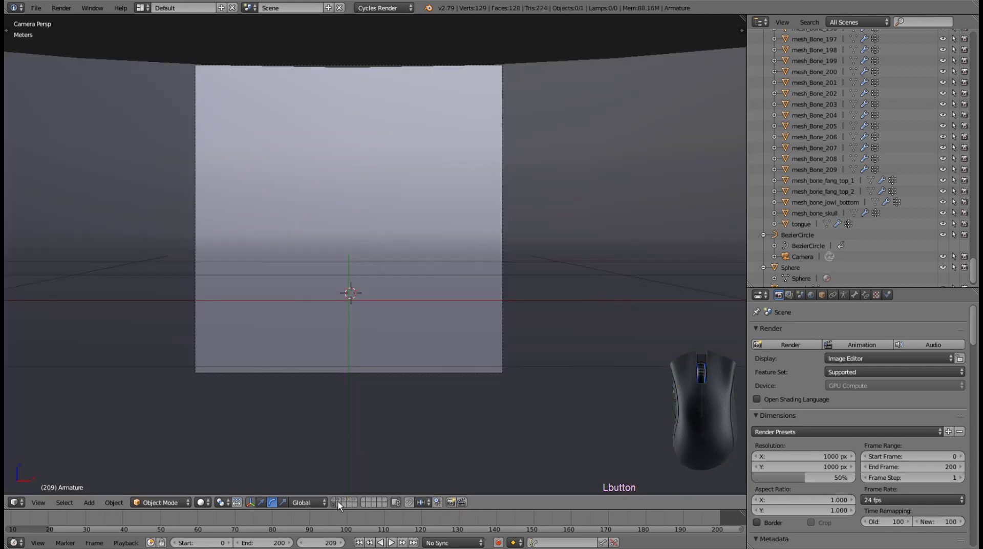
pyautogui.click(345, 502)
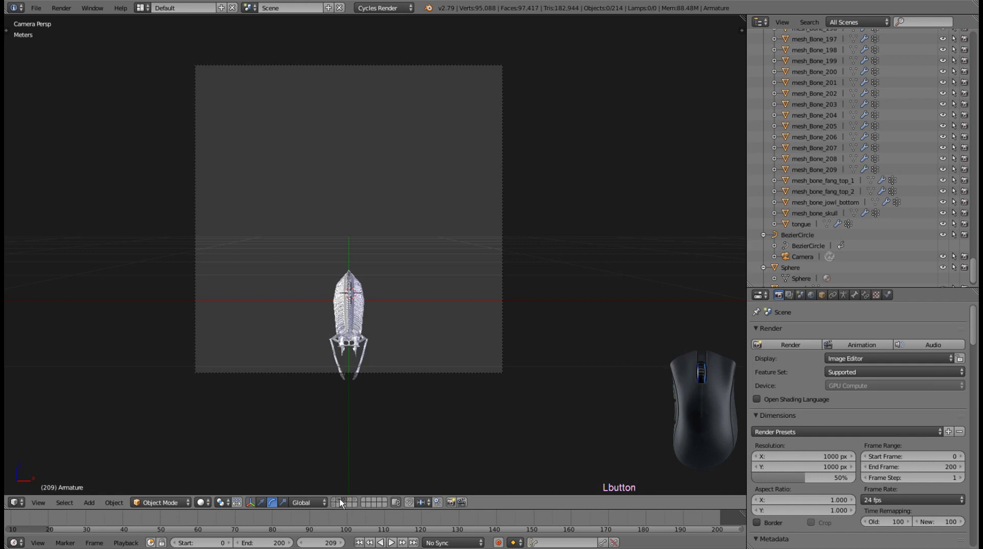
pyautogui.click(340, 503)
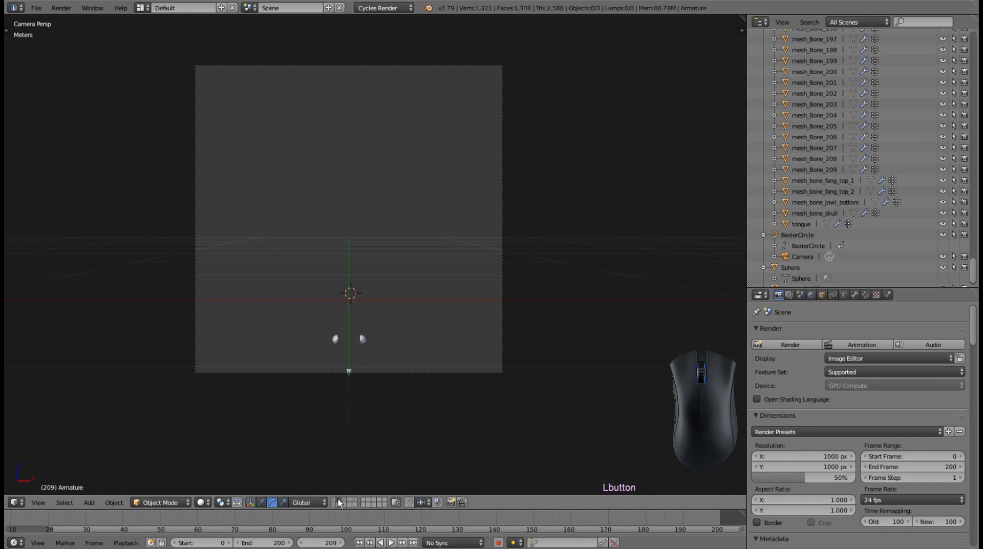
# Select the left eyeball and orbit and zoom to frame the two eyes
pyautogui.rightClick(365, 342)
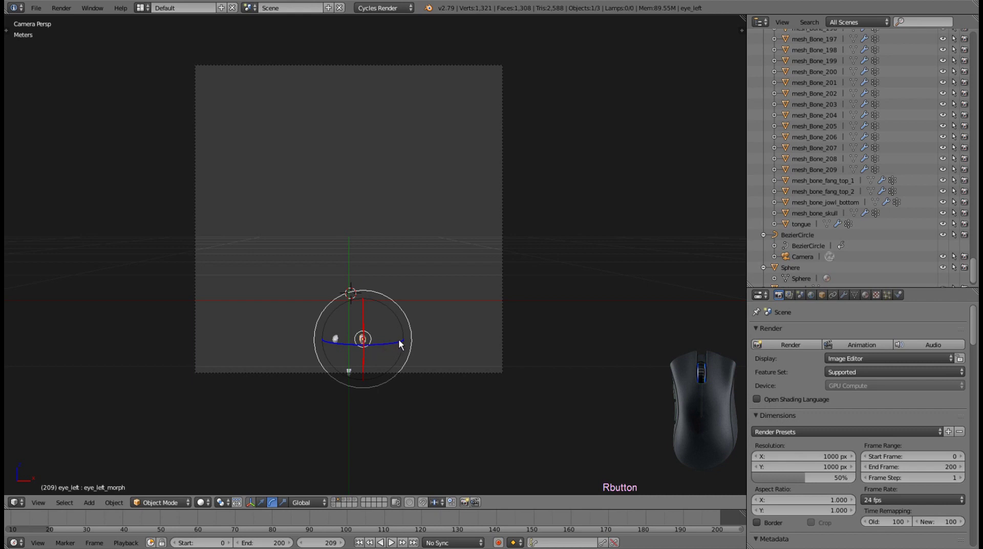
pyautogui.moveTo(401, 344); pyautogui.dragTo(319, 364)
pyautogui.scroll(3)
pyautogui.scroll(3)
pyautogui.moveTo(418, 421); pyautogui.dragTo(415, 227)
pyautogui.scroll(3)
pyautogui.scroll(3)
pyautogui.moveTo(372, 426); pyautogui.dragTo(370, 395)
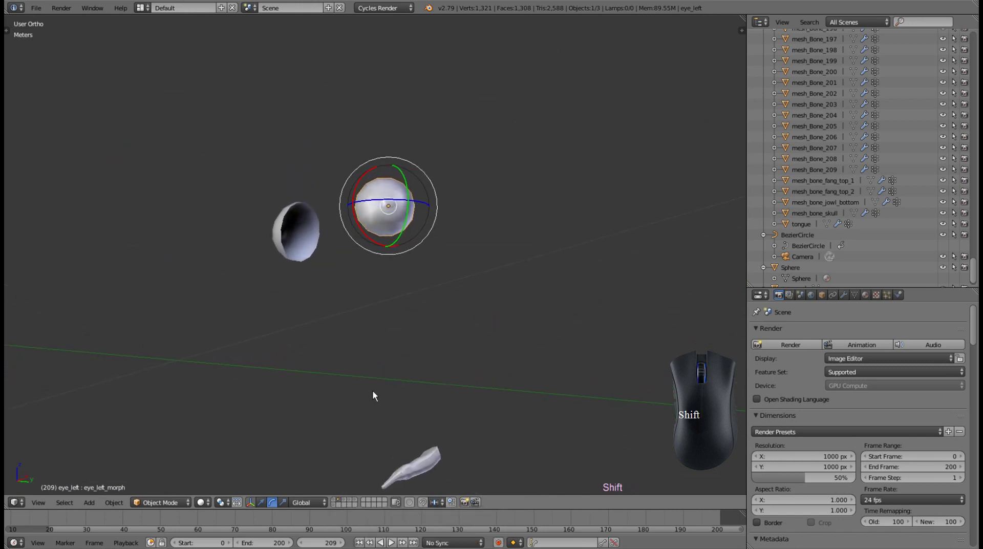
pyautogui.moveTo(381, 406); pyautogui.dragTo(384, 332)
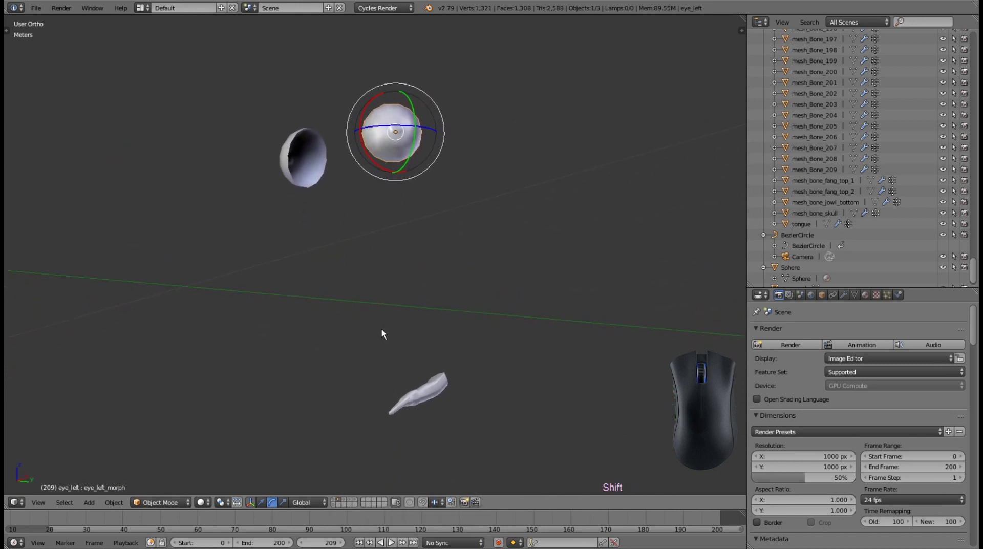
# Add the cobra body, teeth and rig-control layers to the view and select the armature
pyautogui.click(338, 504)
pyautogui.click(344, 503)
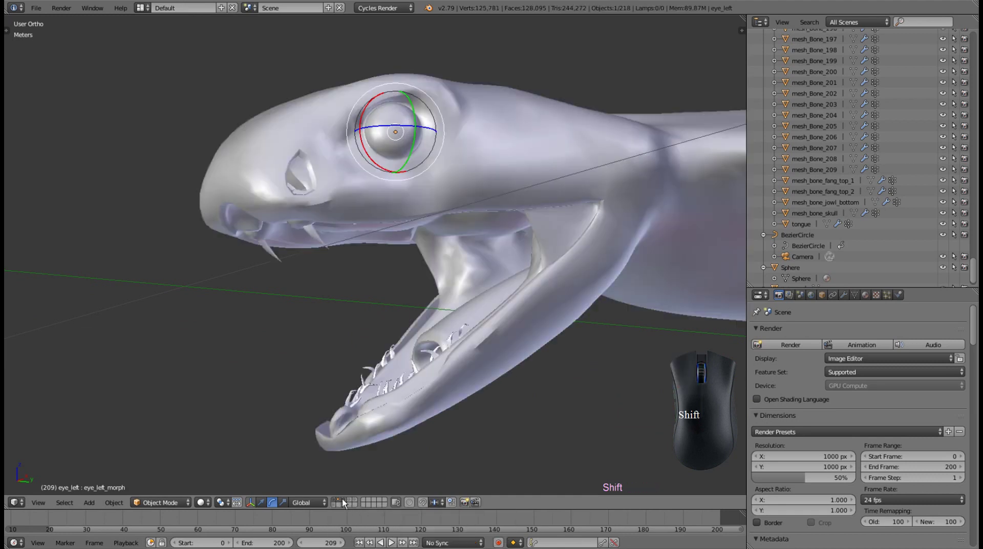
pyautogui.click(353, 503)
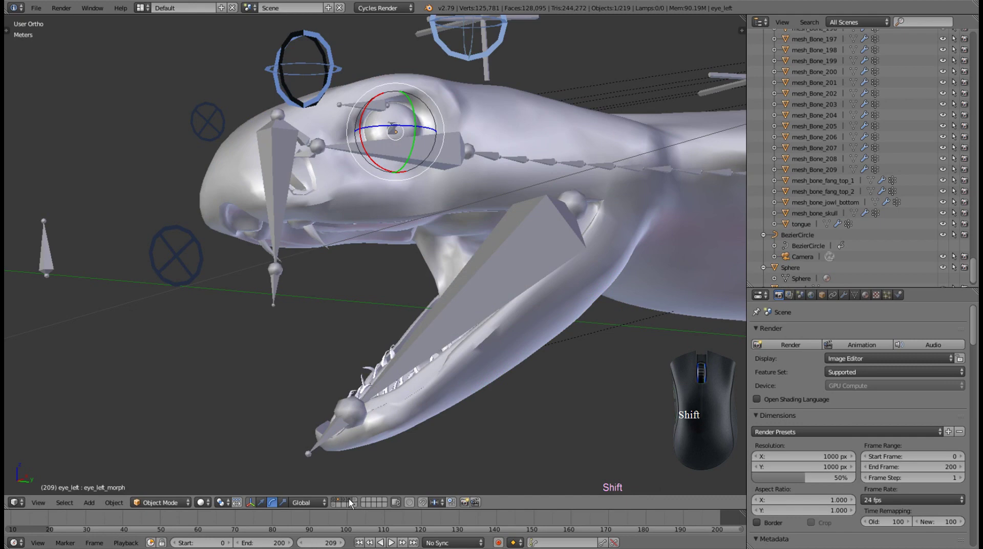
pyautogui.scroll(3)
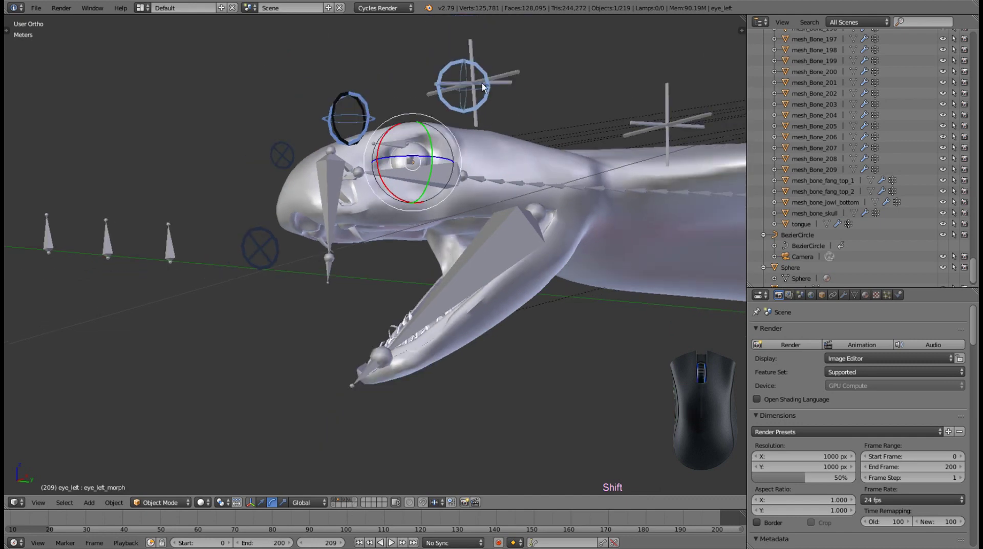
pyautogui.rightClick(479, 86)
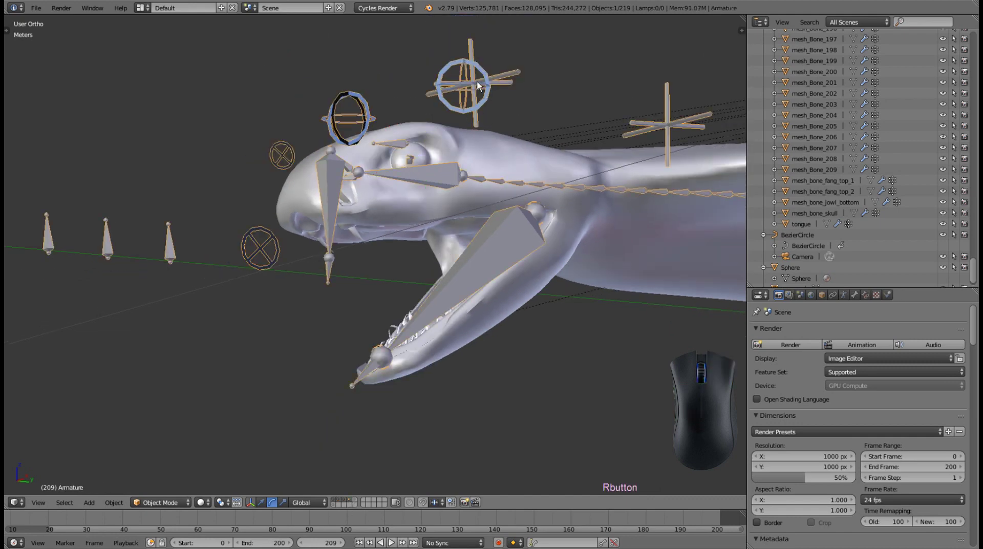
# Switch the armature into Pose Mode and select the left eye helper control
pyautogui.click(167, 508)
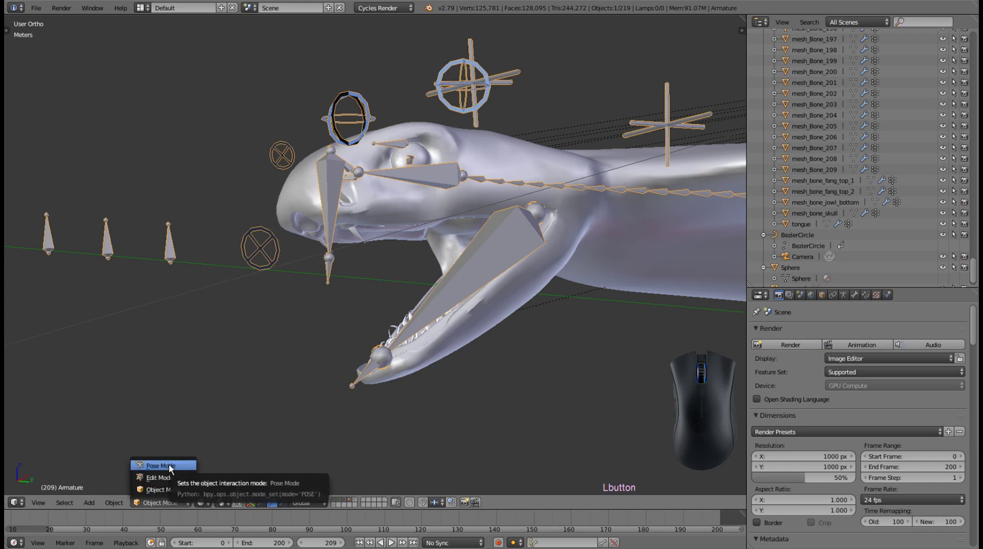
pyautogui.click(172, 469)
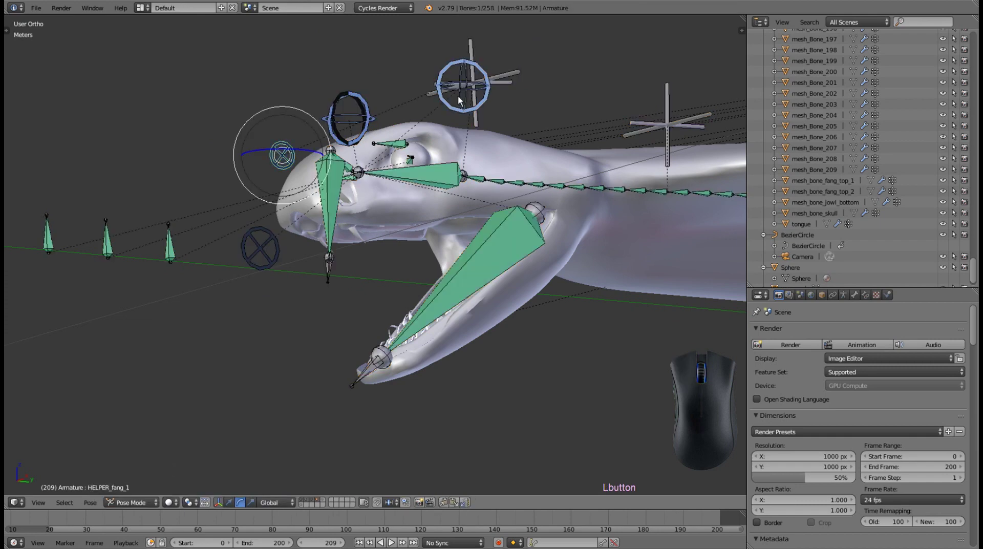
pyautogui.rightClick(461, 100)
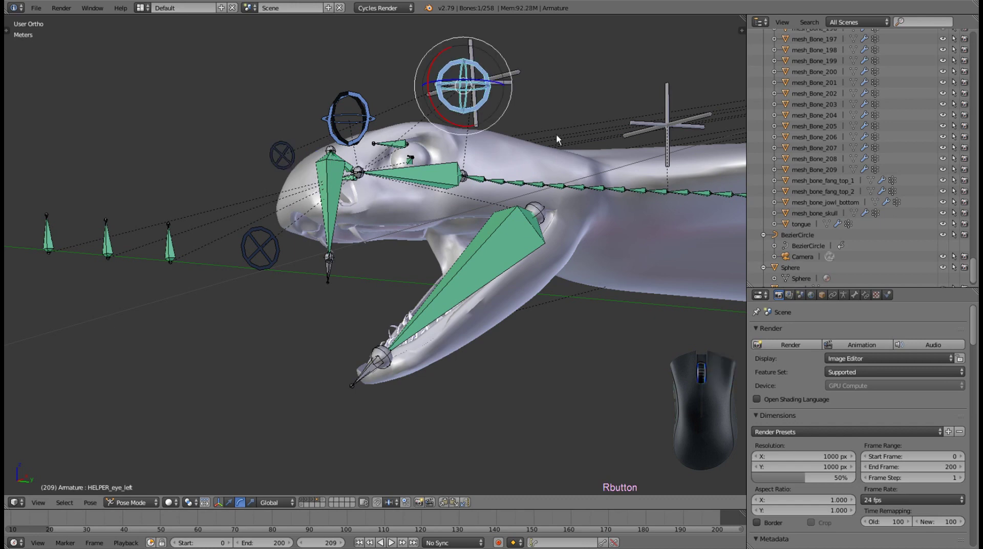
# Reorient along the snake's body and select the body control bone BONE_151.002 in side view
pyautogui.moveTo(610, 157); pyautogui.dragTo(249, 251)
pyautogui.scroll(-3)
pyautogui.scroll(-3)
pyautogui.middleClick(644, 148)
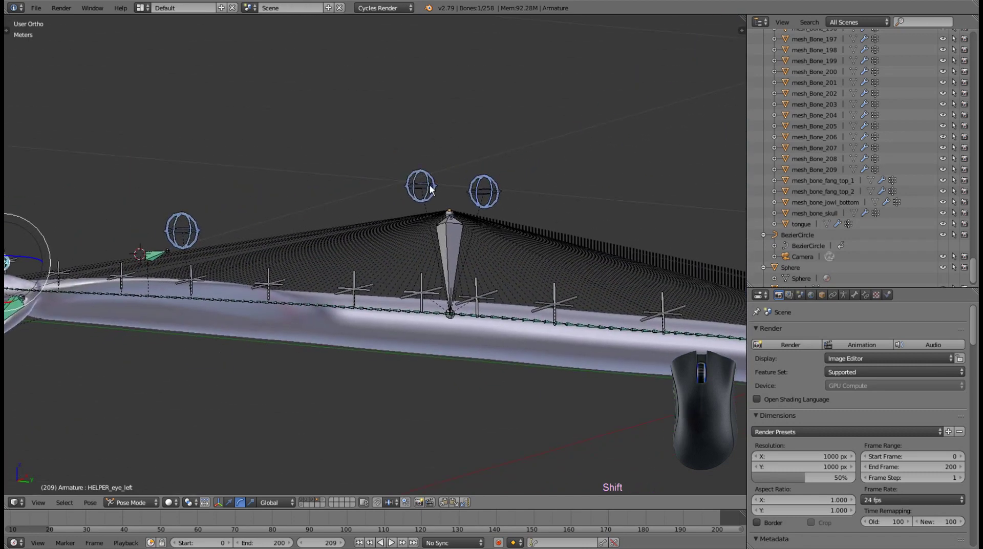
pyautogui.rightClick(434, 189)
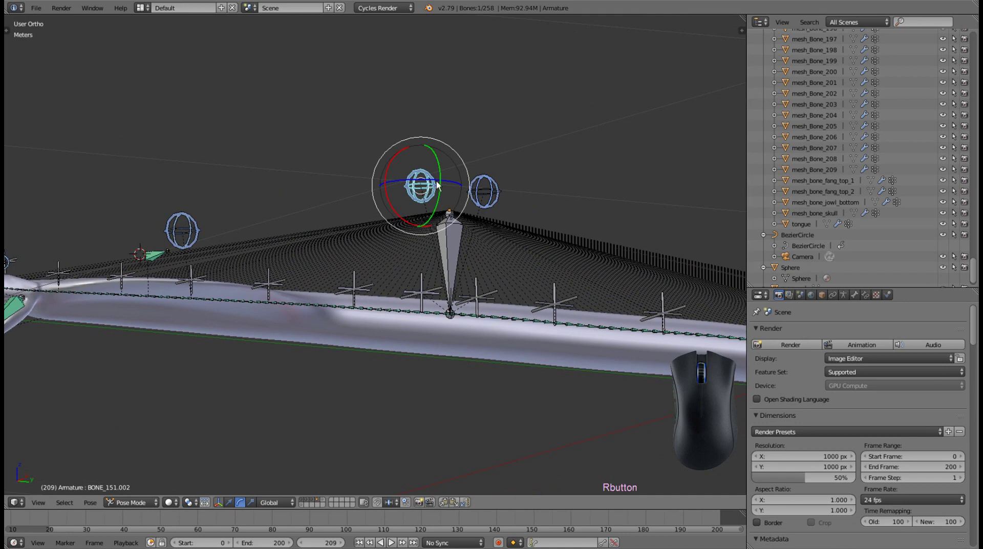
pyautogui.scroll(3)
pyautogui.moveTo(492, 183); pyautogui.dragTo(446, 202)
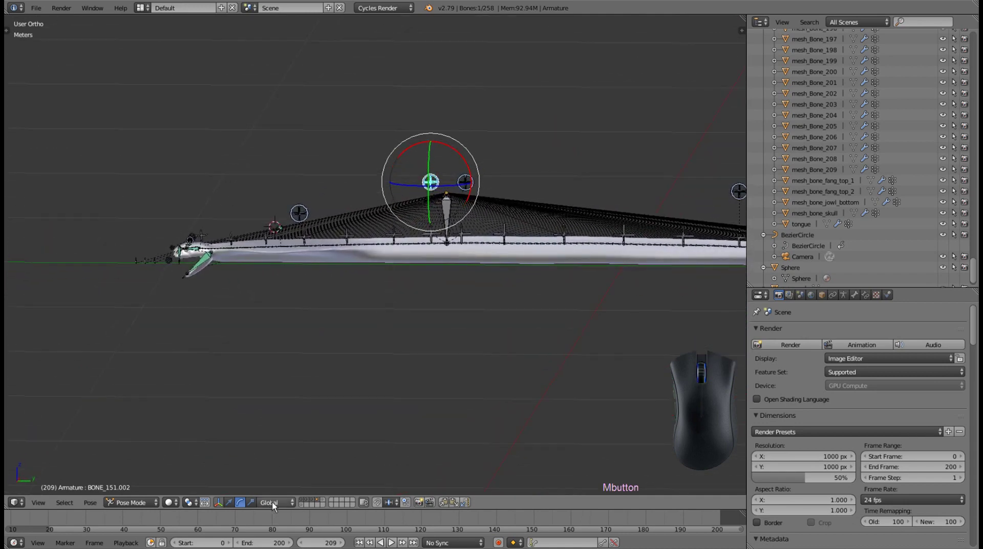
# Set Transform Orientation to Local and rotate BONE_151.002 to bend the neck upward
pyautogui.click(276, 506)
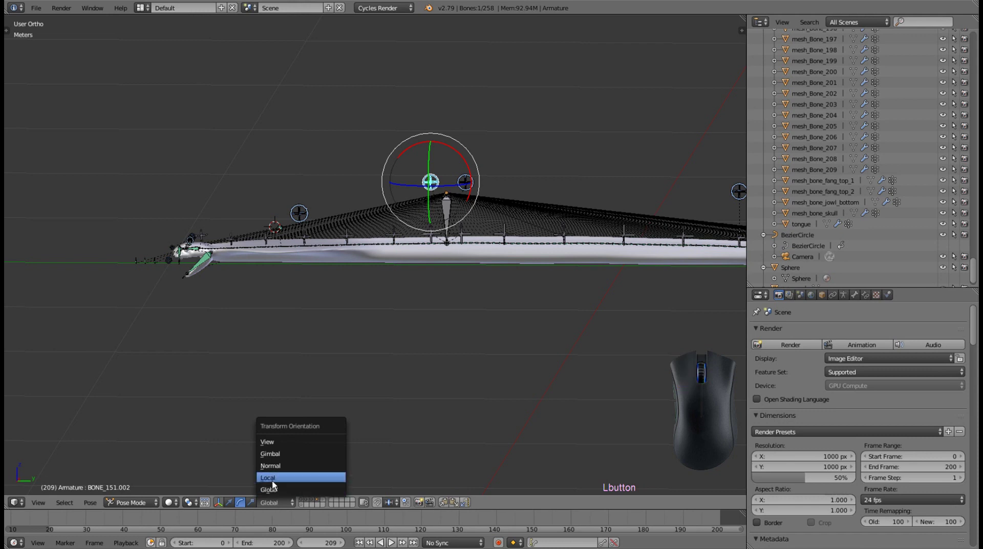
pyautogui.click(276, 485)
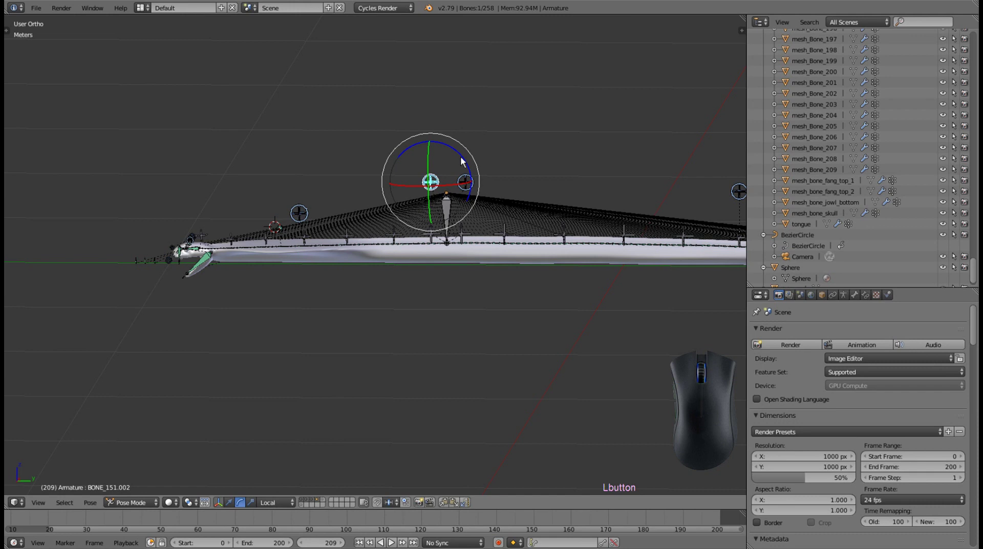
pyautogui.moveTo(461, 156); pyautogui.dragTo(485, 243)
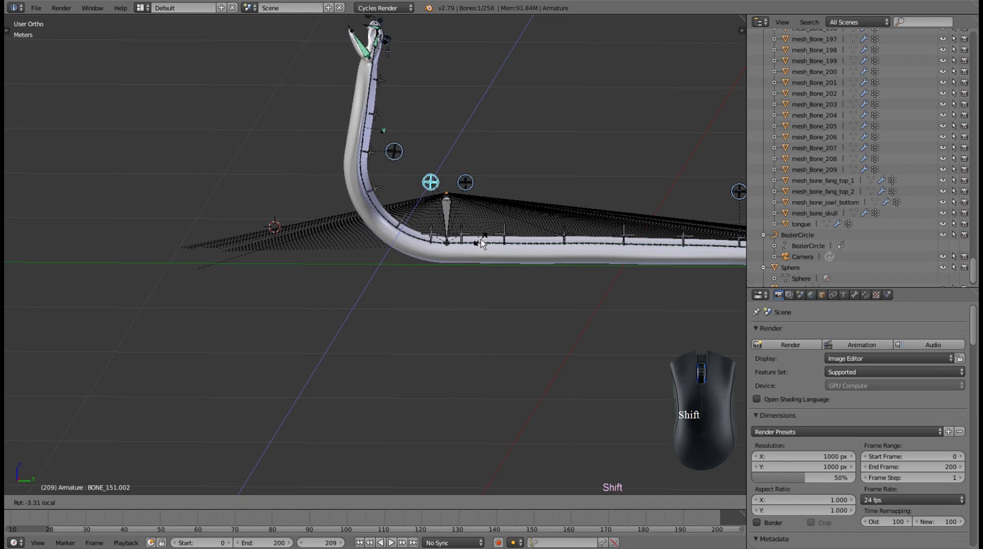
# Rotate BONE_181.002 to curl the upper neck into an S-curve, then refine the lower bend with BONE_151.002
pyautogui.rightClick(401, 152)
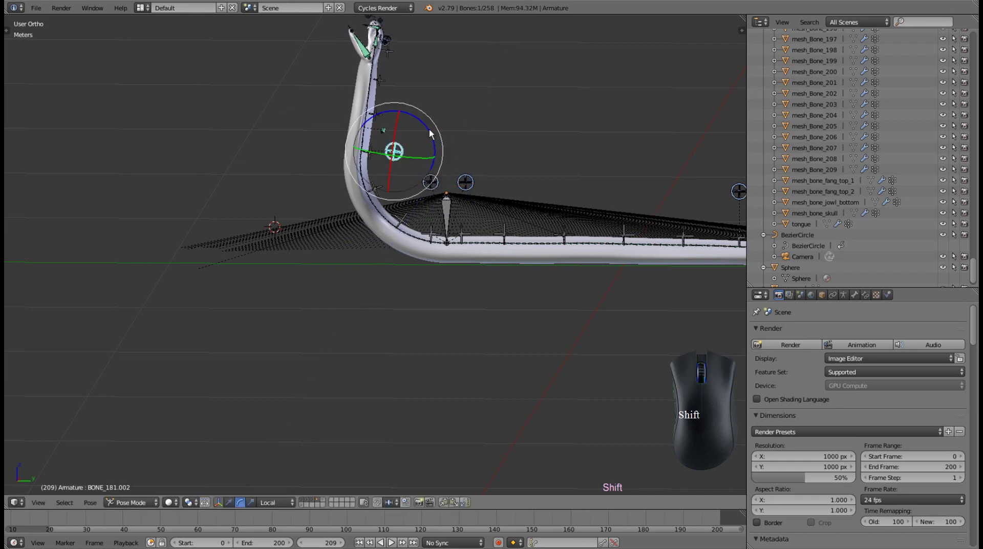
pyautogui.moveTo(432, 133); pyautogui.dragTo(371, 125)
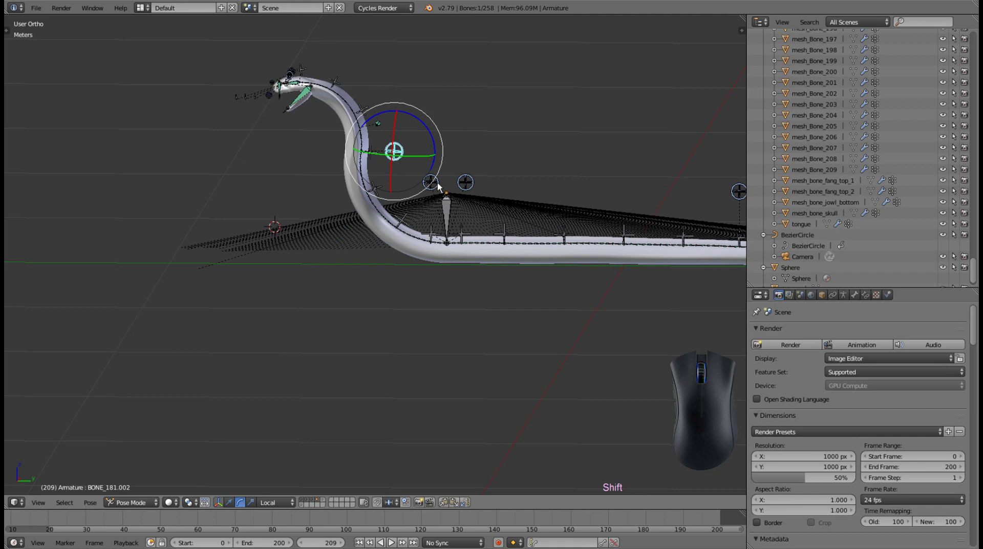
pyautogui.rightClick(440, 187)
pyautogui.moveTo(468, 159); pyautogui.dragTo(478, 174)
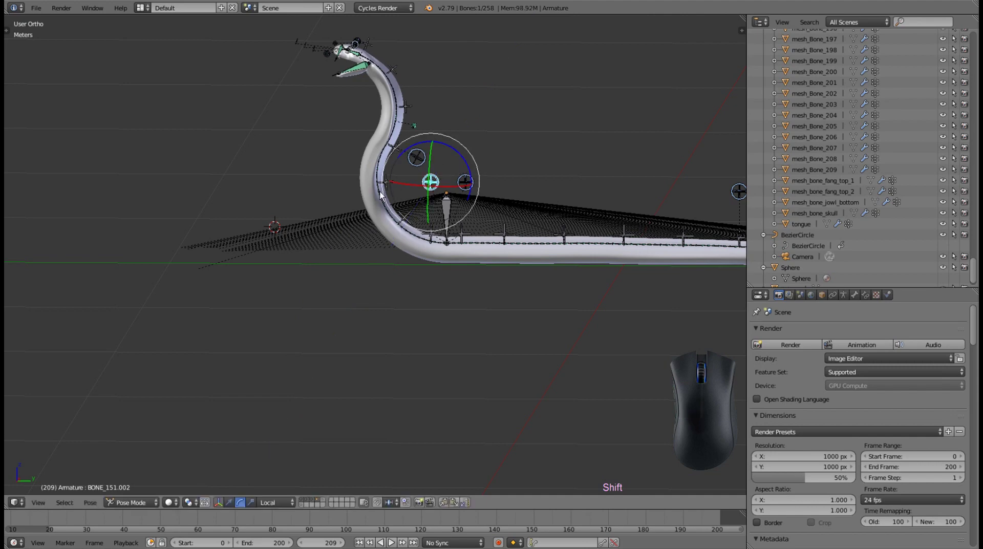
pyautogui.moveTo(387, 197); pyautogui.dragTo(538, 199)
# Select the HELPER_hood control and rotate it to narrow the cobra's hood
pyautogui.scroll(3)
pyautogui.moveTo(390, 187); pyautogui.dragTo(422, 281)
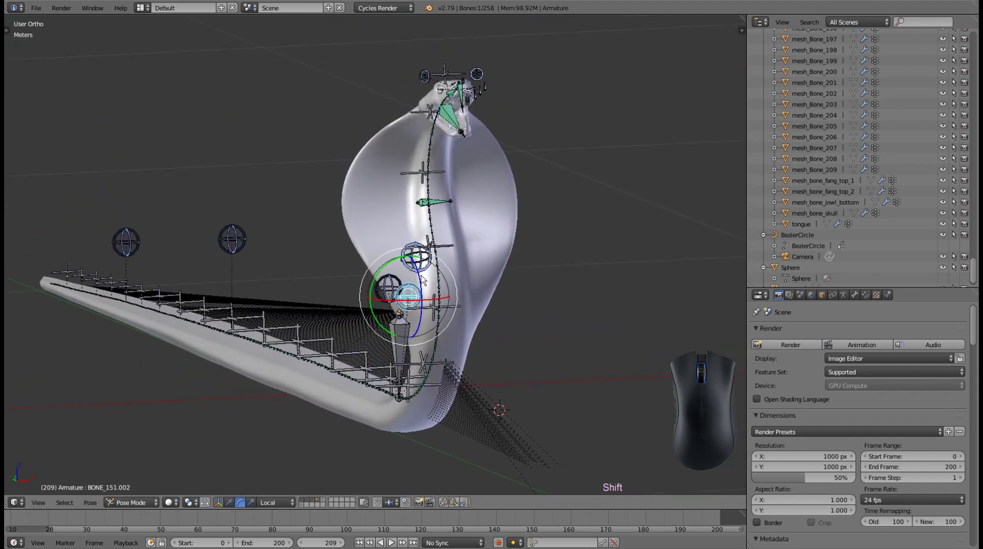
pyautogui.rightClick(443, 206)
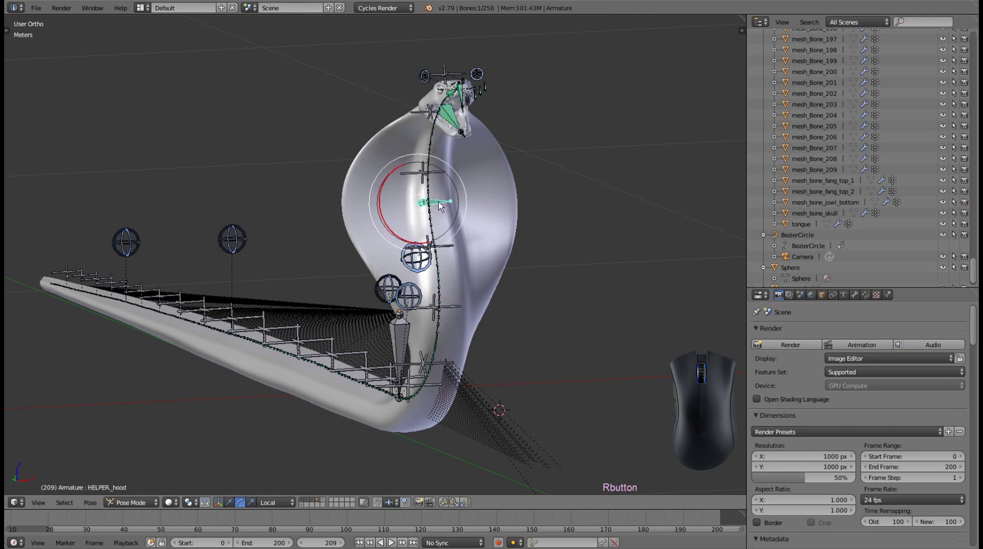
pyautogui.moveTo(386, 192); pyautogui.dragTo(388, 249)
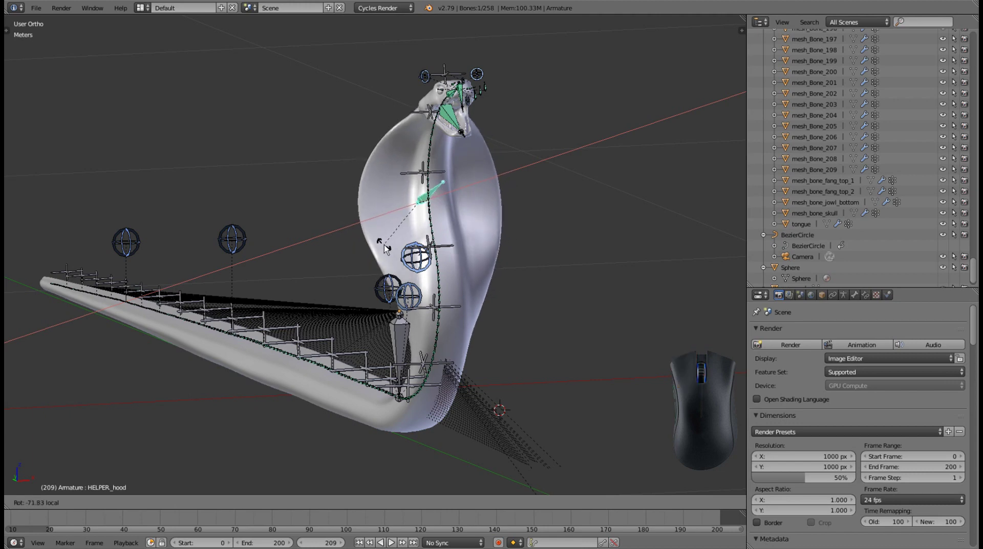
pyautogui.moveTo(385, 198); pyautogui.dragTo(386, 253)
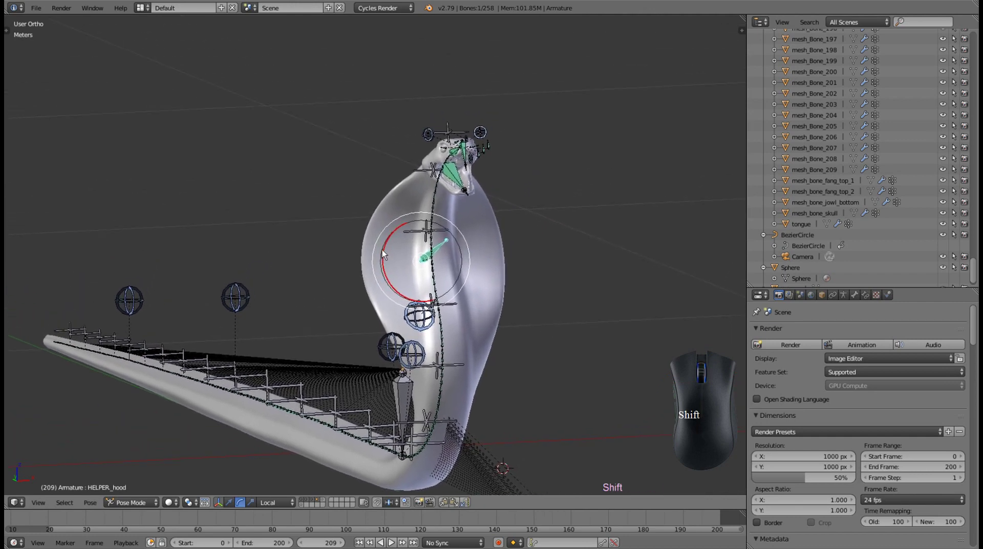
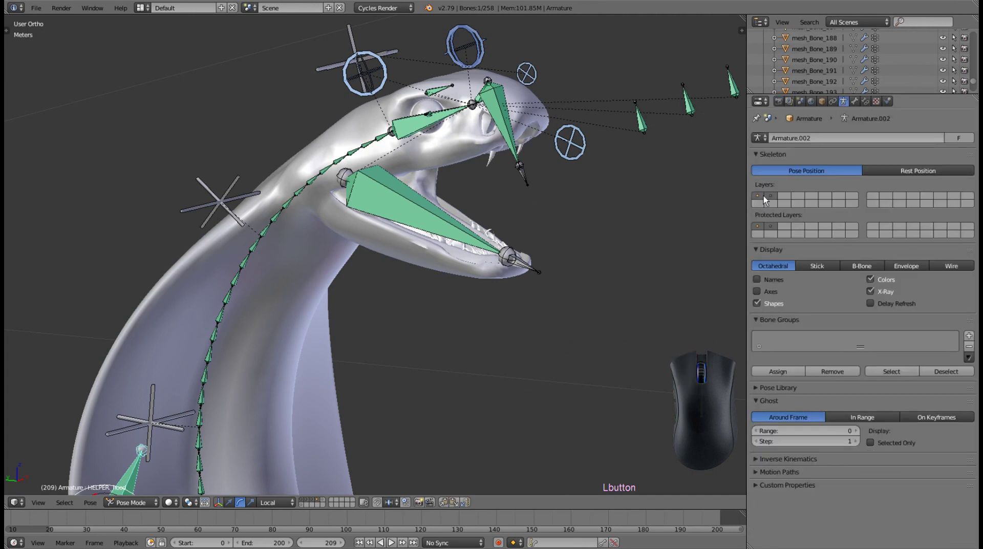
# Toggle the armature's bone layers between skeleton and controls, leaving only the control shapes visible
pyautogui.click(760, 199)
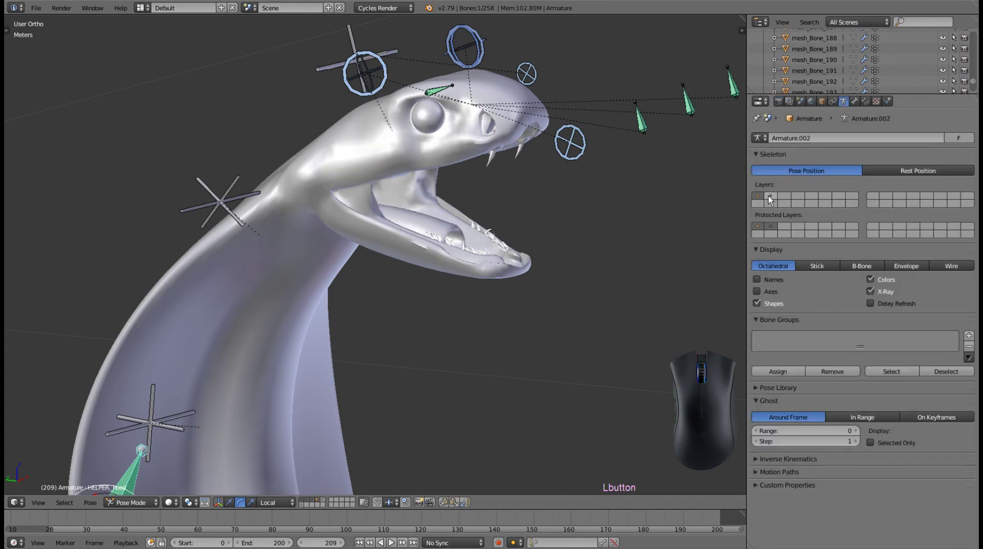
pyautogui.click(771, 200)
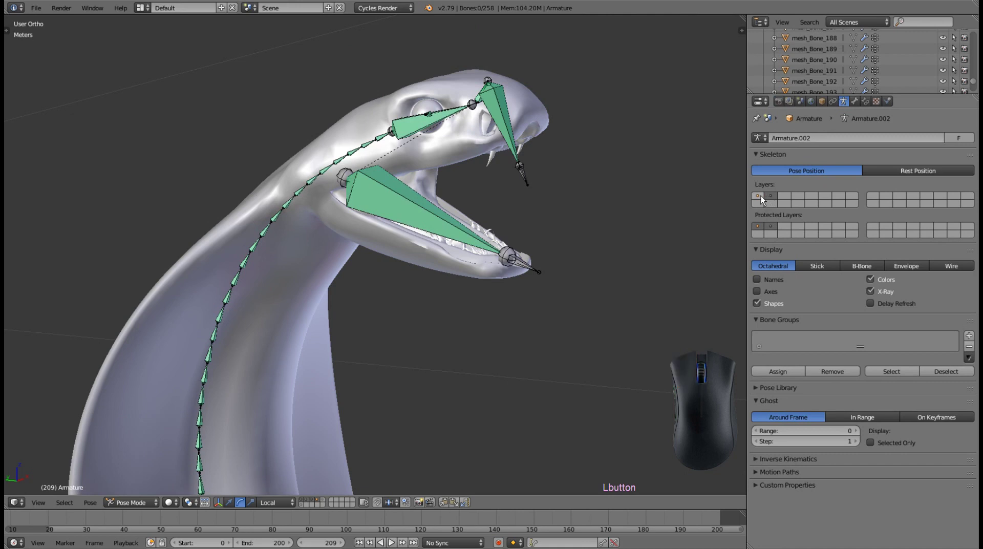
pyautogui.click(761, 199)
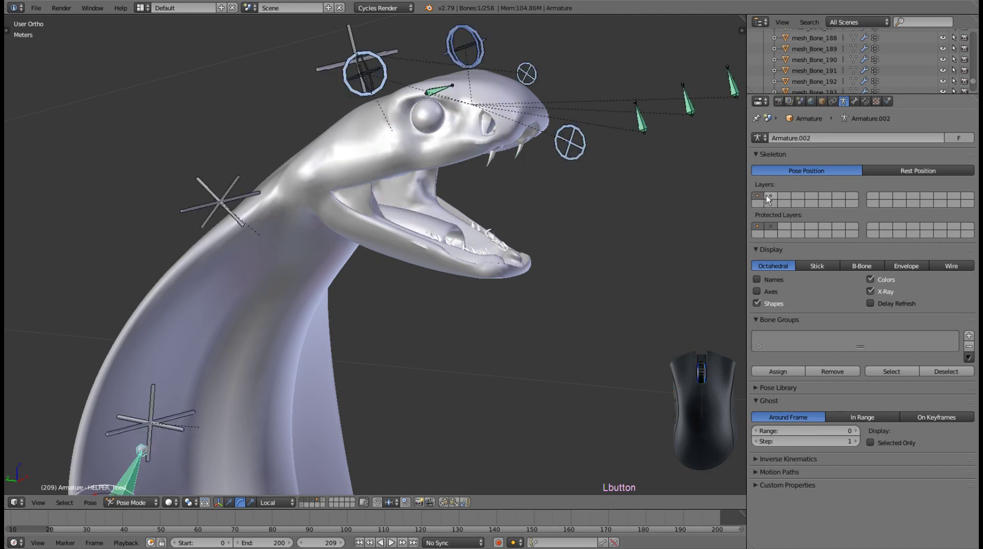
pyautogui.click(773, 199)
pyautogui.click(763, 199)
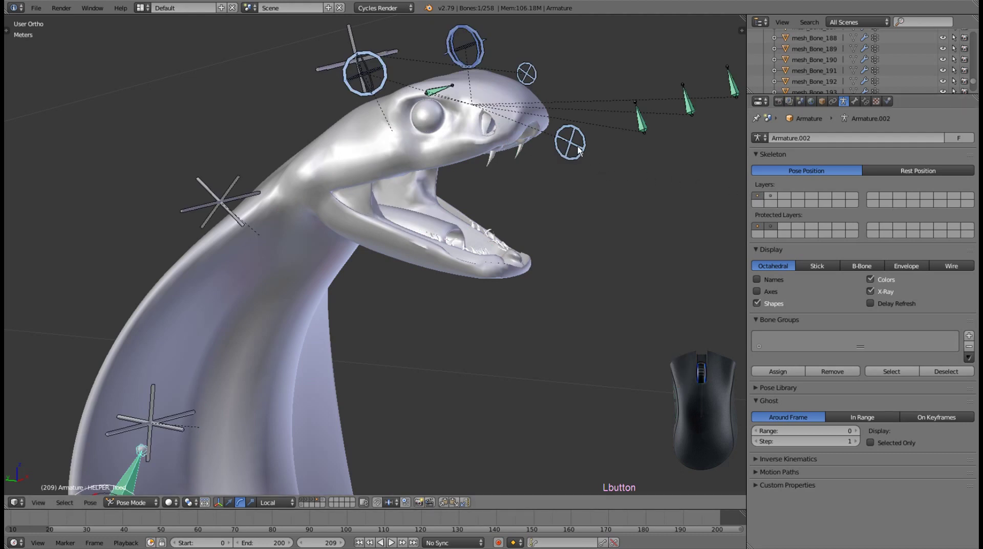
# Rotate HELPER_jowl_bottom downward to open the lower jaw wider
pyautogui.rightClick(580, 150)
pyautogui.moveTo(604, 130); pyautogui.dragTo(606, 153)
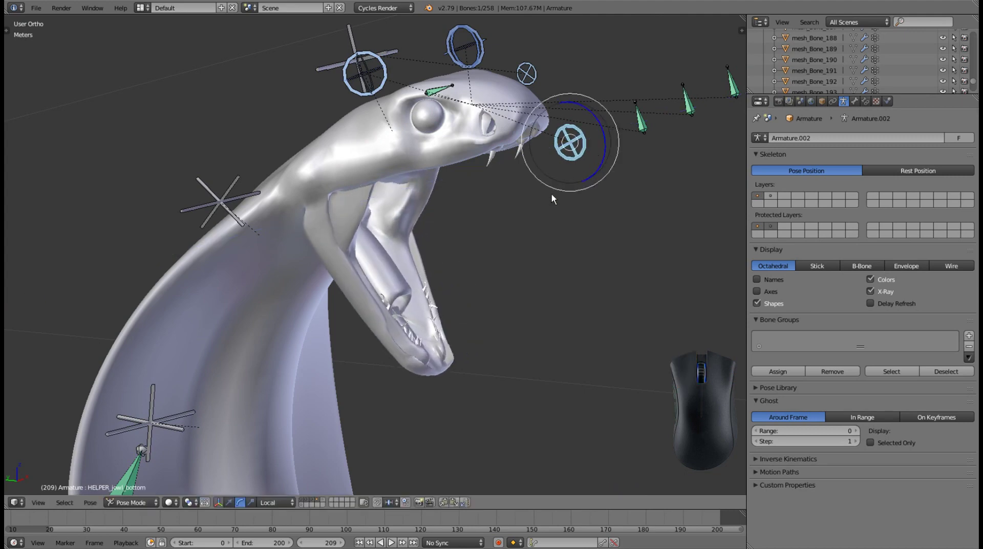
pyautogui.moveTo(533, 207); pyautogui.dragTo(540, 261)
pyautogui.moveTo(543, 255); pyautogui.dragTo(556, 237)
# Select HELPER_fang_1 and rotate it to swing the fangs out forward
pyautogui.rightClick(534, 136)
pyautogui.scroll(3)
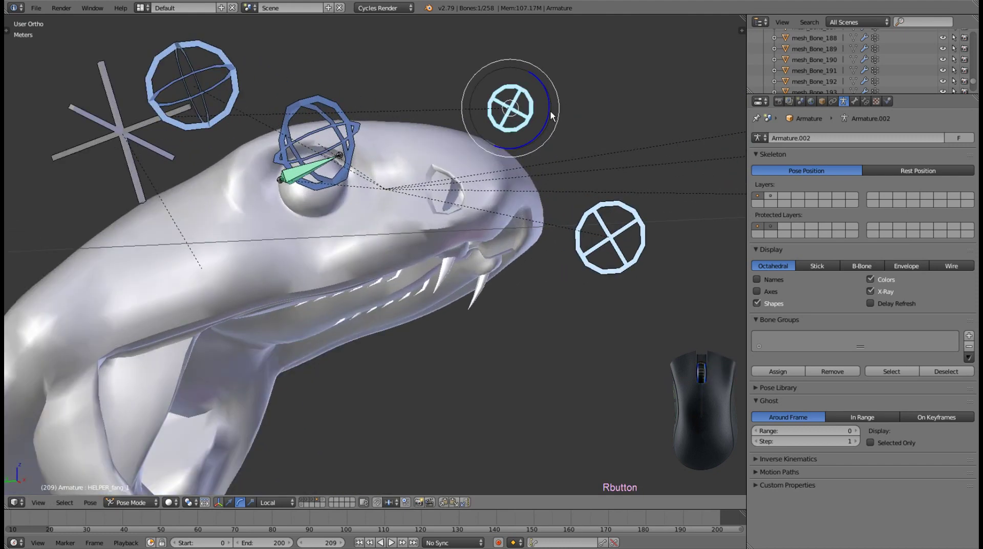
pyautogui.moveTo(551, 105); pyautogui.dragTo(554, 250)
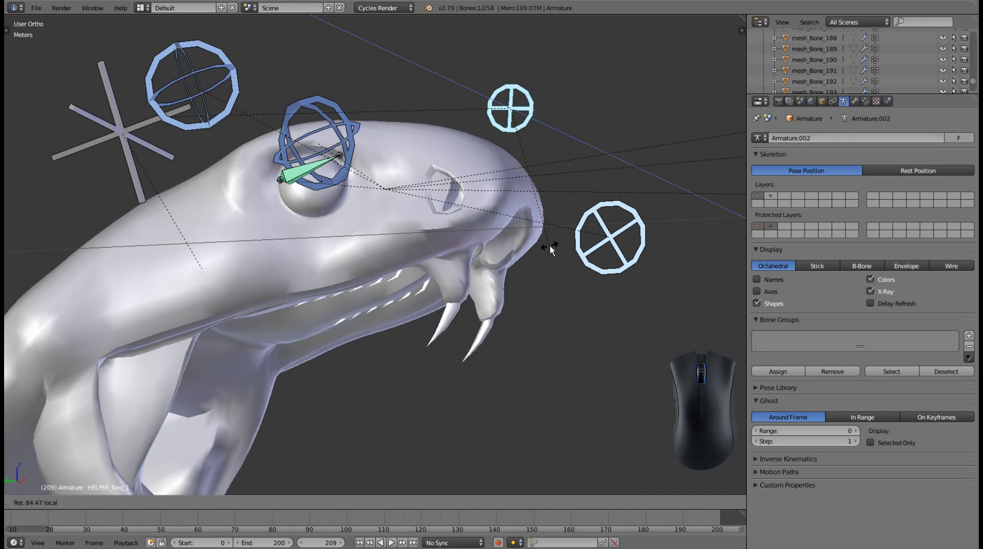
pyautogui.press('1')
pyautogui.moveTo(506, 197); pyautogui.dragTo(518, 119)
pyautogui.moveTo(493, 147); pyautogui.dragTo(503, 174)
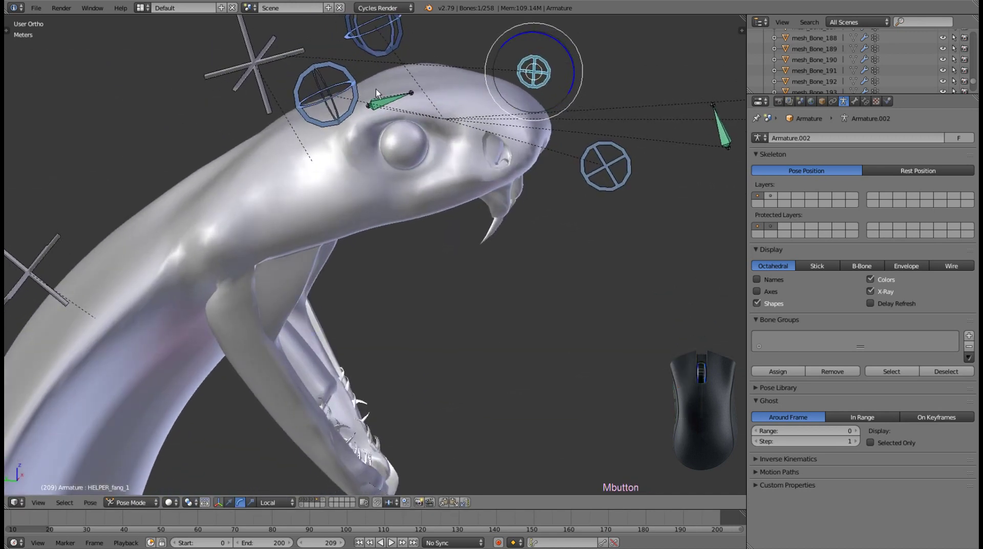
# Select HELPER_eye_right and rotate it to swivel the eyeball, returning it to its original orientation
pyautogui.rightClick(358, 90)
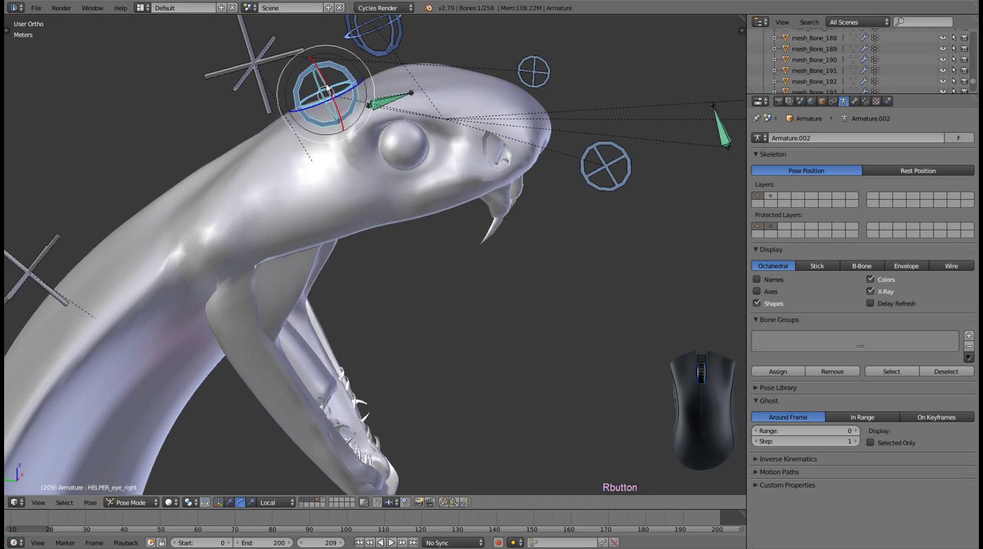
pyautogui.moveTo(330, 89); pyautogui.dragTo(322, 81)
pyautogui.rightClick(322, 81)
pyautogui.moveTo(322, 107); pyautogui.dragTo(327, 107)
pyautogui.rightClick(327, 107)
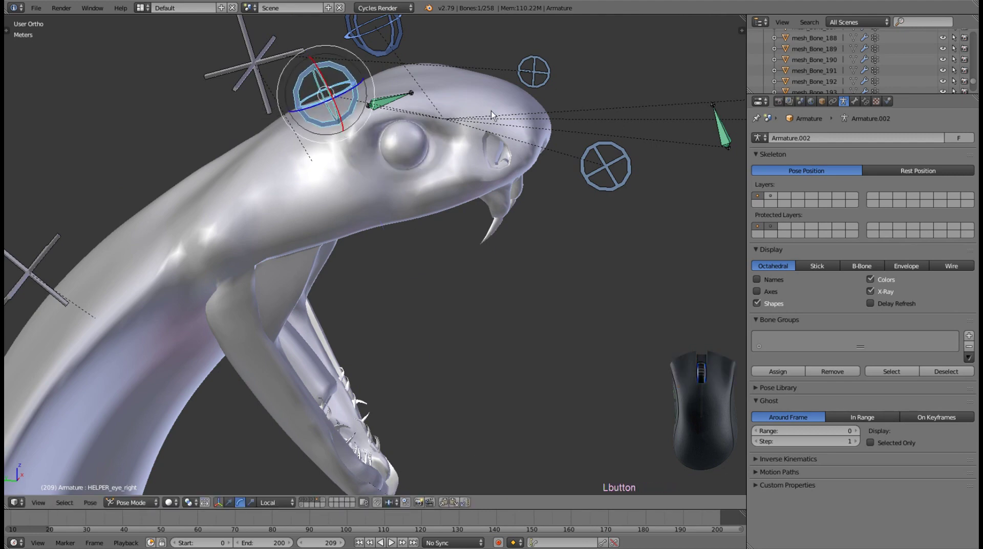
# Orbit to the other side of the head and select the left eye control
pyautogui.moveTo(509, 114); pyautogui.dragTo(344, 120)
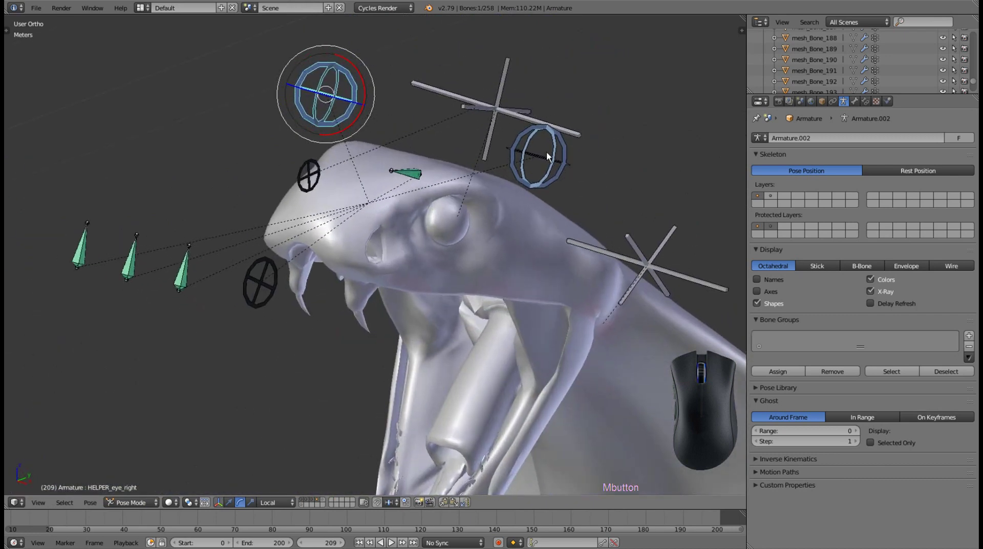
pyautogui.rightClick(550, 160)
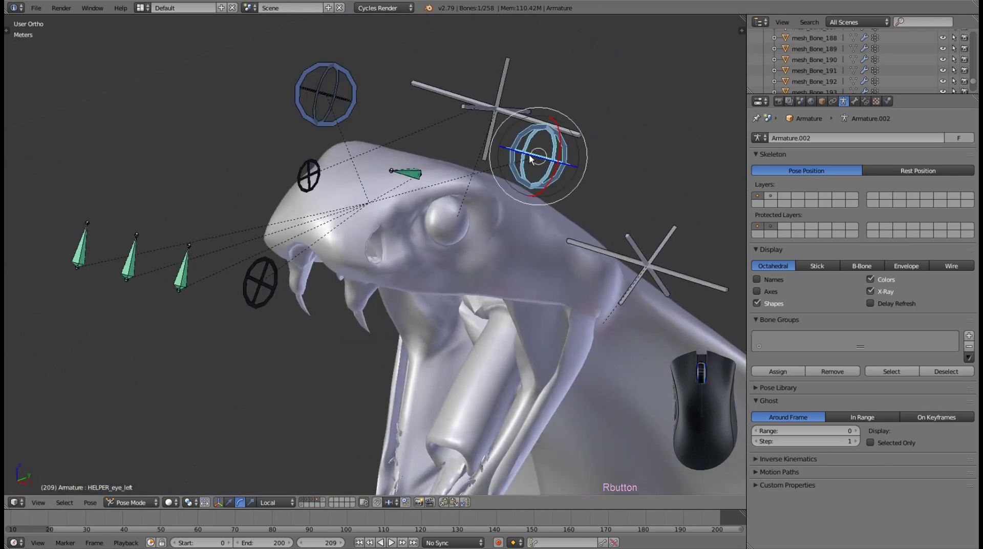
pyautogui.moveTo(533, 158); pyautogui.dragTo(432, 137)
pyautogui.middleClick(542, 156)
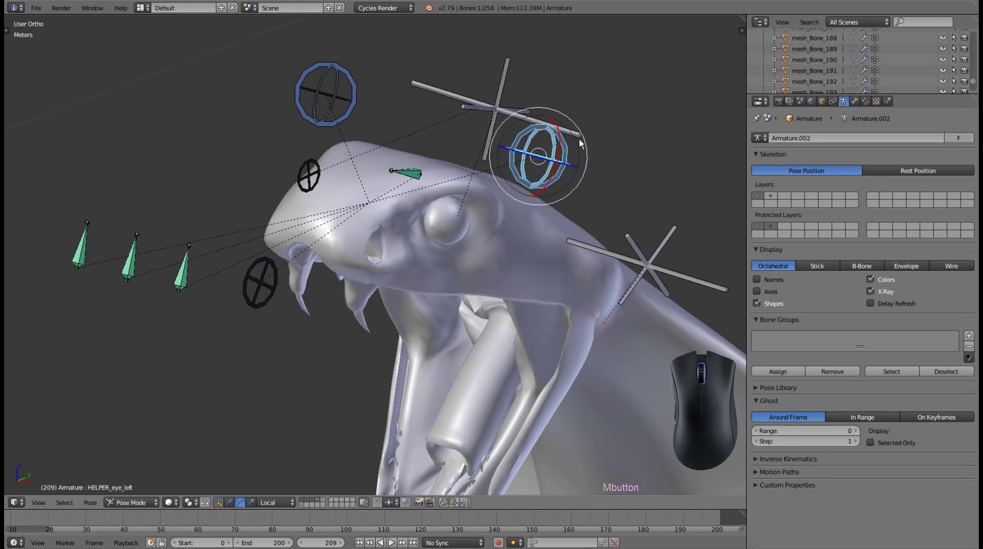
pyautogui.moveTo(583, 142); pyautogui.dragTo(564, 149)
pyautogui.middleClick(608, 117)
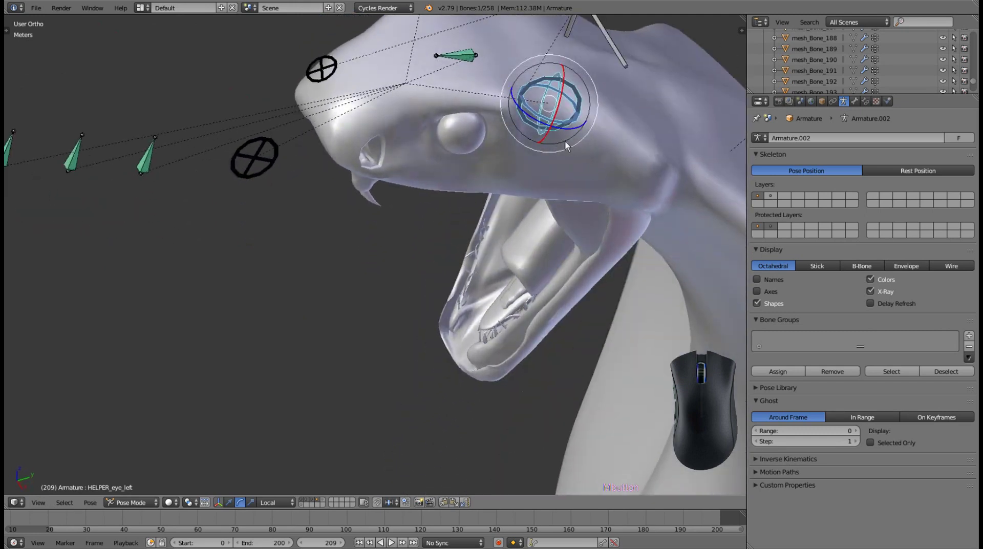
# Select the fang control and rotate it, then view the head side-on
pyautogui.moveTo(563, 110); pyautogui.dragTo(563, 87)
pyautogui.rightClick(564, 86)
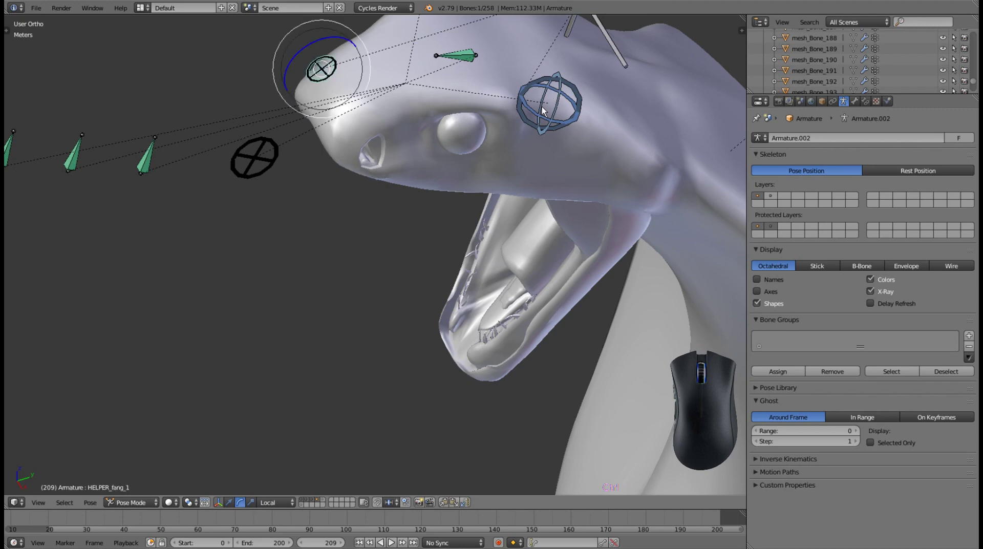
pyautogui.moveTo(338, 154); pyautogui.dragTo(354, 215)
pyautogui.moveTo(360, 216); pyautogui.dragTo(352, 174)
pyautogui.moveTo(313, 112); pyautogui.dragTo(344, 203)
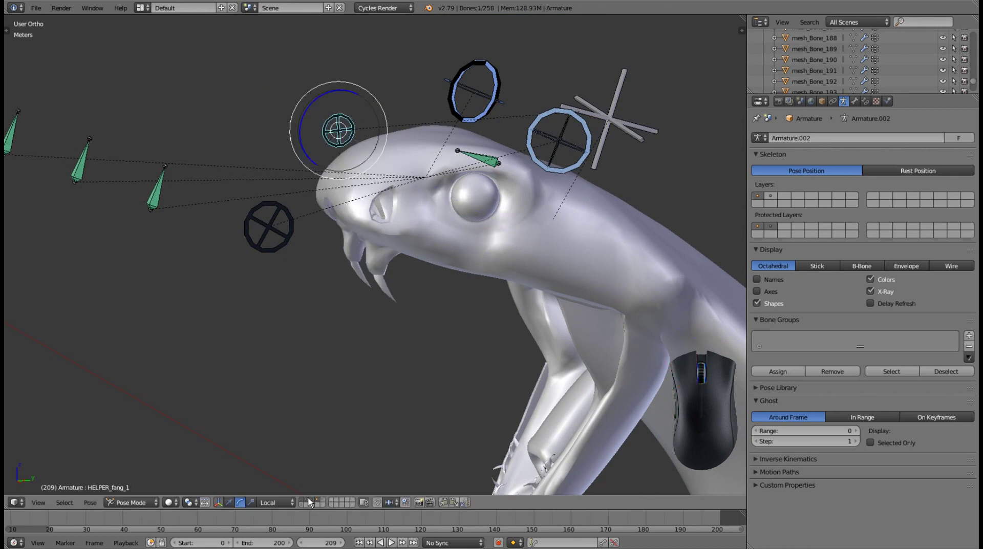
# Show the eyeballs layer plus the armature controls, with viewport shading set to Texture
pyautogui.click(310, 502)
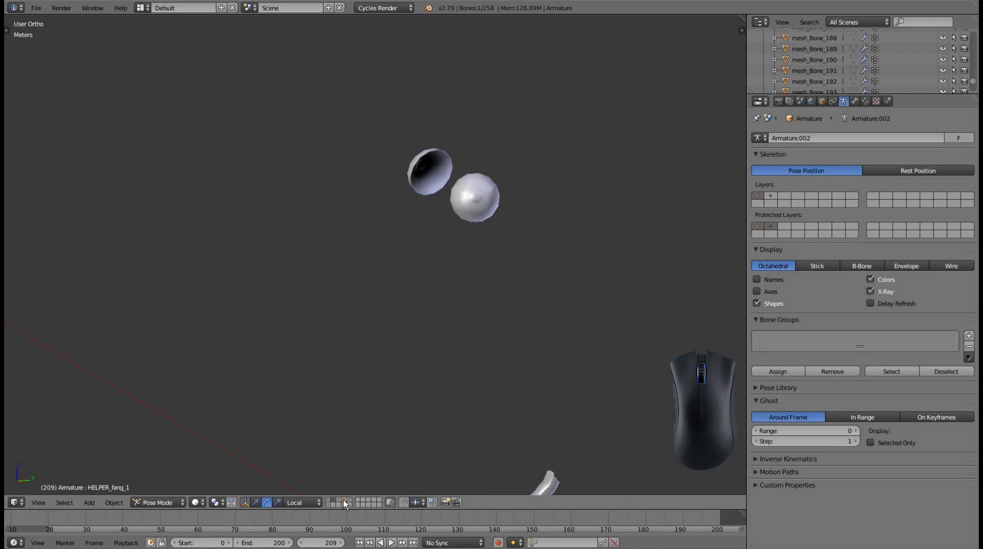
pyautogui.click(349, 504)
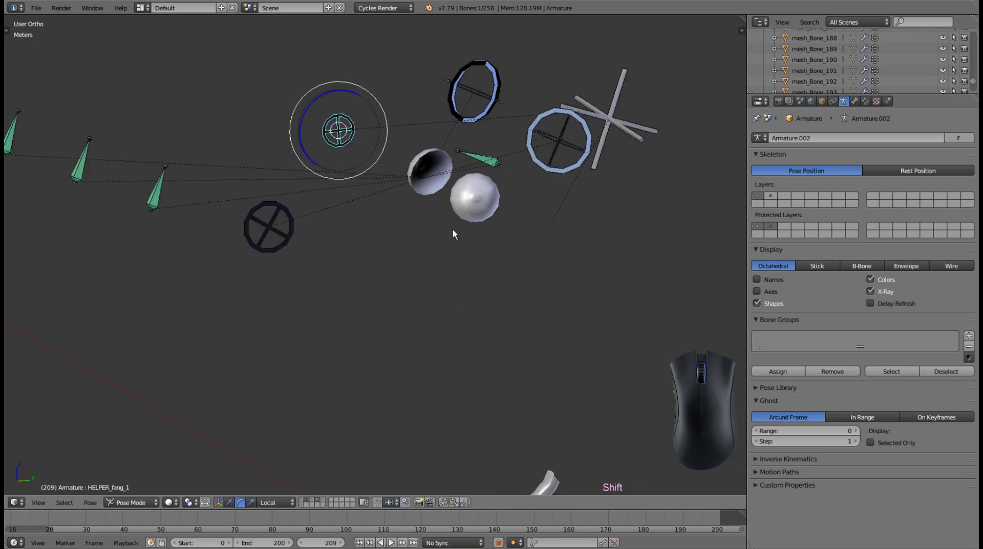
pyautogui.click(171, 505)
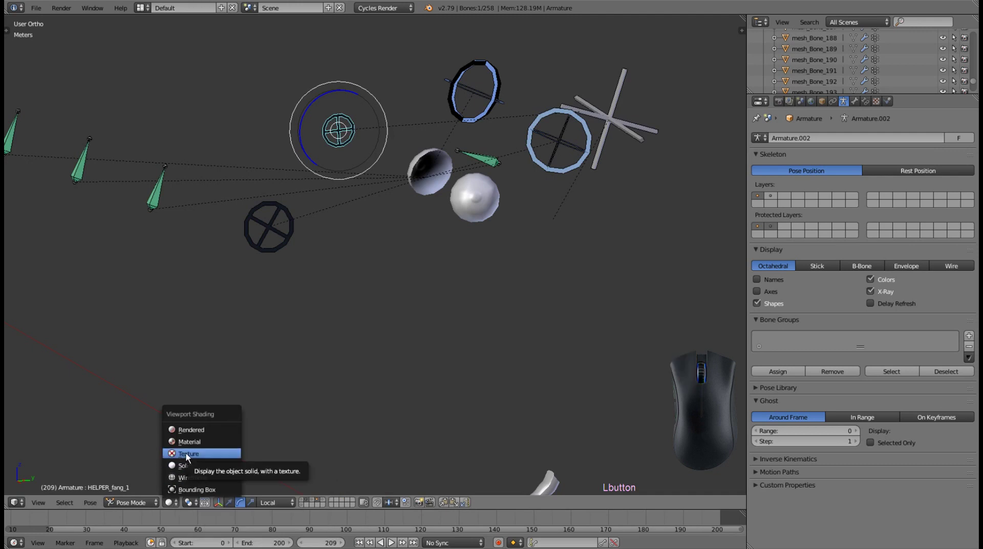
pyautogui.click(188, 458)
pyautogui.scroll(3)
pyautogui.moveTo(450, 297); pyautogui.dragTo(398, 253)
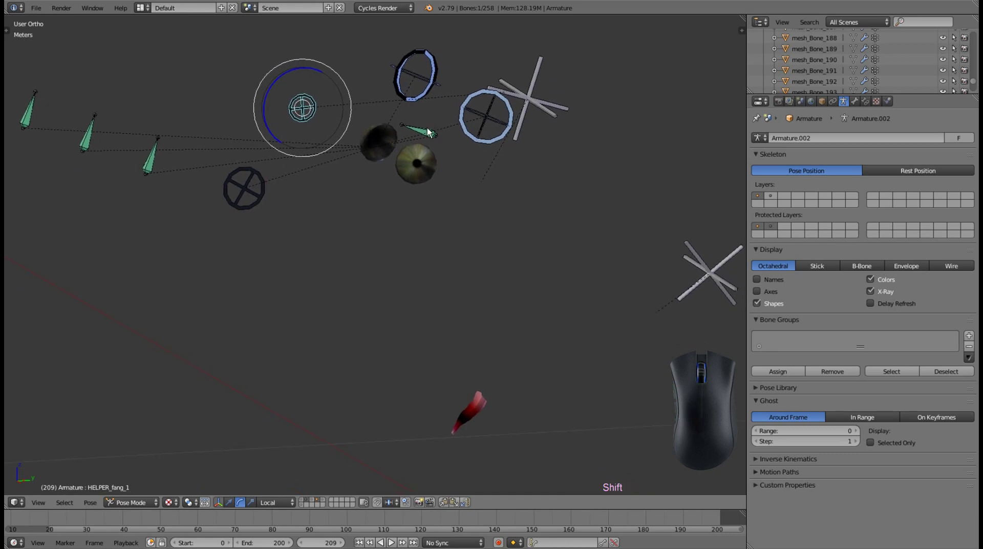
# Select the pupils control and rotate it to swivel both eyeballs
pyautogui.rightClick(429, 133)
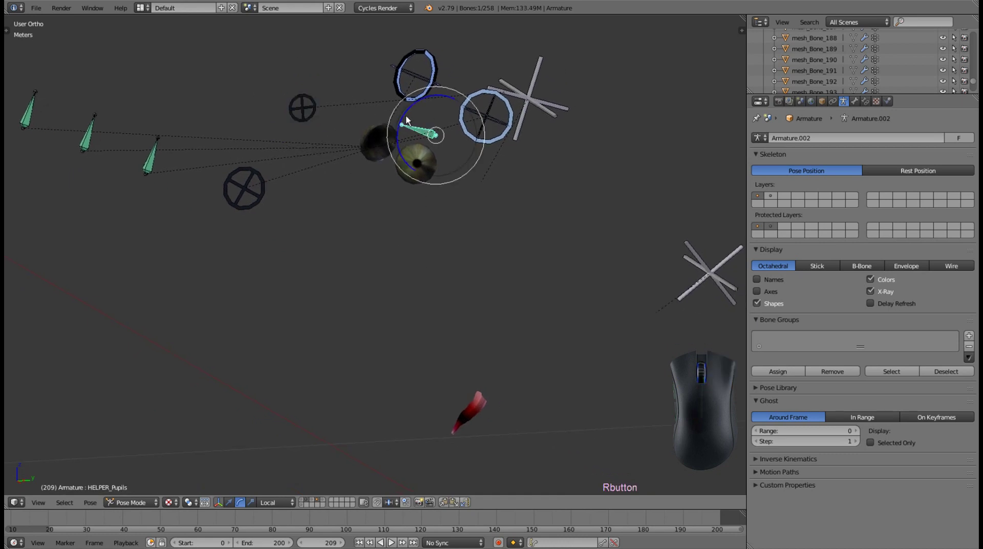
pyautogui.moveTo(405, 120); pyautogui.dragTo(379, 196)
pyautogui.moveTo(331, 195); pyautogui.dragTo(548, 177)
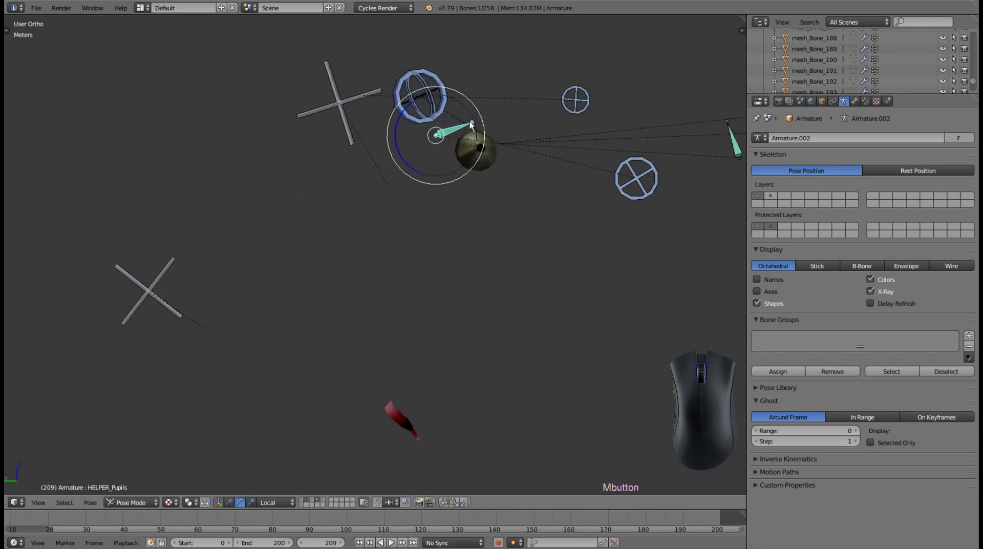
pyautogui.moveTo(396, 139); pyautogui.dragTo(511, 81)
pyautogui.moveTo(517, 130); pyautogui.dragTo(498, 166)
pyautogui.moveTo(465, 117); pyautogui.dragTo(440, 87)
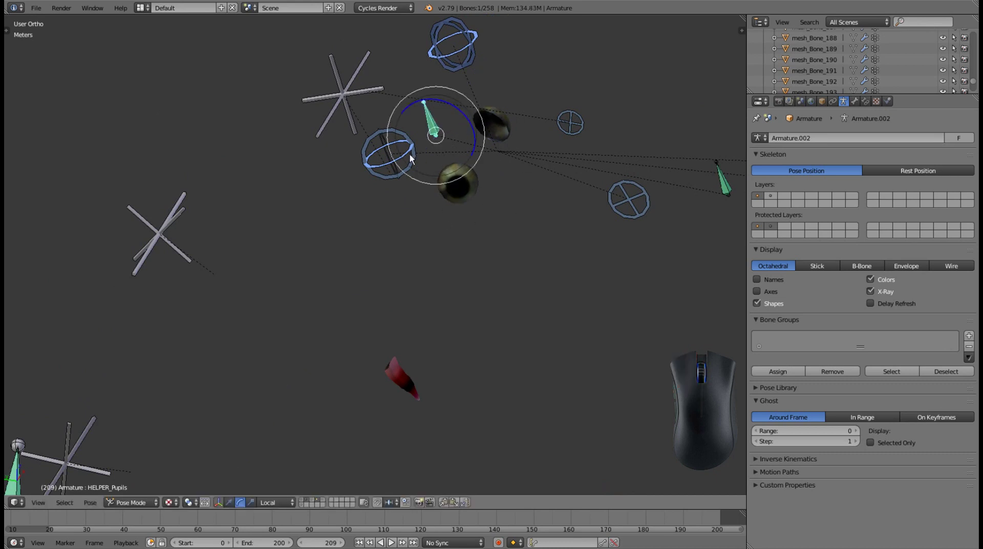
# Rotate the individual eye helper controls in turn, ending with the right-eye control selected
pyautogui.rightClick(393, 166)
pyautogui.moveTo(389, 160); pyautogui.dragTo(401, 182)
pyautogui.rightClick(401, 184)
pyautogui.moveTo(407, 165); pyautogui.dragTo(383, 182)
pyautogui.rightClick(382, 182)
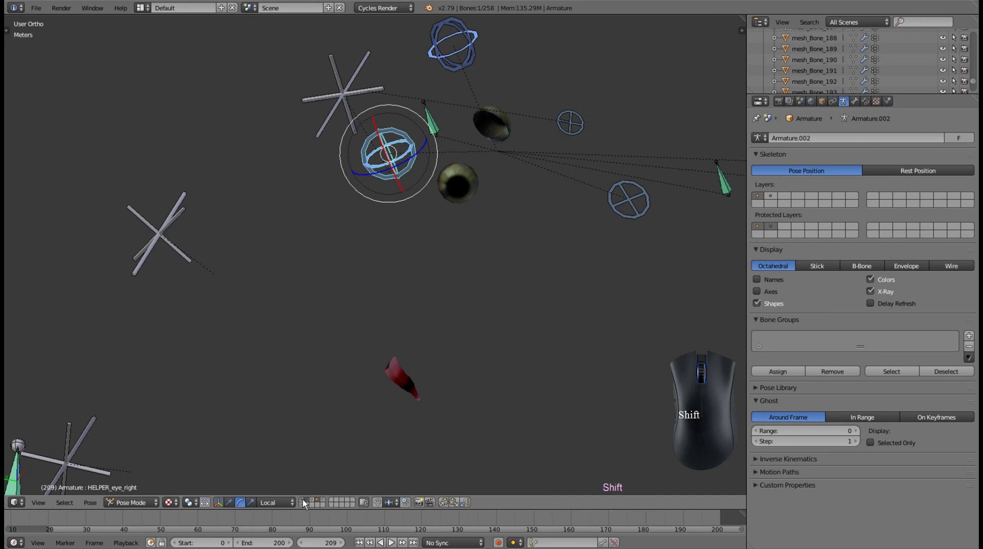
# Show the cobra body mesh again and orbit around to the other side of the head
pyautogui.click(305, 503)
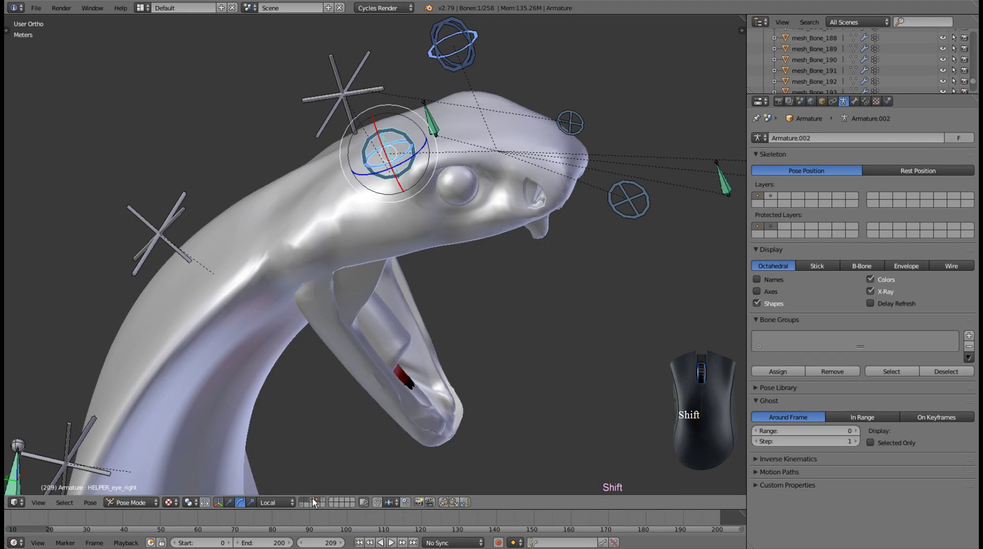
pyautogui.click(316, 502)
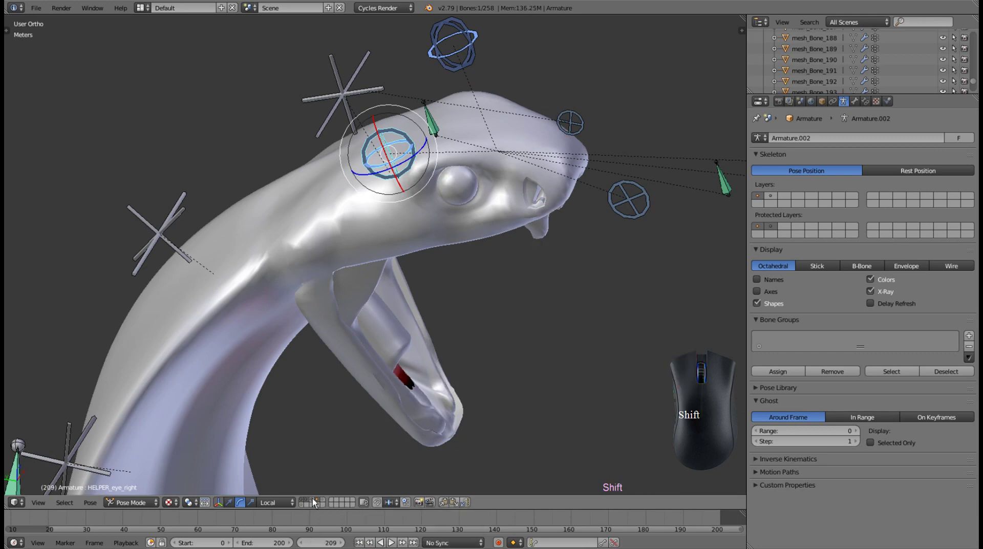
pyautogui.click(317, 502)
pyautogui.scroll(-3)
pyautogui.scroll(3)
pyautogui.moveTo(541, 311); pyautogui.dragTo(417, 289)
pyautogui.moveTo(510, 372); pyautogui.dragTo(527, 254)
pyautogui.scroll(3)
pyautogui.moveTo(569, 257); pyautogui.dragTo(541, 262)
pyautogui.moveTo(549, 263); pyautogui.dragTo(494, 264)
# Rotate the three HELPER_tongue controls in turn so the tongue curls down out of the mouth
pyautogui.rightClick(245, 159)
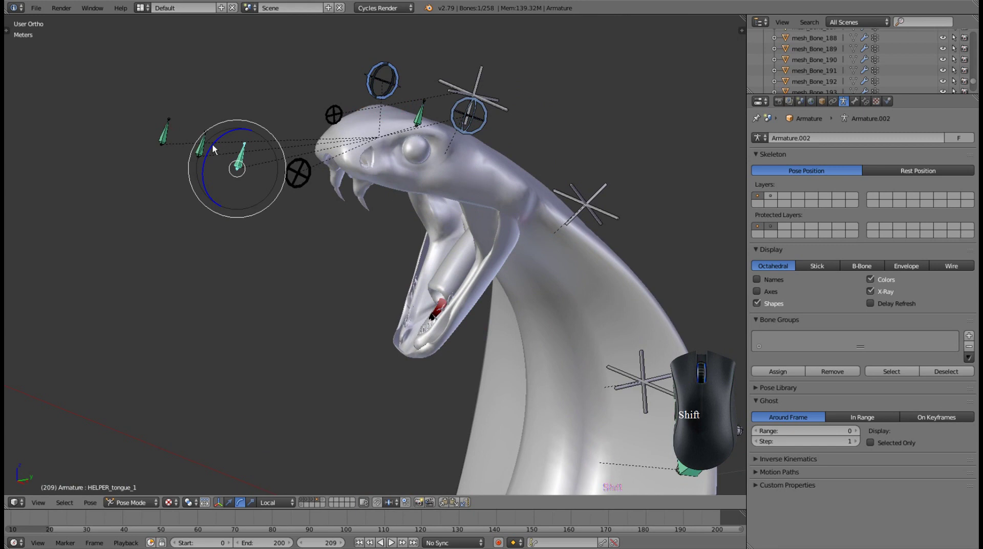
pyautogui.moveTo(214, 149); pyautogui.dragTo(250, 211)
pyautogui.rightClick(206, 144)
pyautogui.moveTo(182, 133); pyautogui.dragTo(247, 220)
pyautogui.rightClick(168, 135)
pyautogui.moveTo(141, 126); pyautogui.dragTo(189, 217)
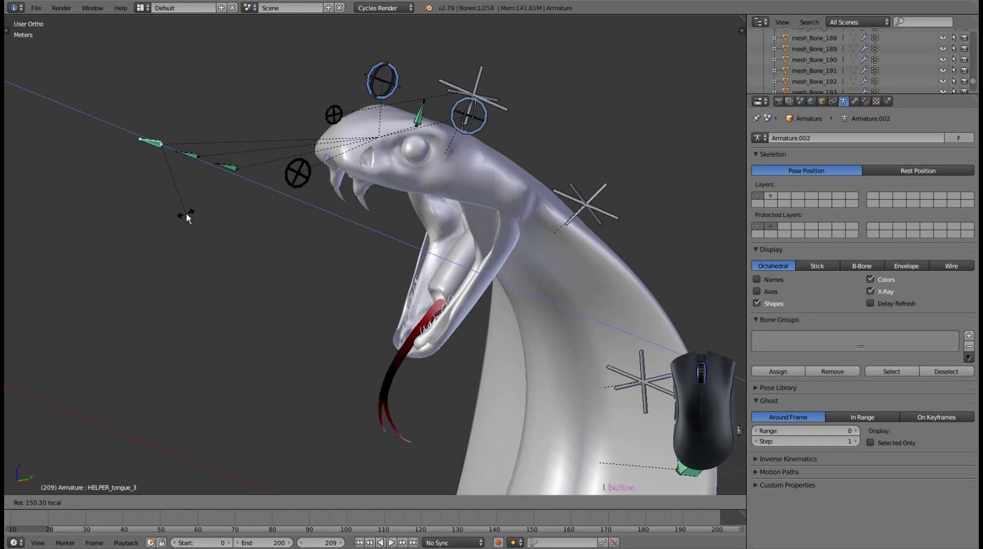
pyautogui.scroll(-3)
pyautogui.scroll(3)
pyautogui.moveTo(487, 200); pyautogui.dragTo(391, 113)
pyautogui.middleClick(495, 238)
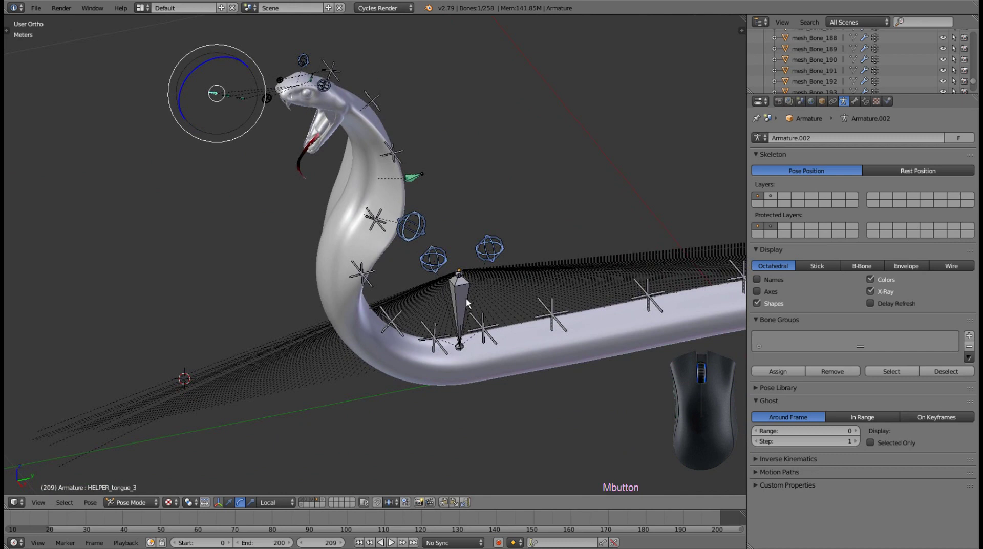
# Select BONE_main, switch the manipulator to translate and shift the main body control
pyautogui.rightClick(467, 297)
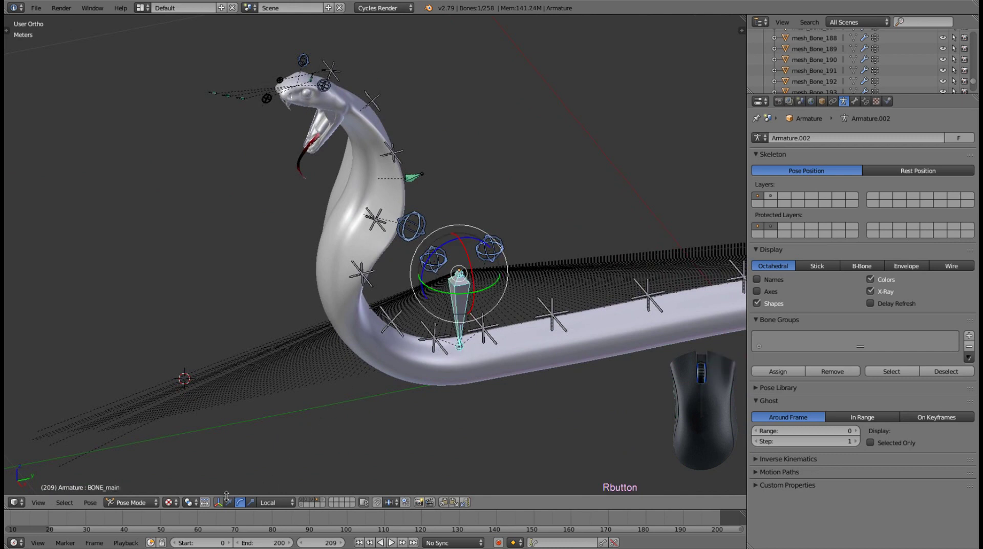
pyautogui.click(233, 505)
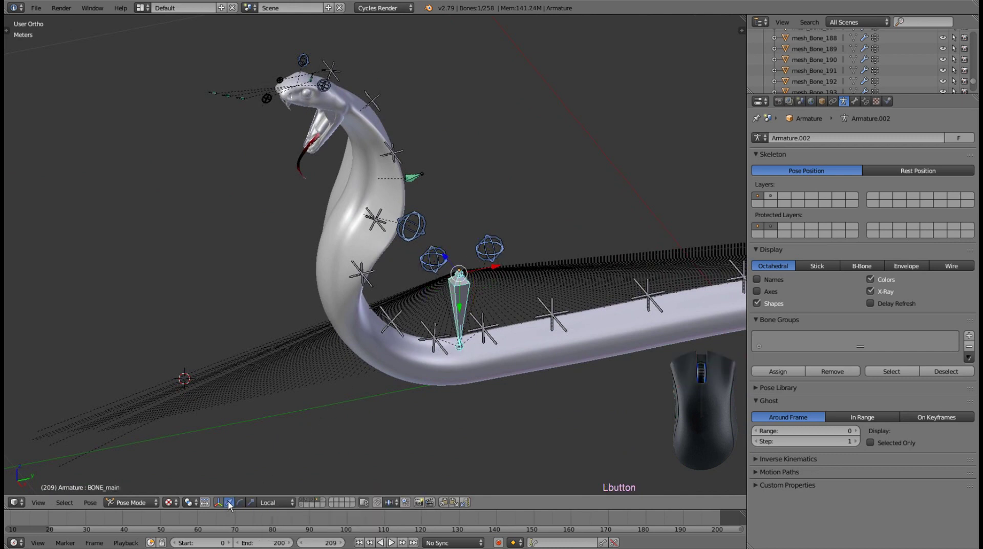
pyautogui.moveTo(464, 310); pyautogui.dragTo(466, 244)
pyautogui.moveTo(414, 257); pyautogui.dragTo(560, 268)
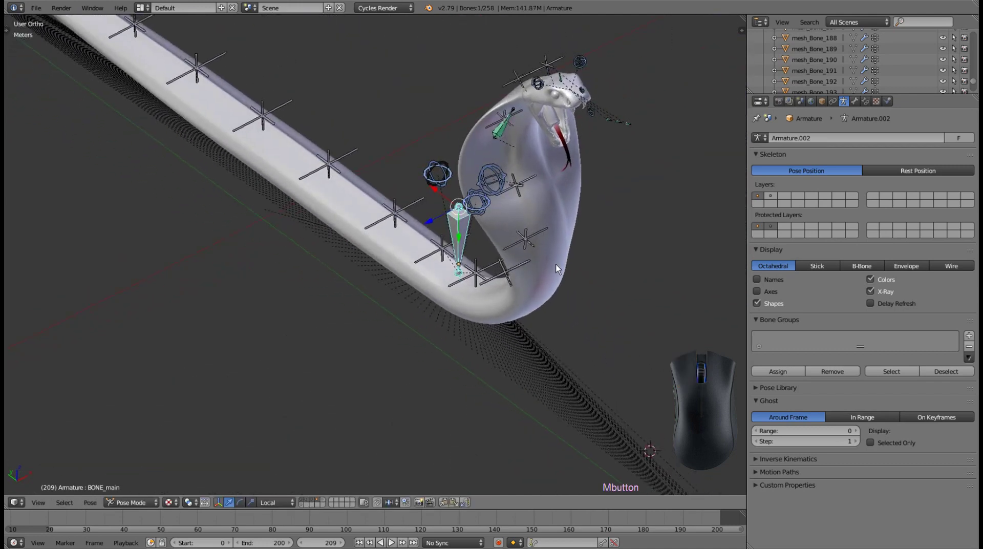
pyautogui.moveTo(435, 225); pyautogui.dragTo(260, 283)
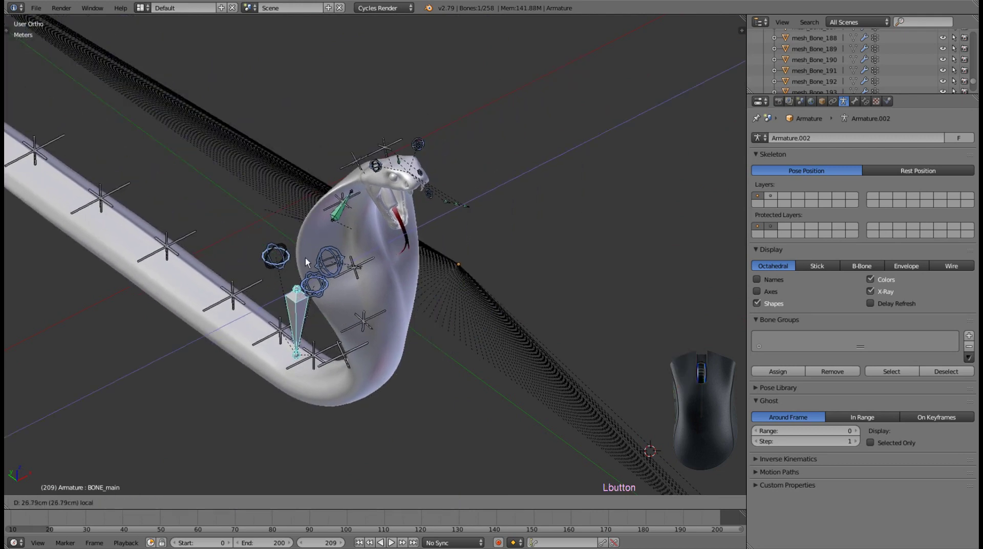
pyautogui.scroll(3)
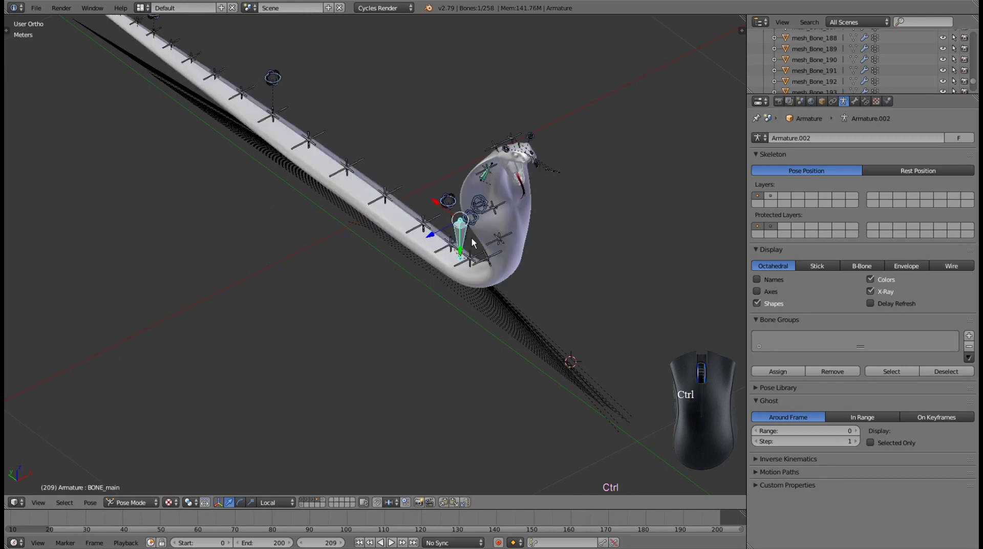
pyautogui.moveTo(561, 252); pyautogui.dragTo(425, 230)
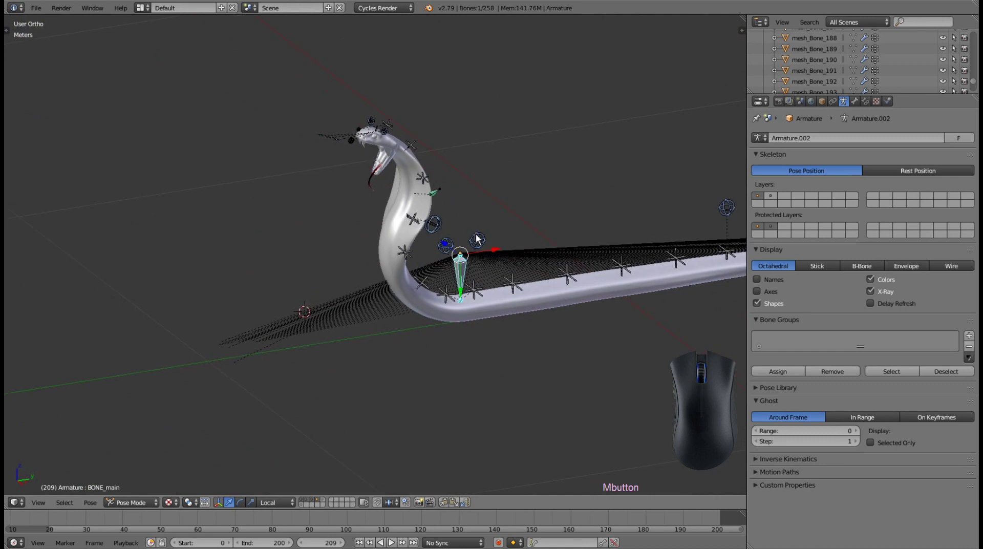
# Shift-select three control bones along the tail and look down its length
pyautogui.rightClick(478, 239)
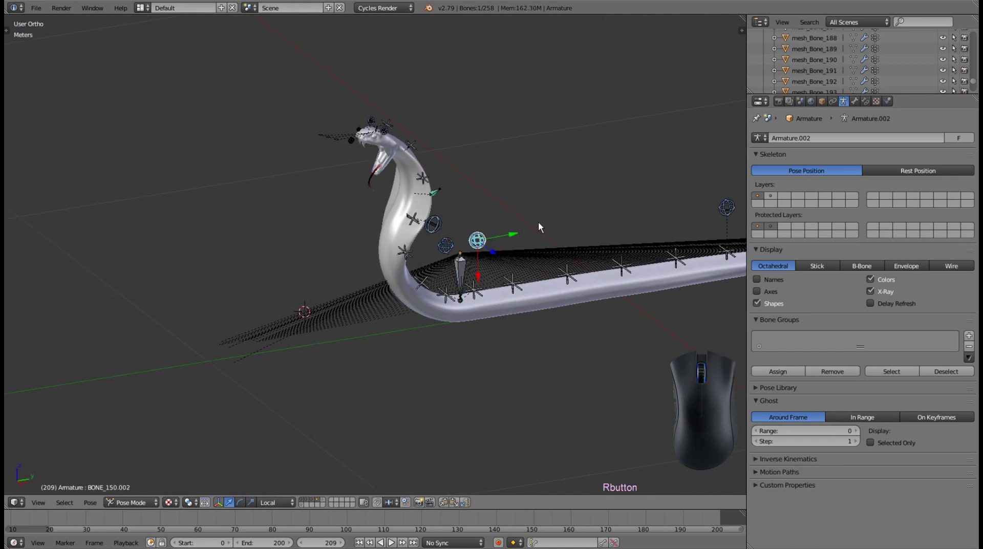
pyautogui.moveTo(565, 221); pyautogui.dragTo(256, 219)
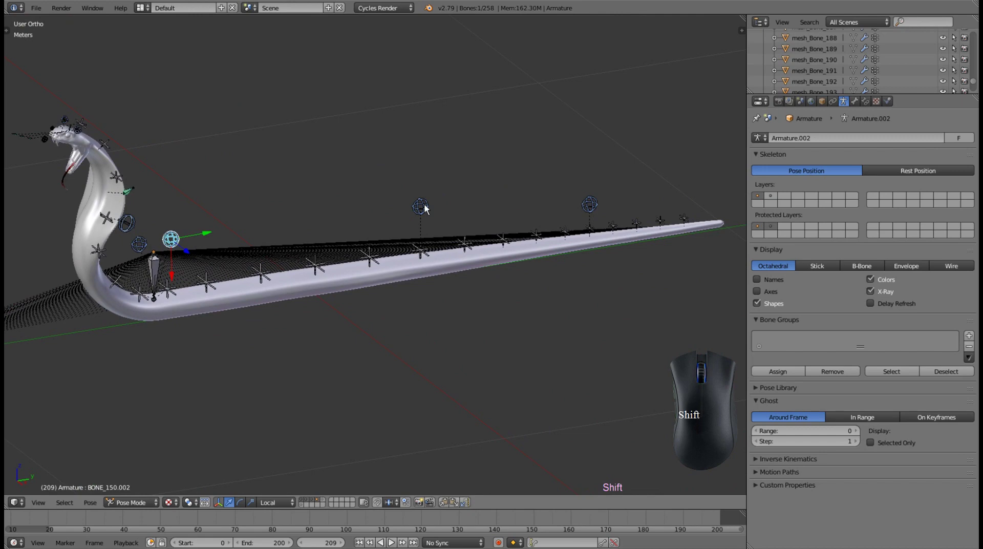
pyautogui.rightClick(425, 209)
pyautogui.rightClick(595, 208)
pyautogui.moveTo(522, 197); pyautogui.dragTo(513, 277)
# Switch the manipulator to rotate and curl the selected tail bones into a spiral
pyautogui.click(241, 506)
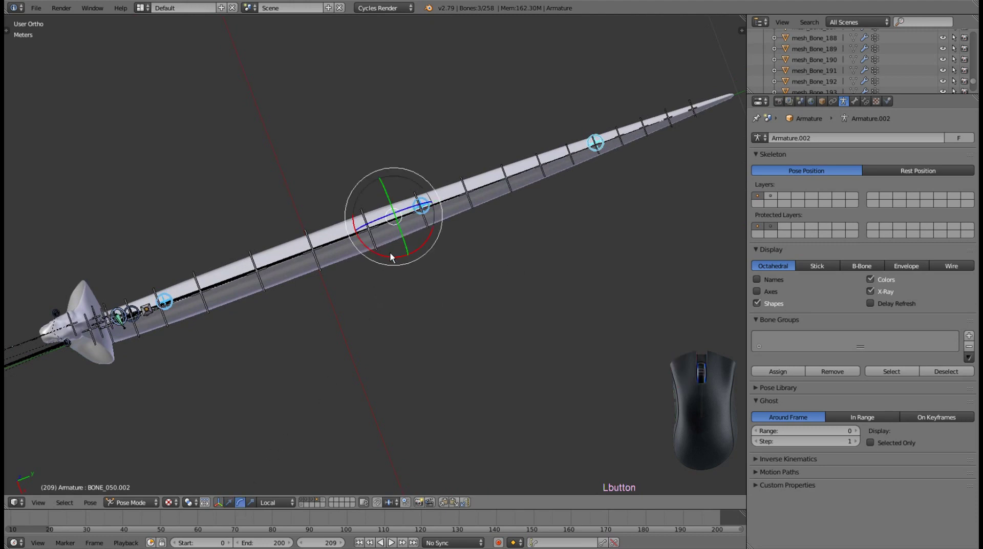
pyautogui.moveTo(392, 259); pyautogui.dragTo(374, 207)
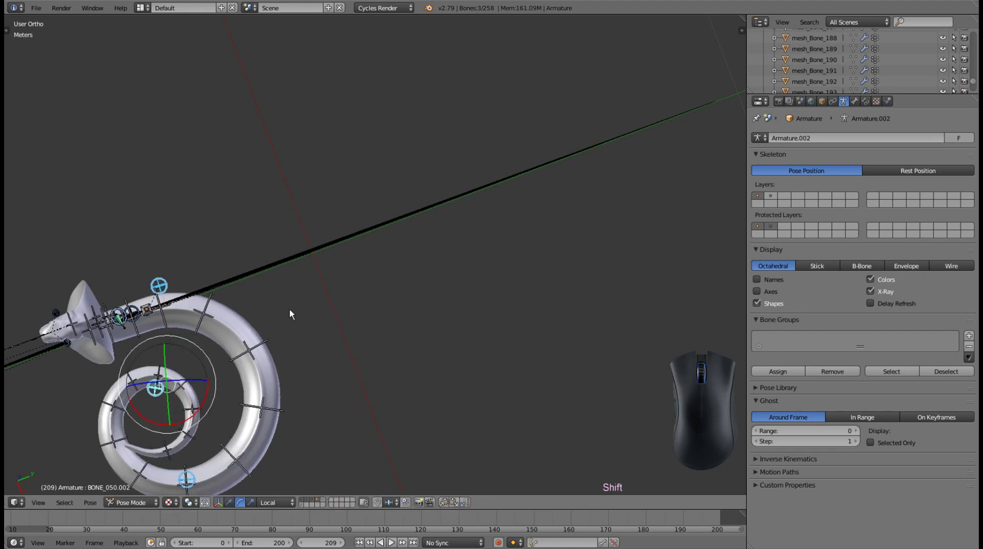
pyautogui.moveTo(295, 310); pyautogui.dragTo(522, 164)
pyautogui.scroll(3)
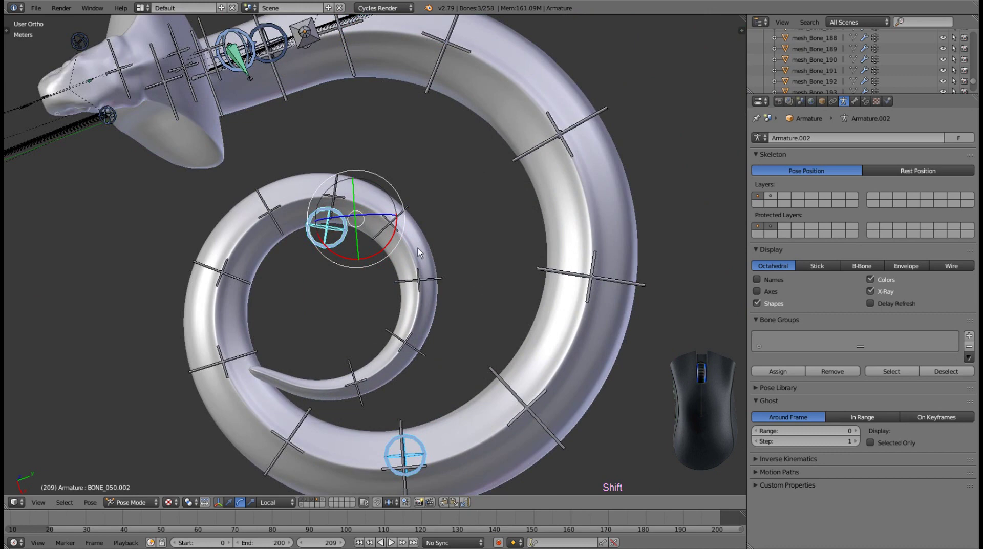
# Rotate individual coil controls one by one to tighten the tail into a flat spiral
pyautogui.rightClick(339, 243)
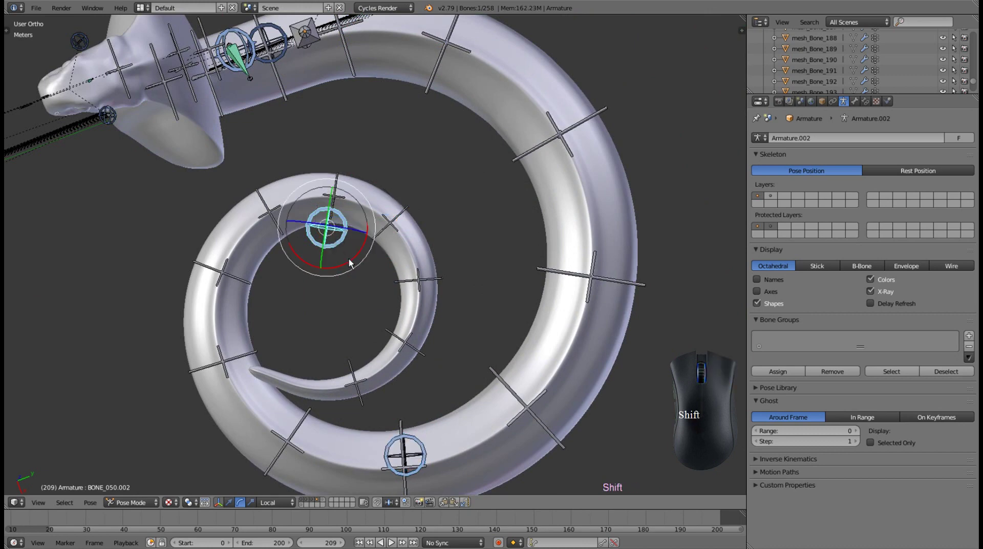
pyautogui.moveTo(353, 263); pyautogui.dragTo(362, 260)
pyautogui.rightClick(224, 278)
pyautogui.moveTo(253, 305); pyautogui.dragTo(265, 271)
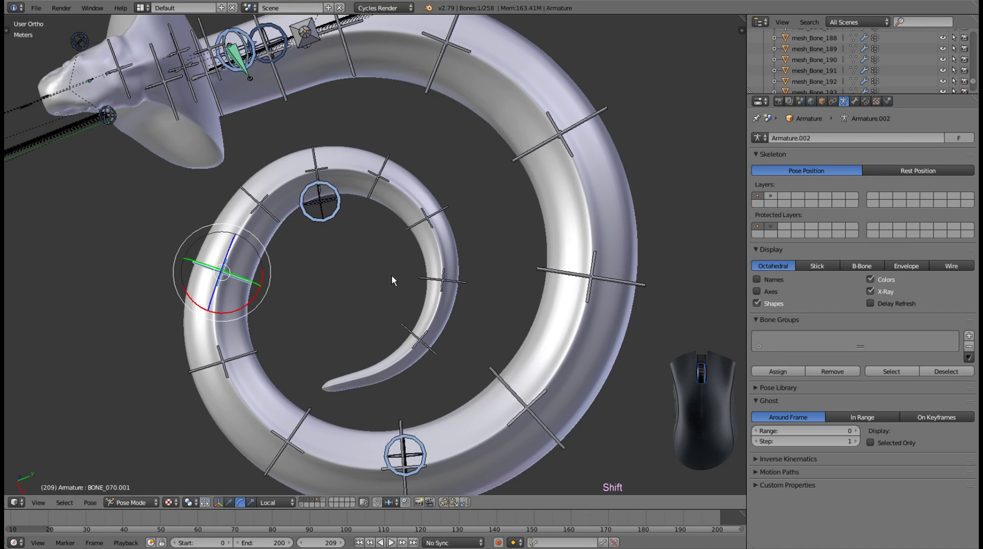
pyautogui.rightClick(447, 283)
pyautogui.moveTo(471, 314); pyautogui.dragTo(374, 277)
pyautogui.rightClick(402, 326)
pyautogui.moveTo(424, 359); pyautogui.dragTo(370, 330)
pyautogui.rightClick(261, 203)
pyautogui.moveTo(287, 237); pyautogui.dragTo(304, 249)
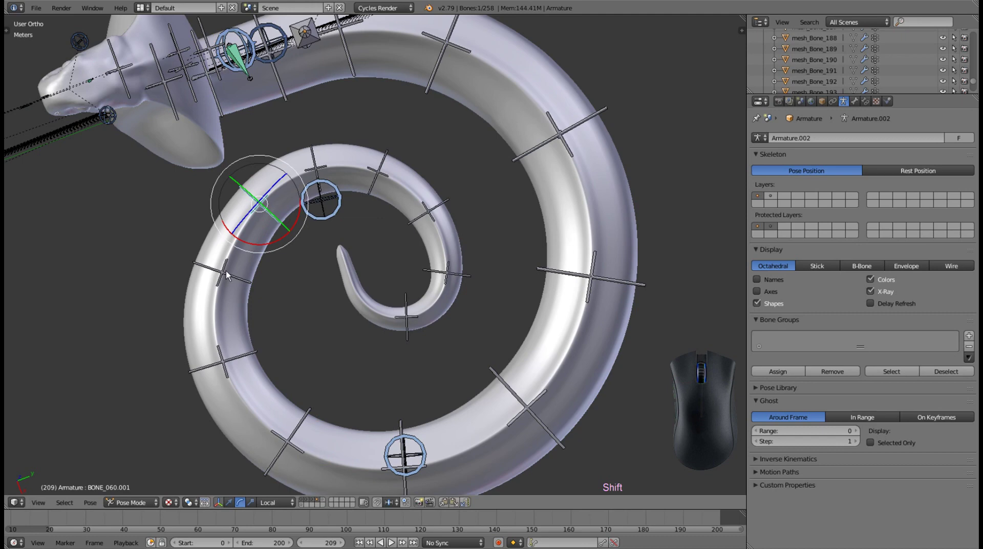
pyautogui.rightClick(224, 275)
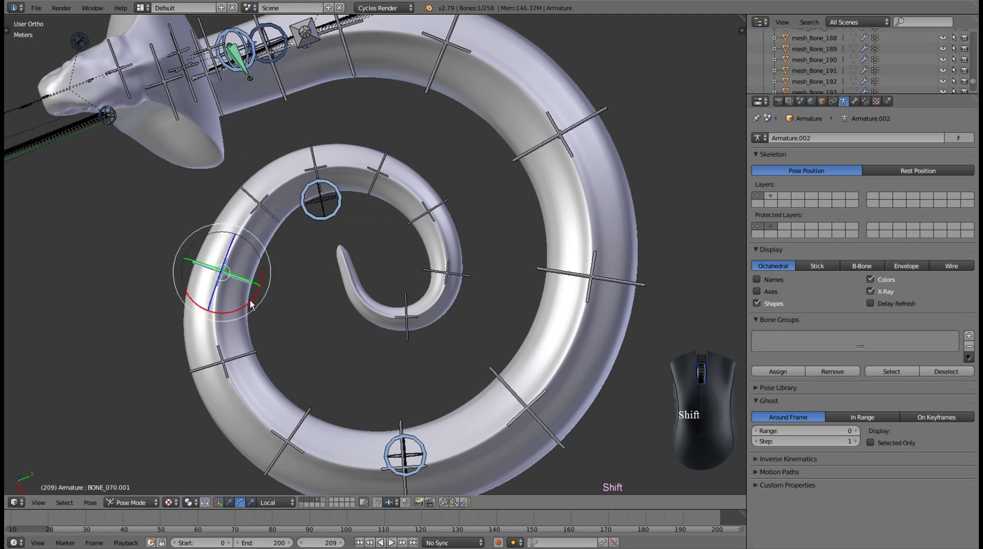
pyautogui.moveTo(250, 305); pyautogui.dragTo(212, 293)
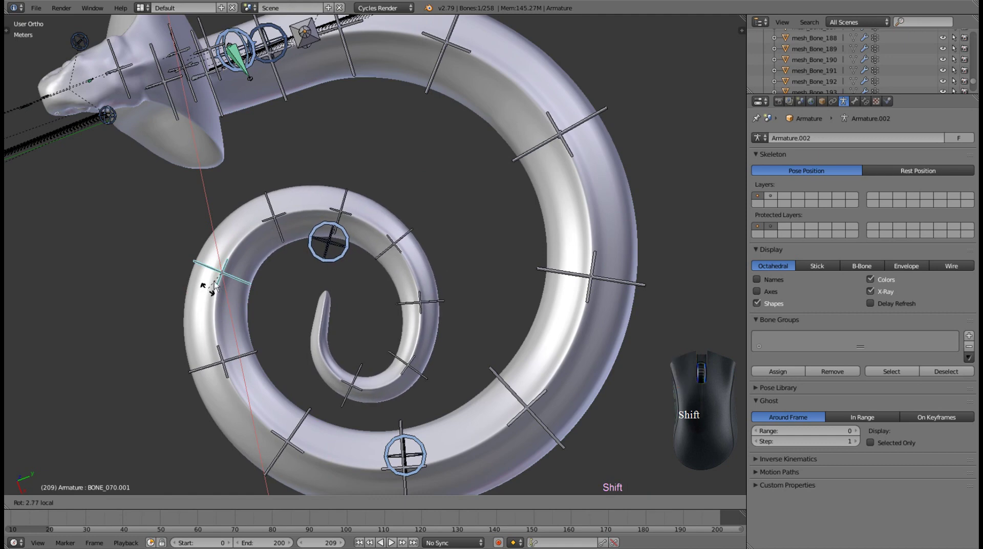
# Inspect the coiled tail from the side and from the front orthographic view
pyautogui.scroll(3)
pyautogui.moveTo(345, 294); pyautogui.dragTo(416, 192)
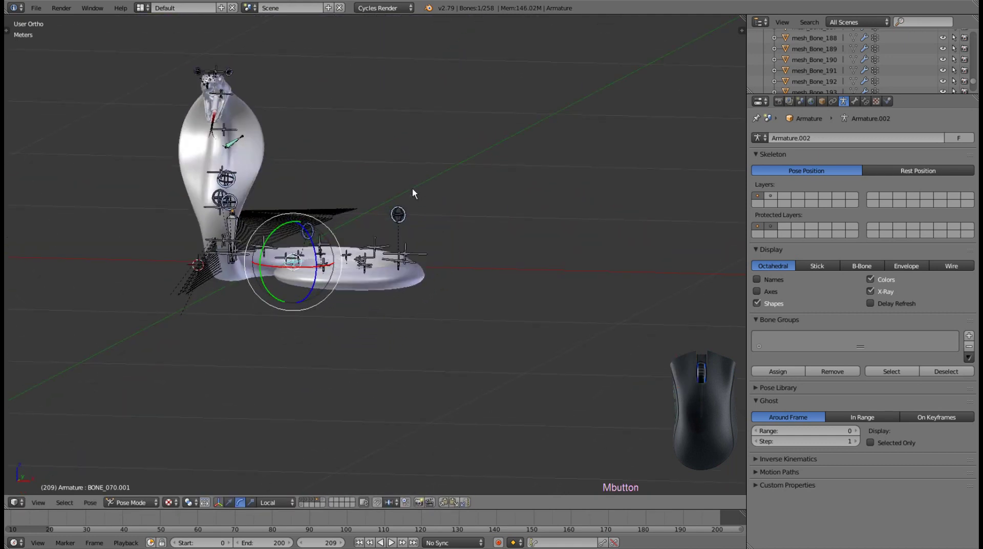
pyautogui.press('KP_3')
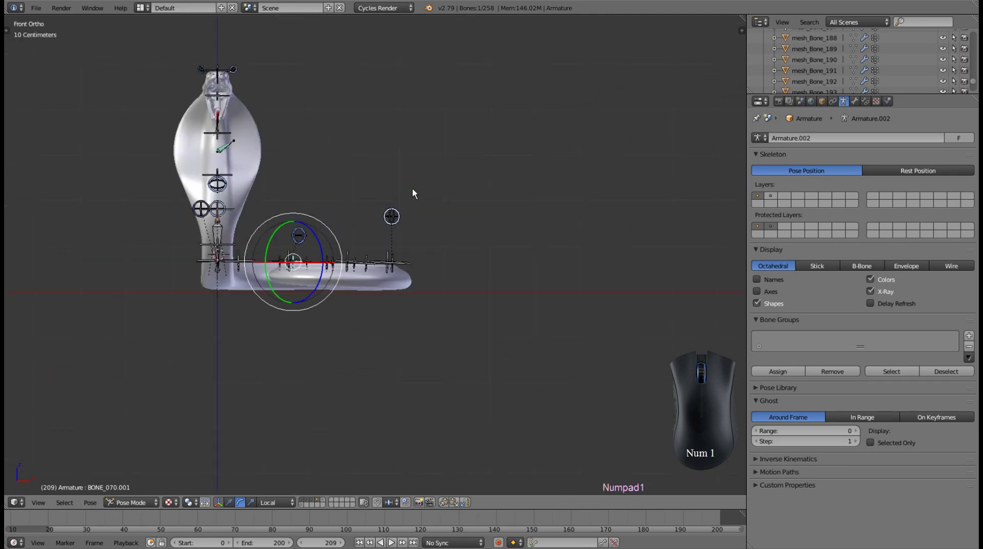
pyautogui.scroll(3)
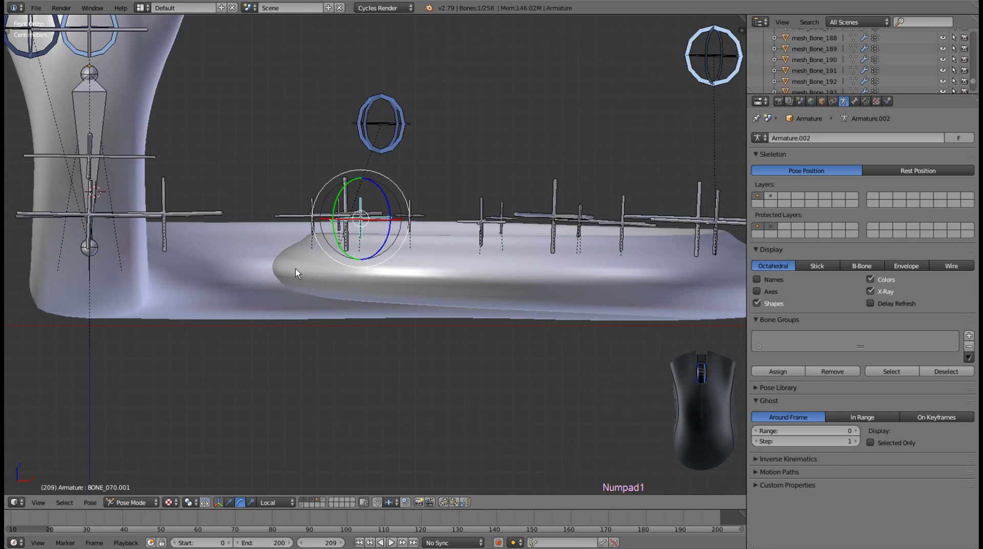
pyautogui.scroll(3)
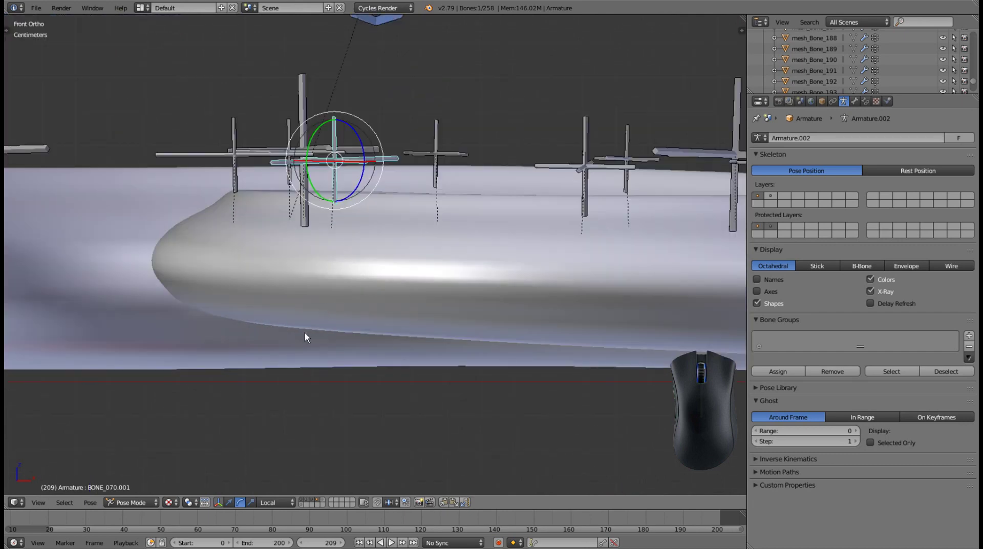
pyautogui.scroll(-3)
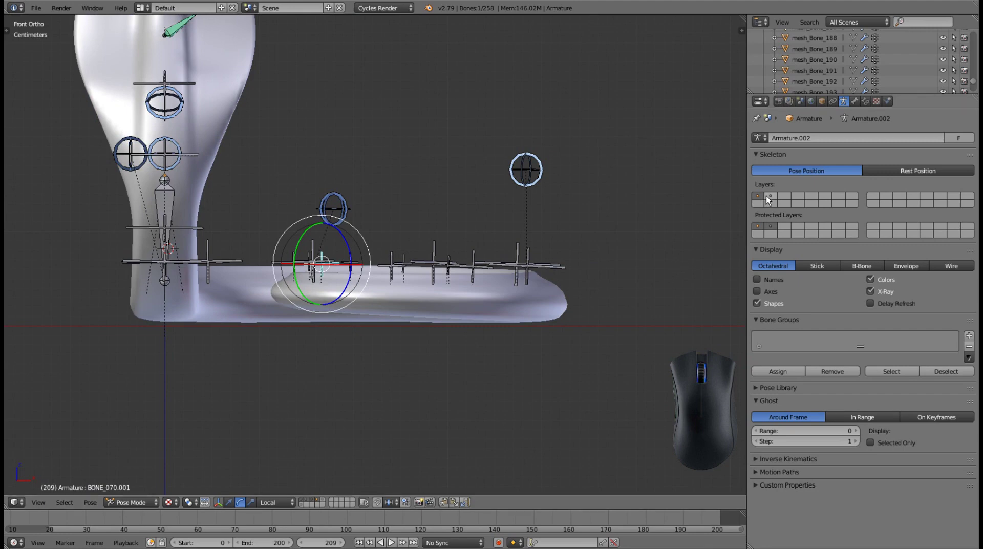
# Hide the control-shape bone layer so only the deform bones show
pyautogui.click(776, 196)
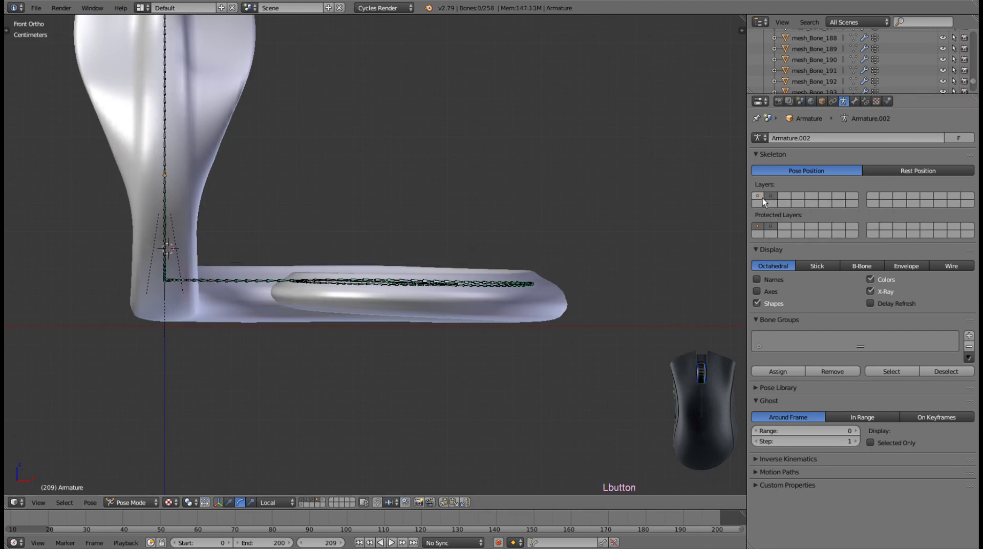
pyautogui.click(763, 201)
pyautogui.click(774, 200)
pyautogui.moveTo(508, 209); pyautogui.dragTo(497, 260)
# From top view, select the bones along the inner tail coil
pyautogui.moveTo(528, 167); pyautogui.dragTo(445, 397)
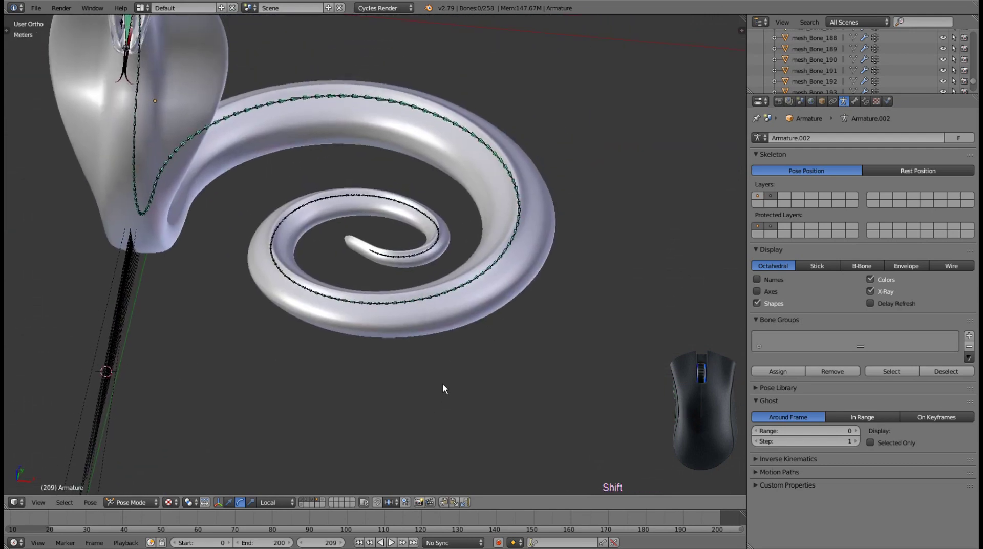
pyautogui.press('KP_7')
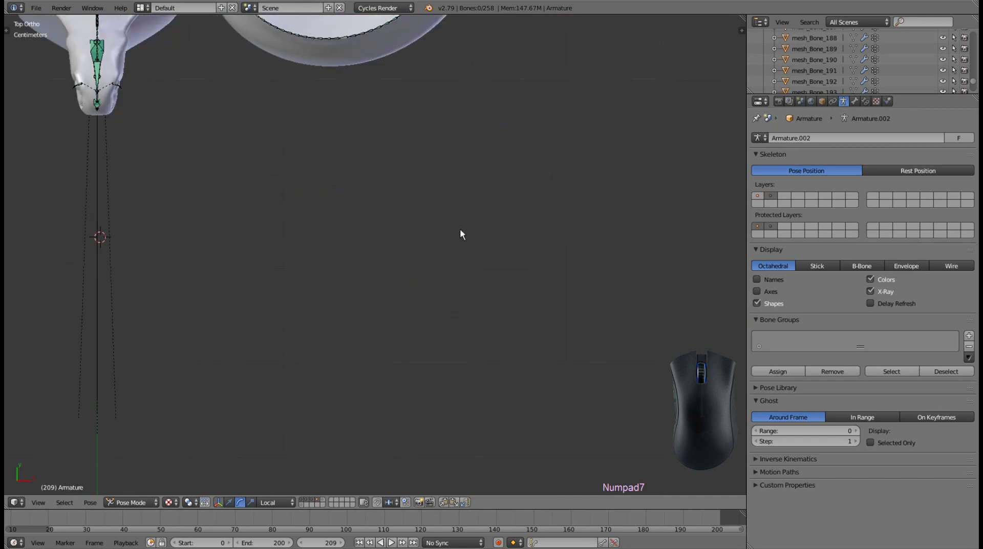
pyautogui.moveTo(433, 145); pyautogui.dragTo(464, 433)
pyautogui.scroll(3)
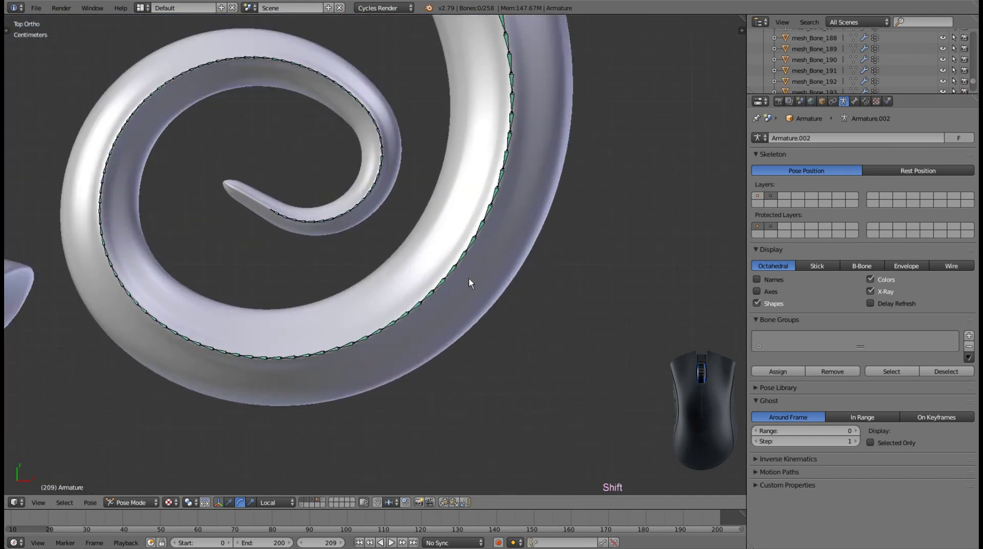
pyautogui.moveTo(475, 247); pyautogui.dragTo(523, 301)
pyautogui.scroll(3)
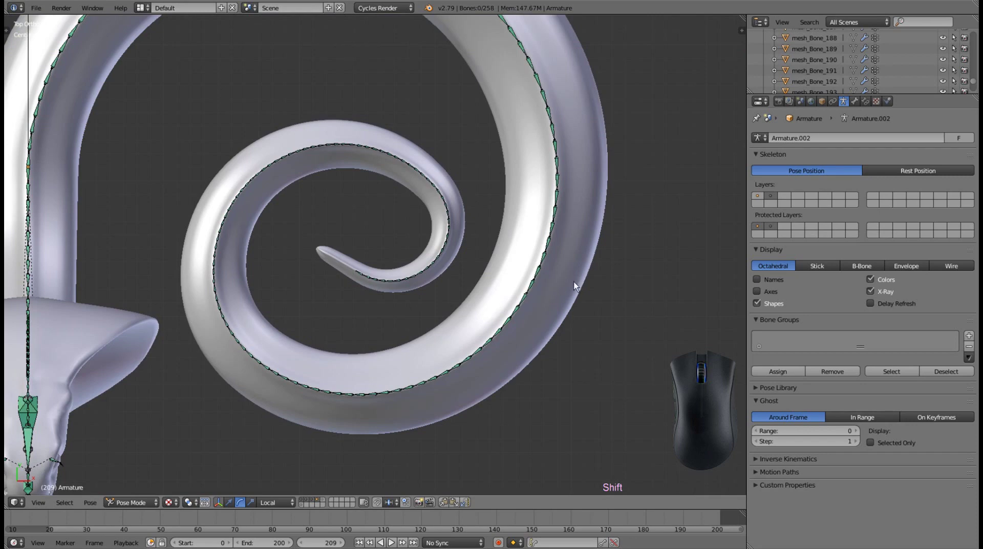
pyautogui.press('1')
pyautogui.press('l')
pyautogui.press('ctrl+l')
pyautogui.moveTo(635, 290); pyautogui.dragTo(681, 293)
pyautogui.press('ctrl+l')
pyautogui.press('l')
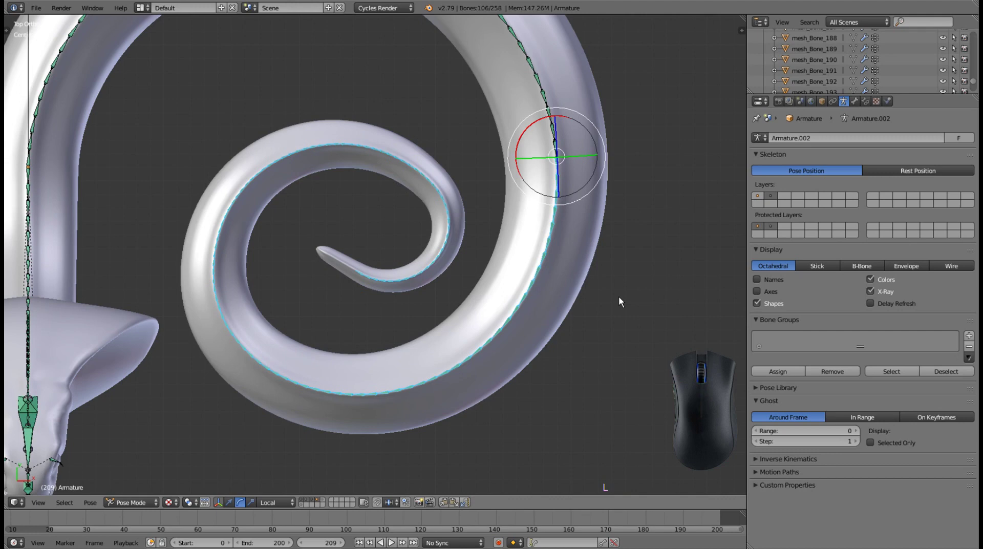
# In front orthographic view, rotate the inner tail coil so it tilts downward
pyautogui.press('KP_1')
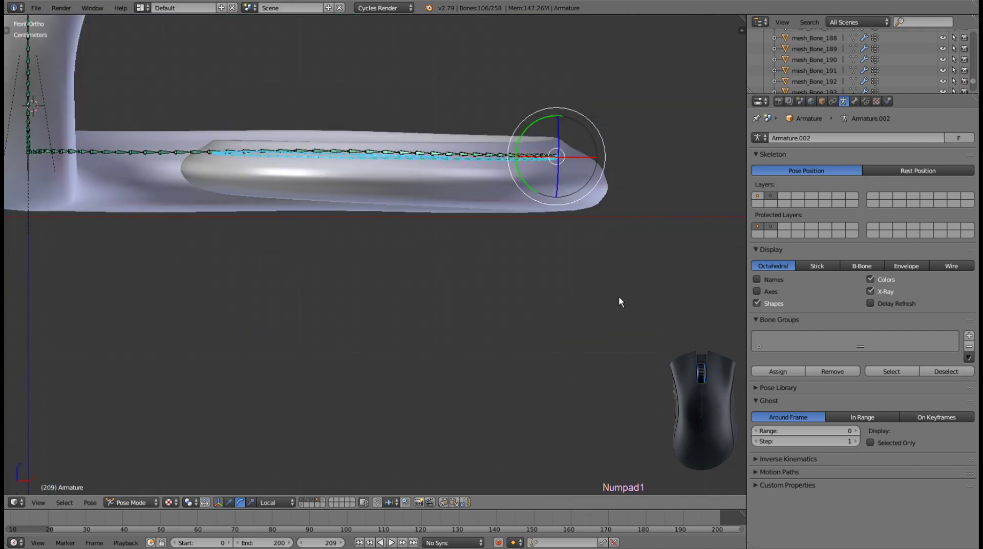
pyautogui.moveTo(436, 176); pyautogui.dragTo(545, 284)
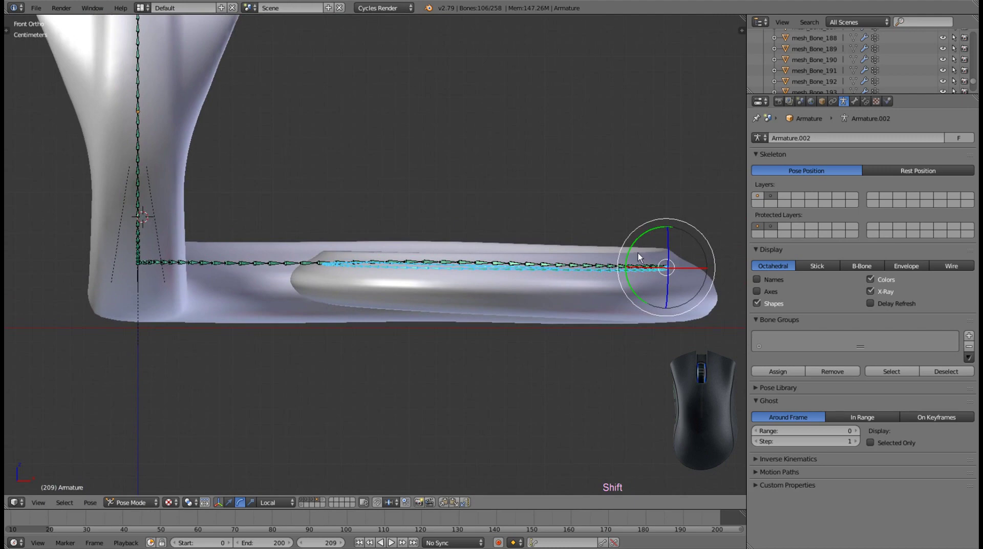
pyautogui.moveTo(633, 252); pyautogui.dragTo(646, 343)
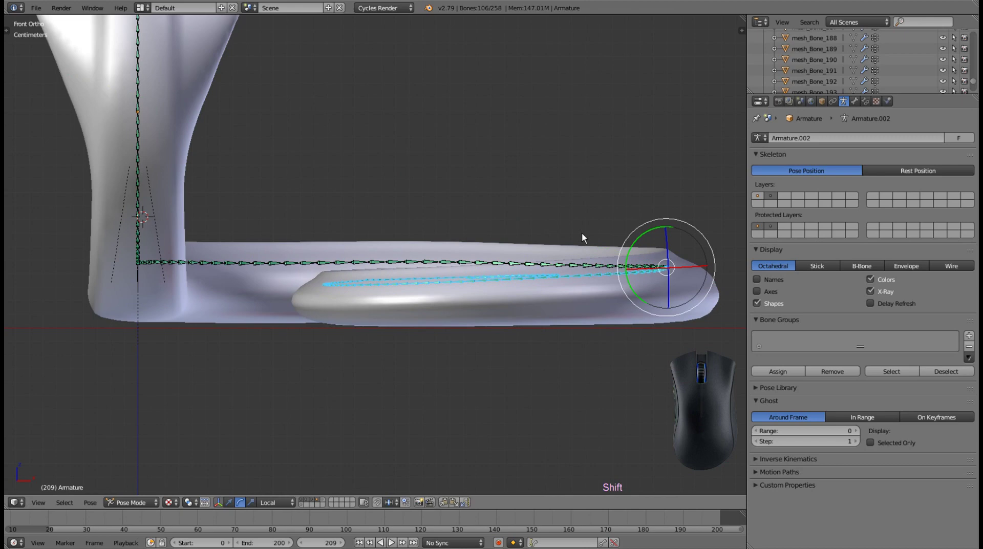
pyautogui.scroll(3)
pyautogui.scroll(3)
# Frame the whole cobra and switch the armature to bone layer 2, showing only control bones
pyautogui.moveTo(450, 230); pyautogui.dragTo(445, 228)
pyautogui.moveTo(543, 243); pyautogui.dragTo(517, 272)
pyautogui.moveTo(504, 267); pyautogui.dragTo(397, 229)
pyautogui.moveTo(627, 184); pyautogui.dragTo(374, 292)
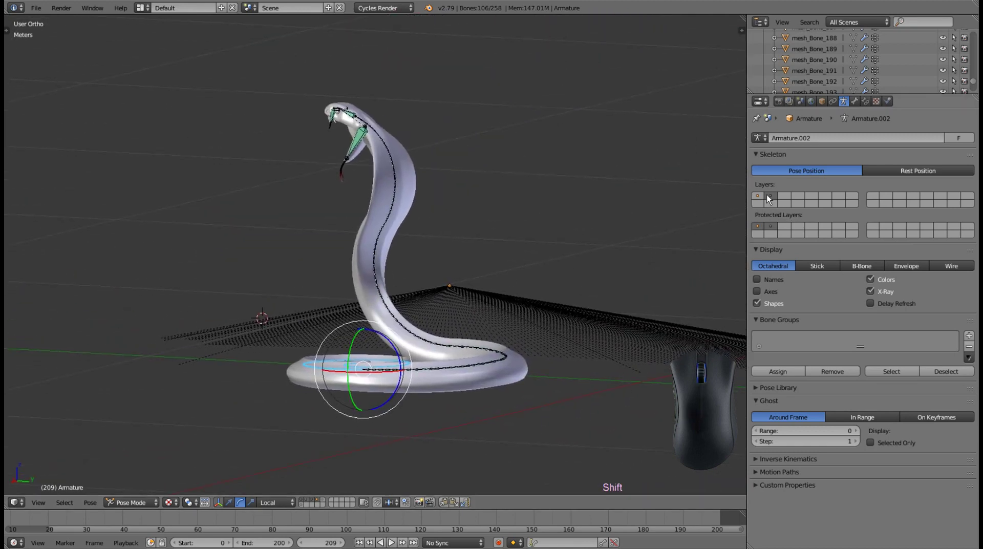
pyautogui.click(774, 200)
pyautogui.click(761, 200)
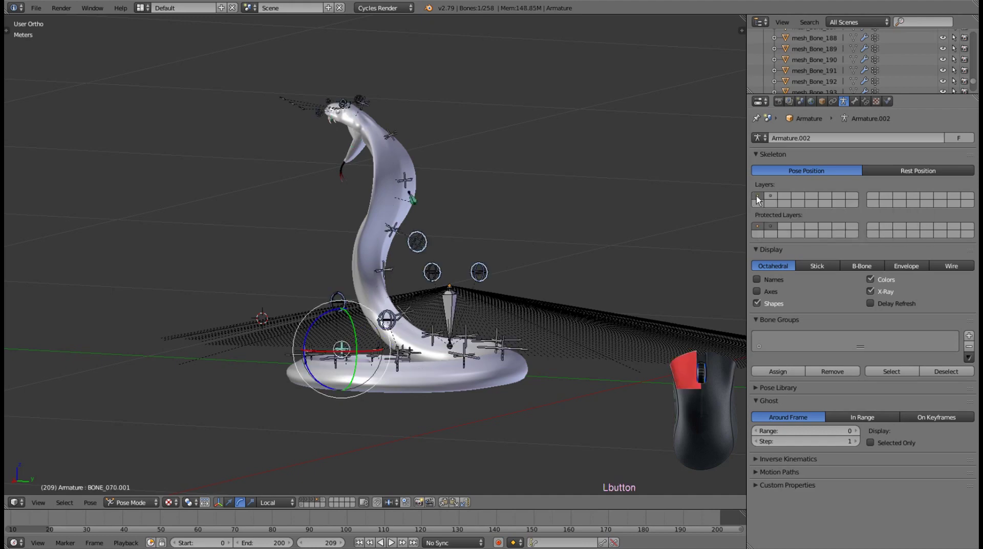
# Reshape the lower neck with its control bone
pyautogui.moveTo(433, 266); pyautogui.dragTo(410, 324)
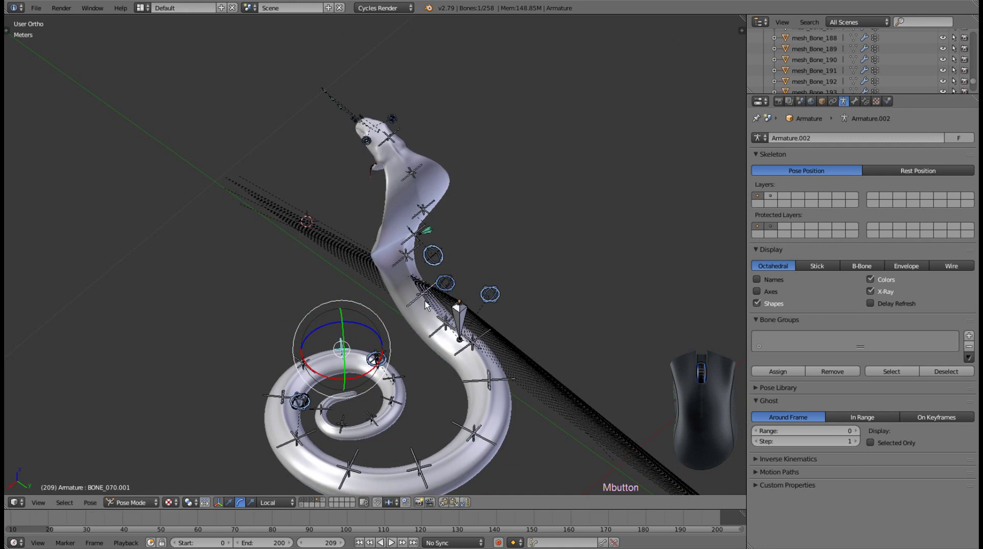
pyautogui.rightClick(453, 285)
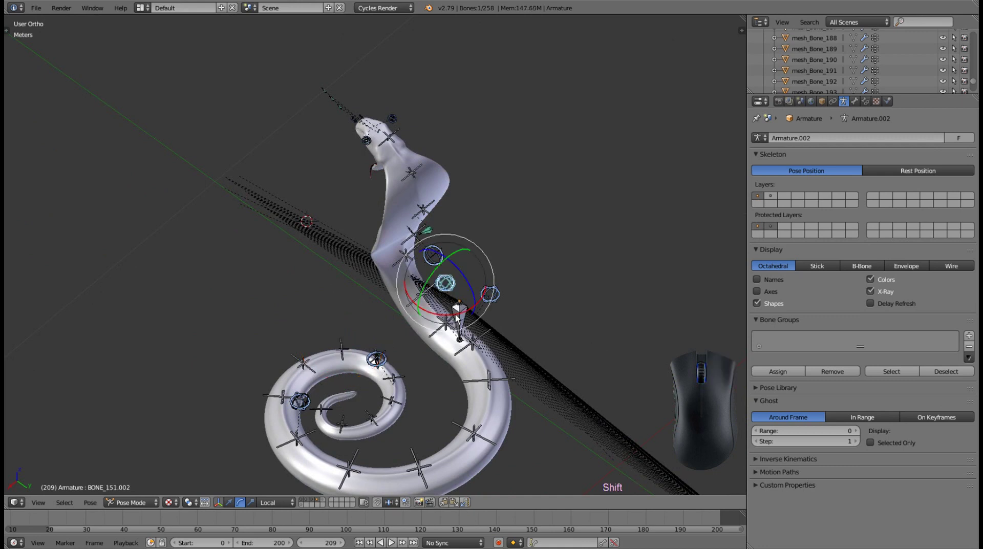
pyautogui.moveTo(463, 316); pyautogui.dragTo(476, 310)
pyautogui.moveTo(550, 280); pyautogui.dragTo(398, 257)
# Adjust the tail coil with its control bone, viewed from underneath
pyautogui.rightClick(460, 256)
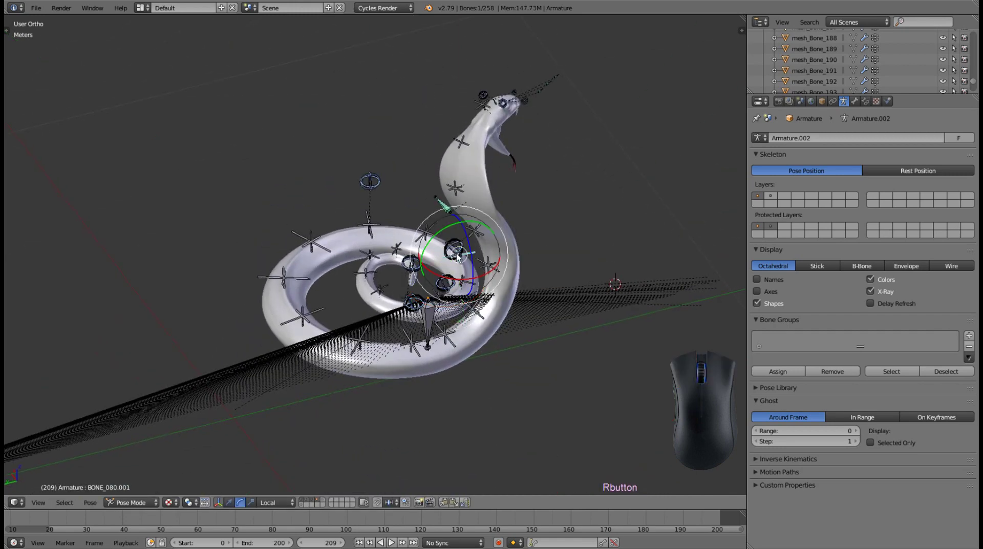
pyautogui.moveTo(479, 261); pyautogui.dragTo(513, 335)
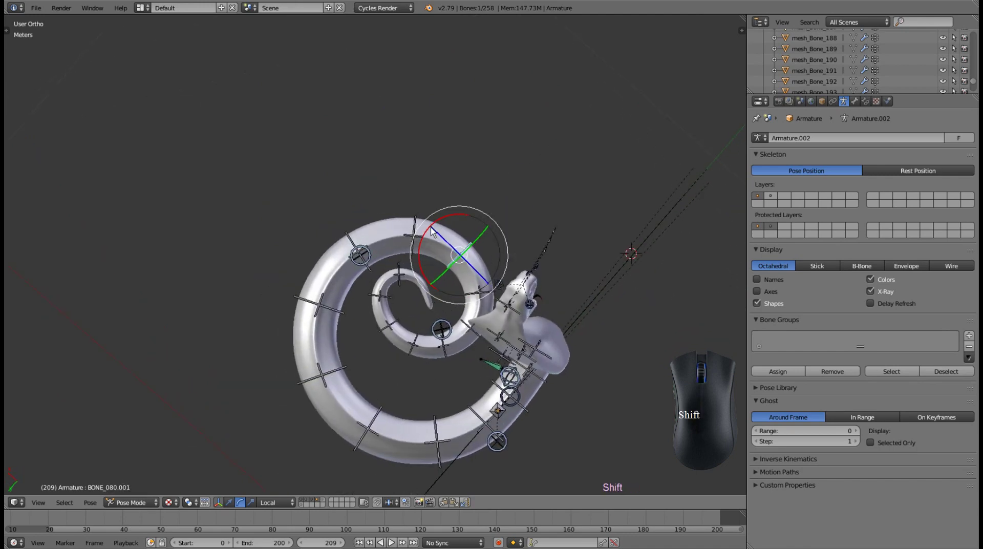
pyautogui.moveTo(435, 231); pyautogui.dragTo(420, 245)
pyautogui.rightClick(420, 246)
pyautogui.moveTo(484, 320); pyautogui.dragTo(446, 289)
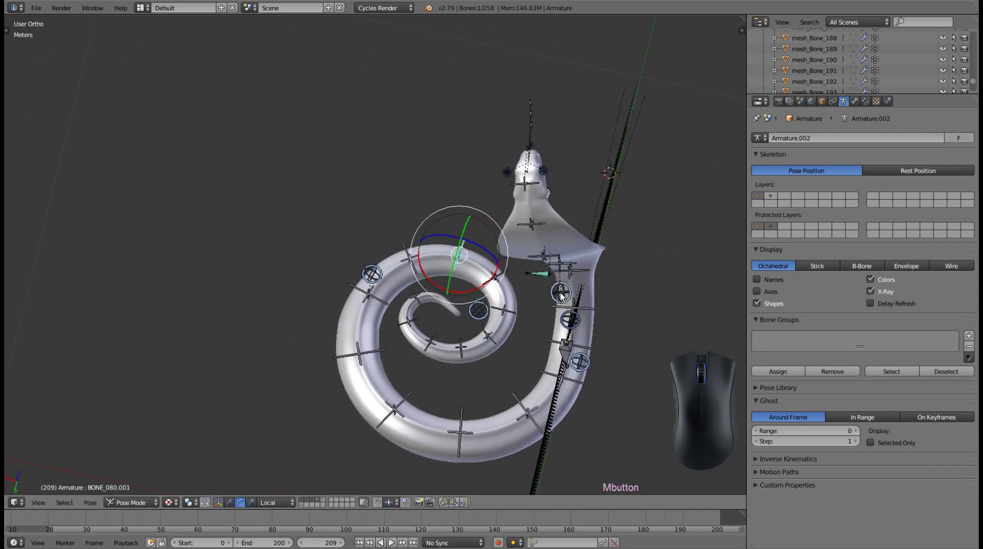
# Rotate the neck-base control to swing the raised neck and head sideways
pyautogui.rightClick(564, 294)
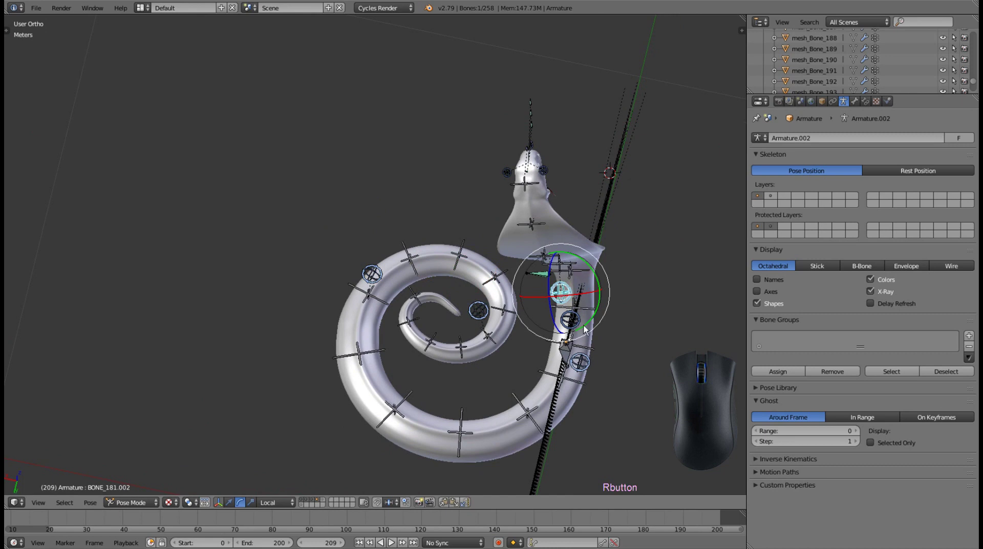
pyautogui.moveTo(589, 318); pyautogui.dragTo(563, 296)
pyautogui.moveTo(547, 294); pyautogui.dragTo(552, 313)
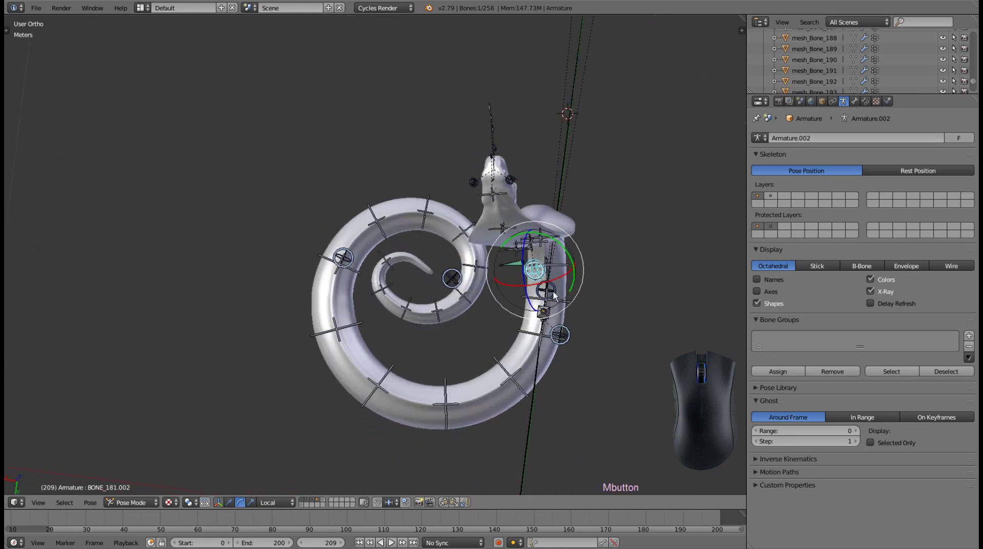
pyautogui.moveTo(569, 258); pyautogui.dragTo(515, 228)
pyautogui.moveTo(595, 296); pyautogui.dragTo(546, 231)
pyautogui.moveTo(640, 237); pyautogui.dragTo(300, 209)
pyautogui.scroll(3)
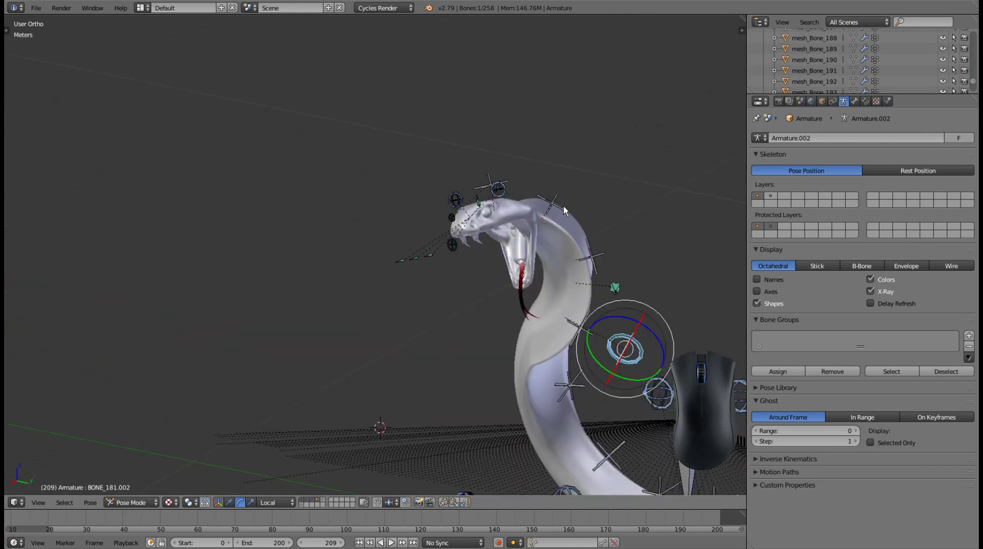
# Select the head control bone and turn the cobra's head
pyautogui.rightClick(556, 208)
pyautogui.moveTo(586, 191); pyautogui.dragTo(569, 235)
pyautogui.scroll(3)
pyautogui.moveTo(467, 273); pyautogui.dragTo(325, 202)
pyautogui.scroll(3)
pyautogui.moveTo(337, 207); pyautogui.dragTo(466, 189)
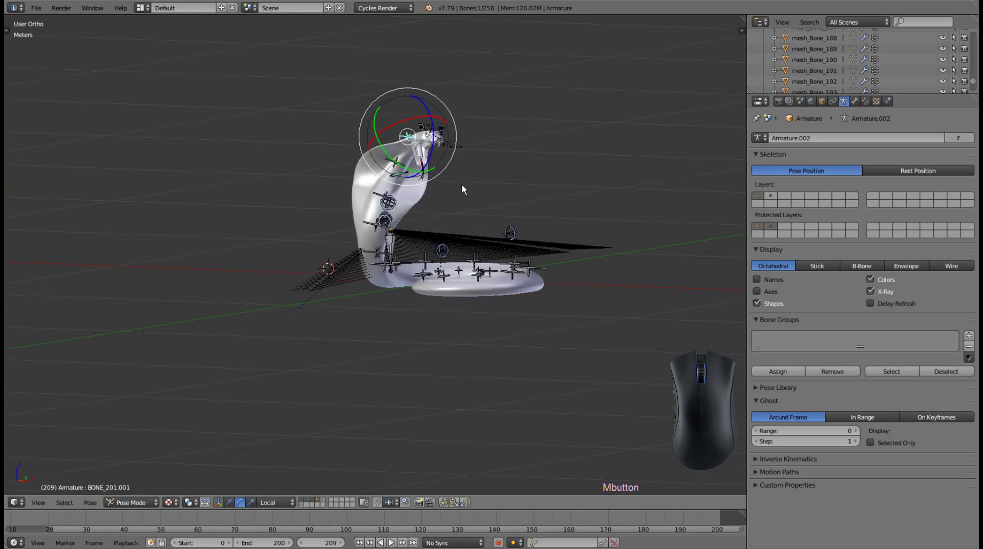
# Scale HELPER_hood to flare the cobra's hood wider
pyautogui.scroll(3)
pyautogui.scroll(3)
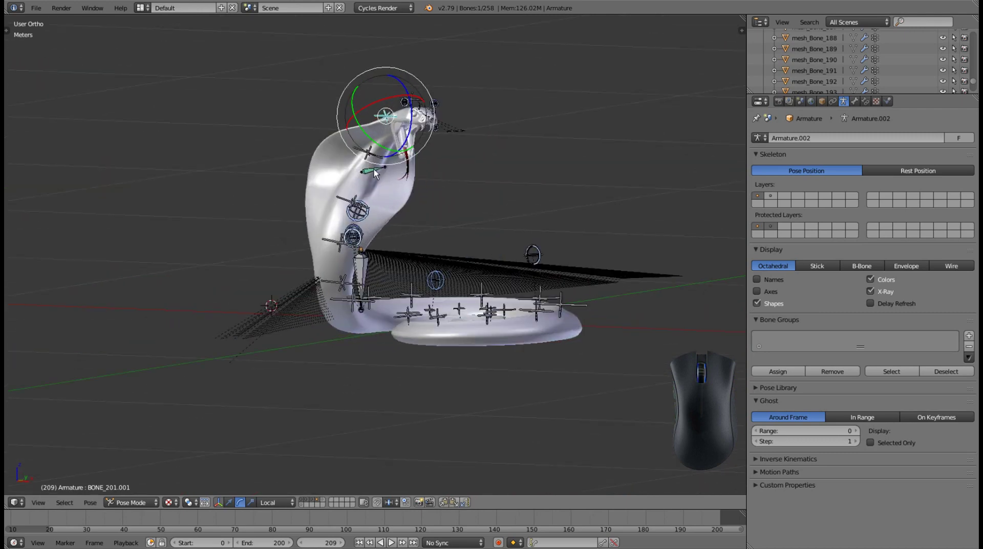
pyautogui.rightClick(378, 173)
pyautogui.moveTo(326, 172); pyautogui.dragTo(321, 119)
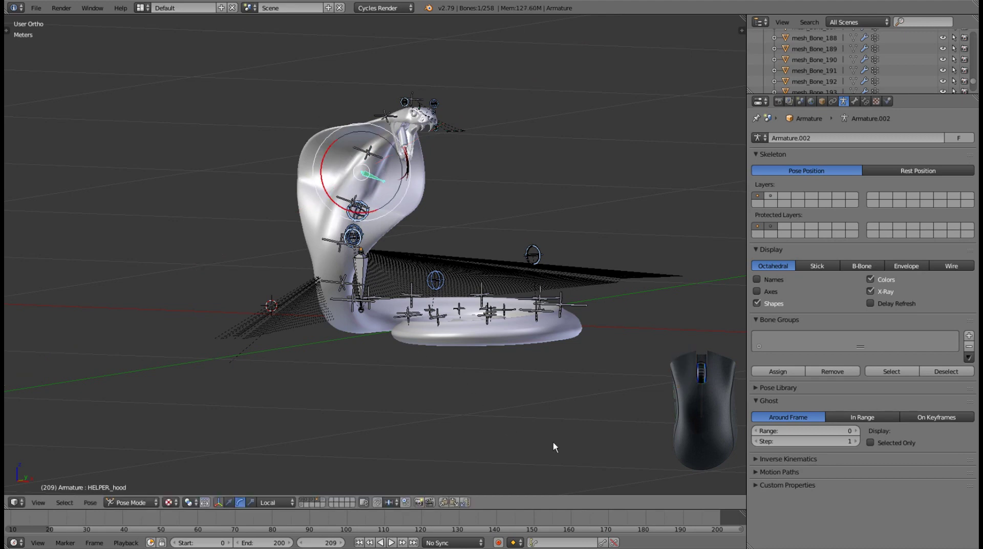
# View the cobra through the scene camera and check the neck-base control in the second view
pyautogui.press('KP_0')
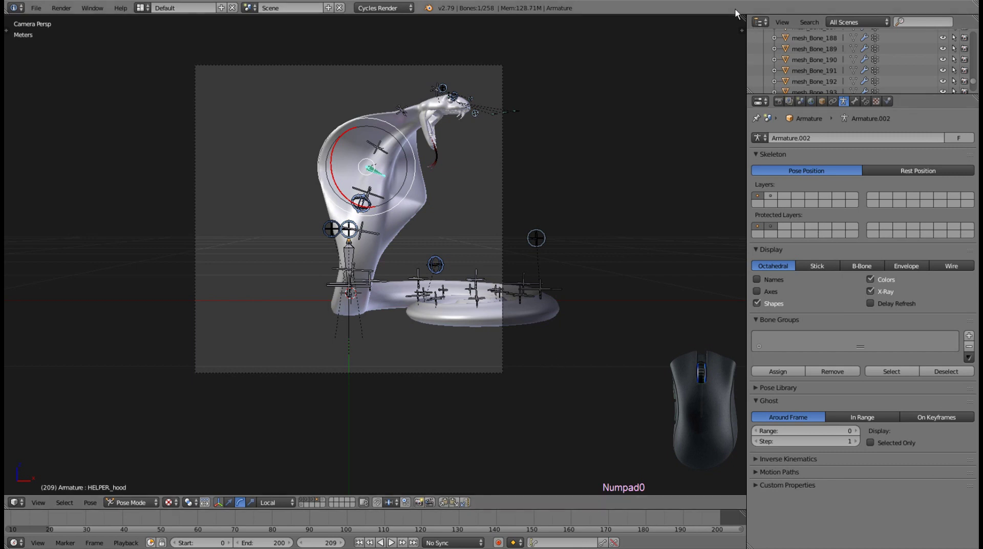
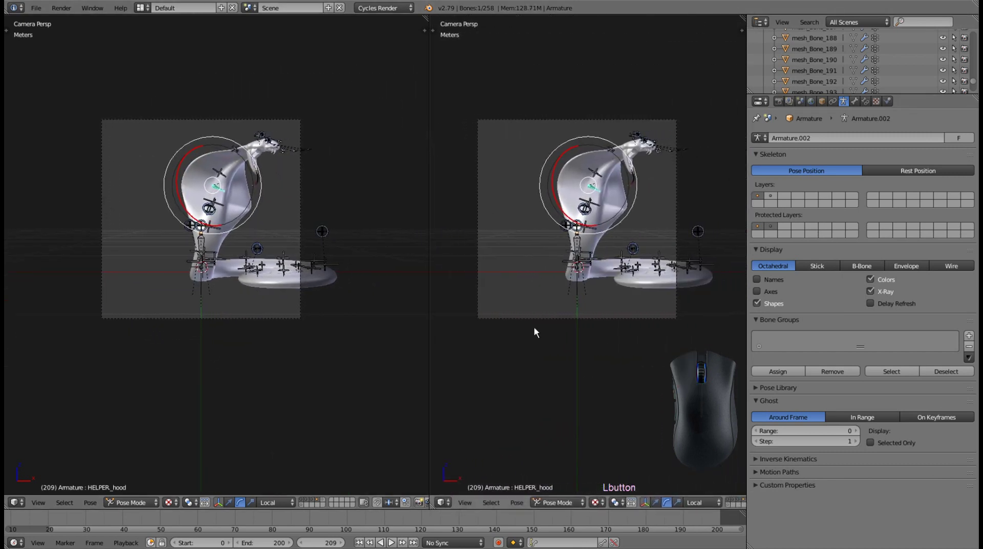
pyautogui.click(443, 506)
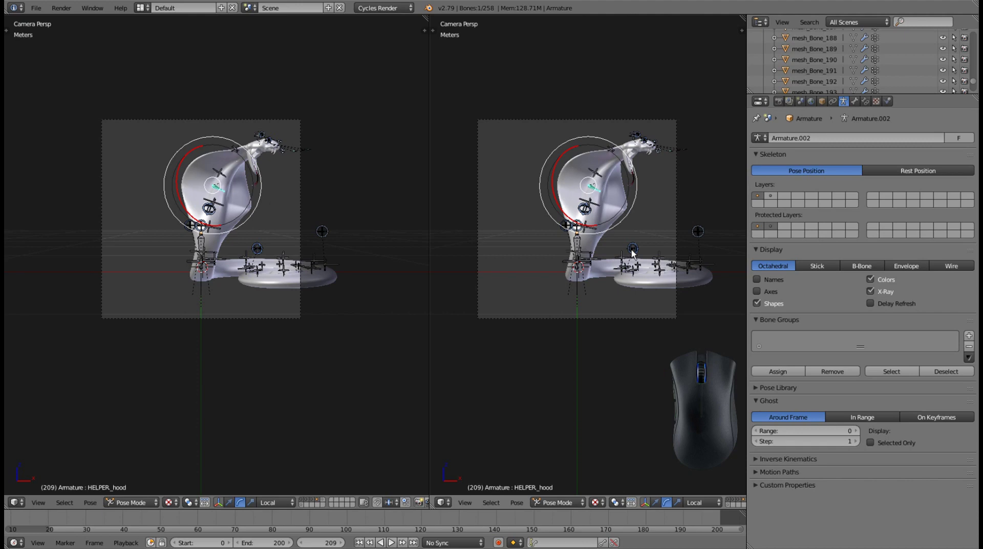
pyautogui.rightClick(636, 252)
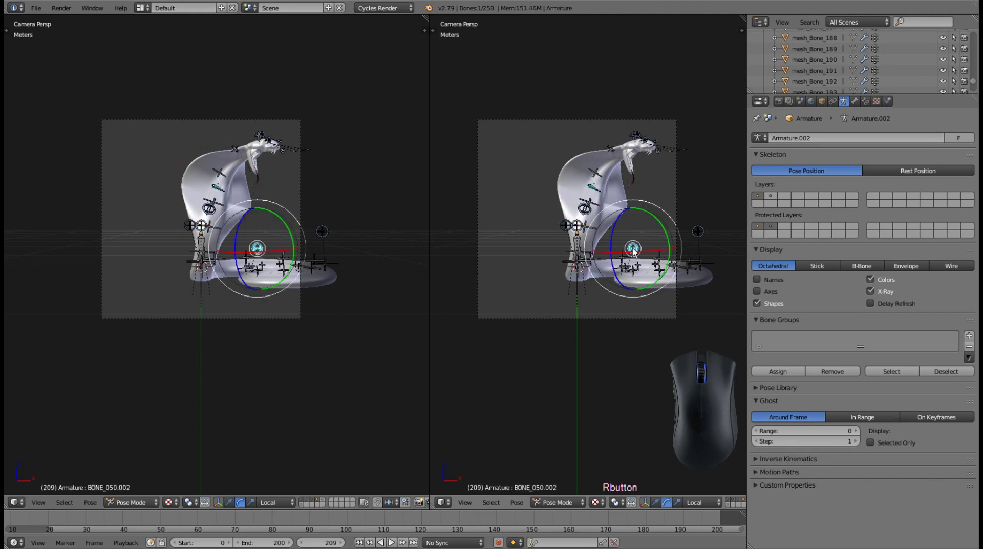
pyautogui.moveTo(641, 241); pyautogui.dragTo(579, 288)
pyautogui.moveTo(635, 254); pyautogui.dragTo(546, 240)
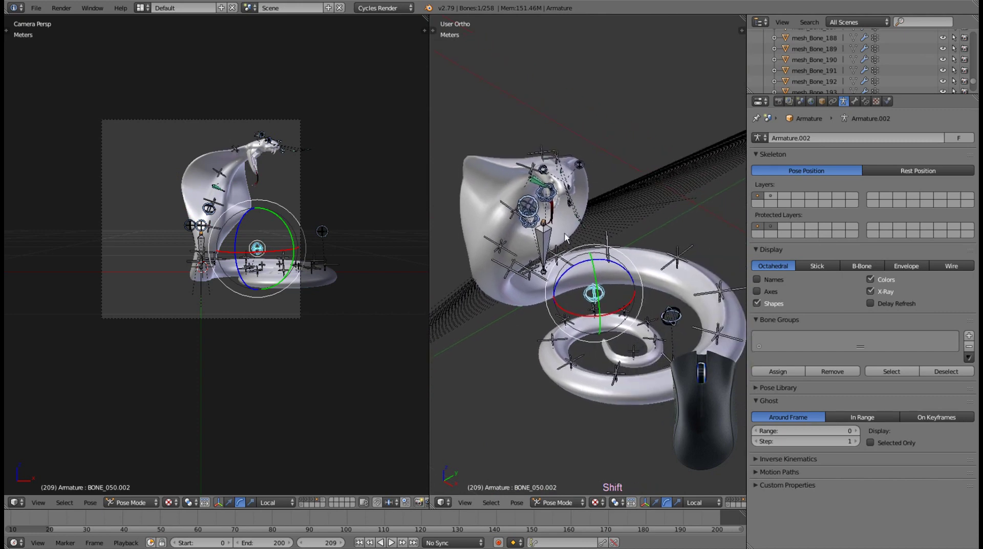
pyautogui.scroll(3)
pyautogui.scroll(3)
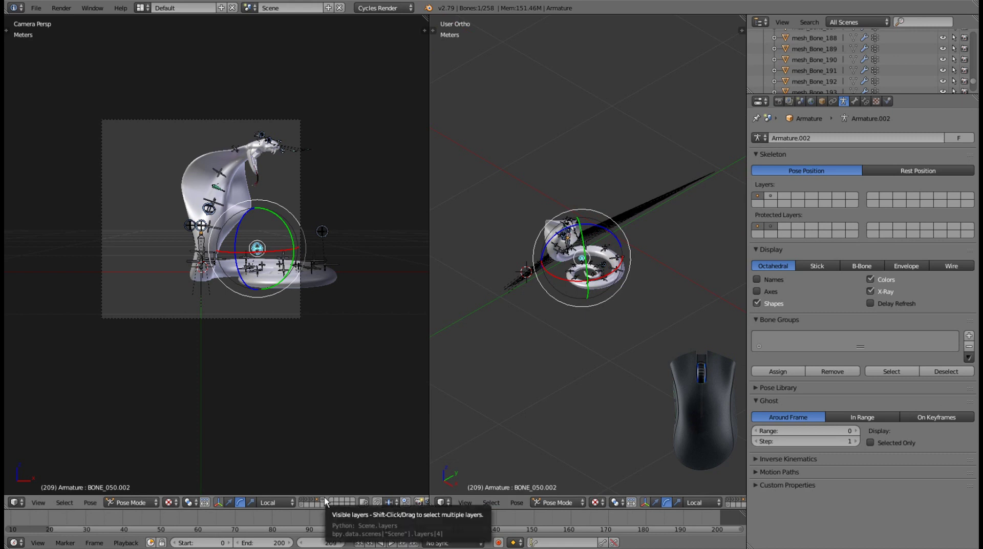
# Reveal the lights and camera scene layers and switch from Pose Mode to Object Mode
pyautogui.click(326, 501)
pyautogui.doubleClick(327, 501)
pyautogui.scroll(3)
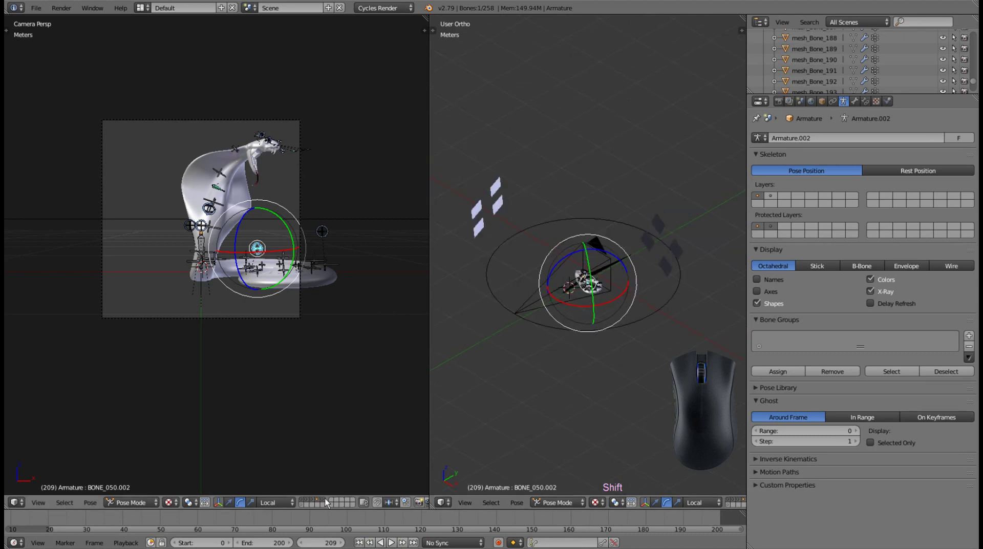
pyautogui.click(328, 503)
pyautogui.click(328, 503)
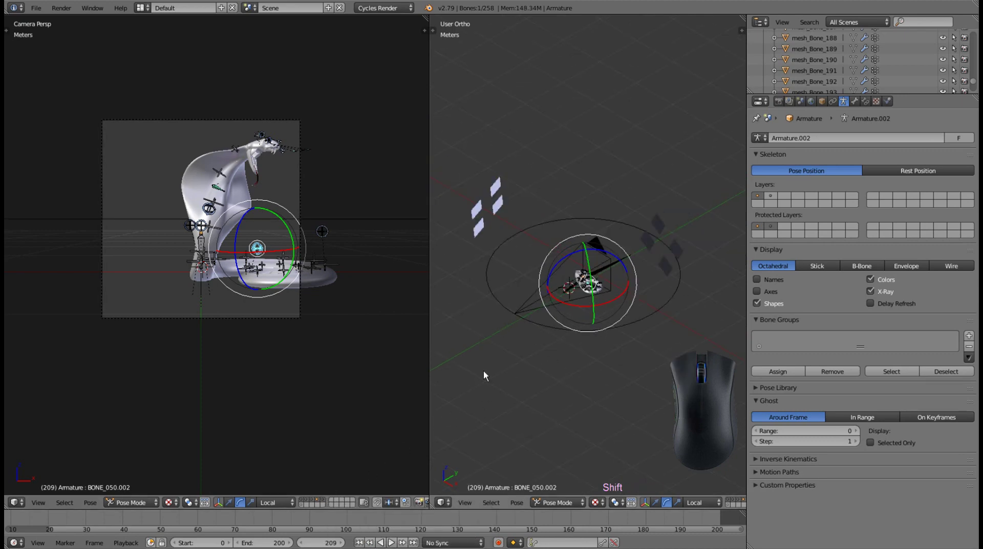
# Move the camera to reframe the cobra and enable the studio backdrop's scene layer
pyautogui.rightClick(524, 314)
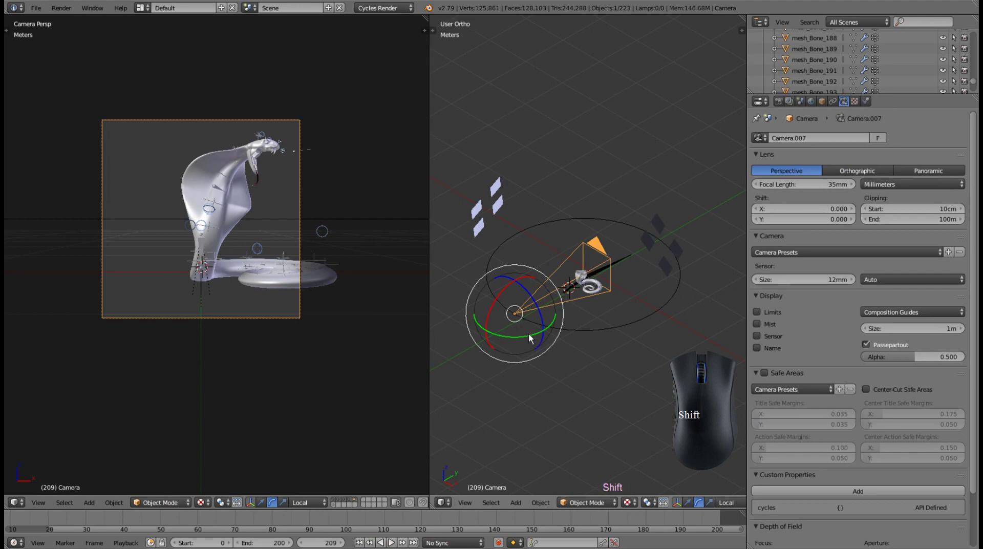
pyautogui.moveTo(531, 338); pyautogui.dragTo(469, 270)
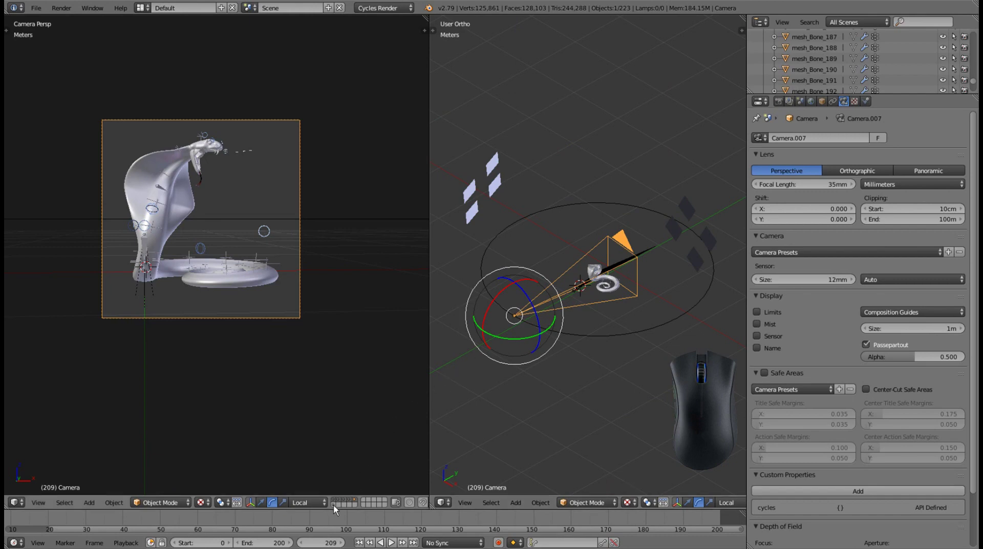
pyautogui.click(335, 509)
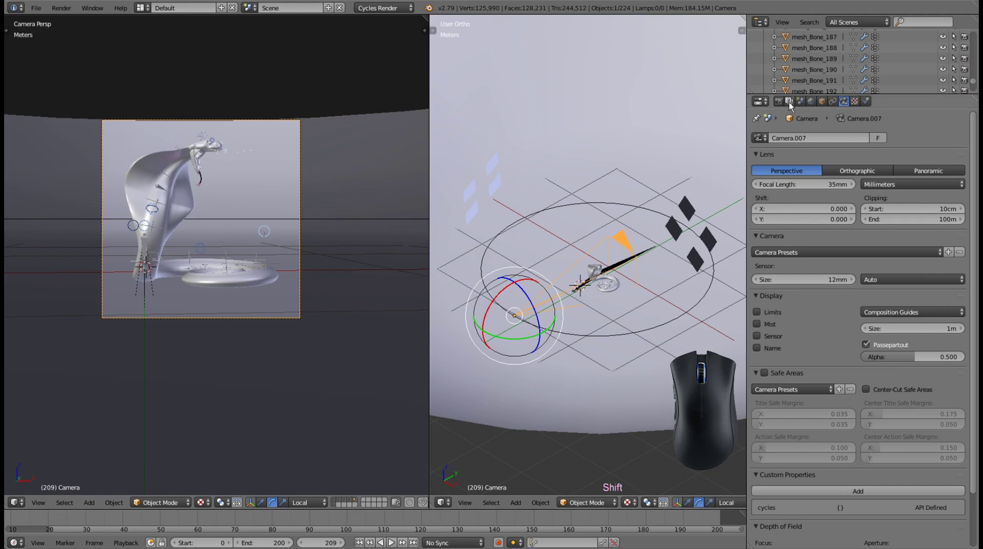
# Render the textured cobra from the camera, then switch the left area back to 3D View
pyautogui.click(785, 104)
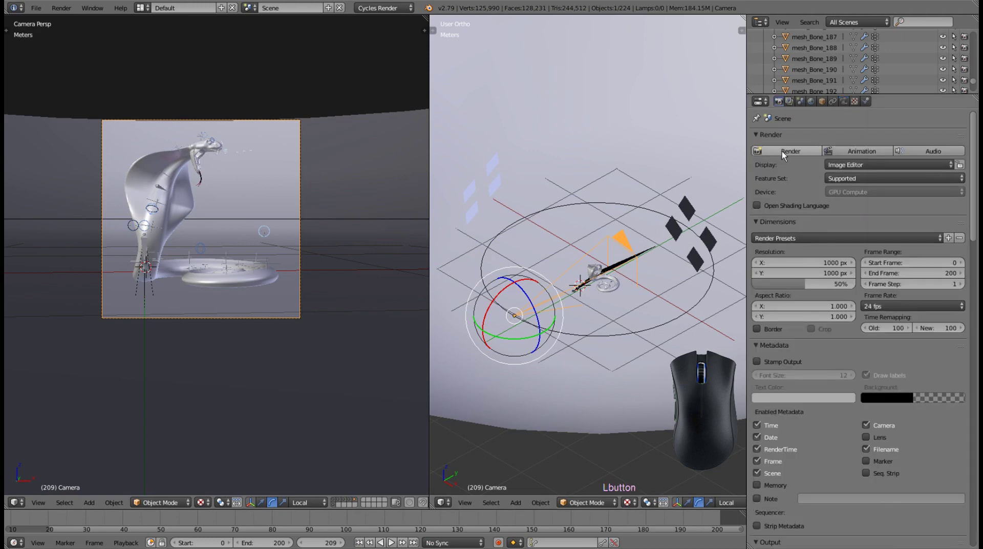
pyautogui.click(786, 155)
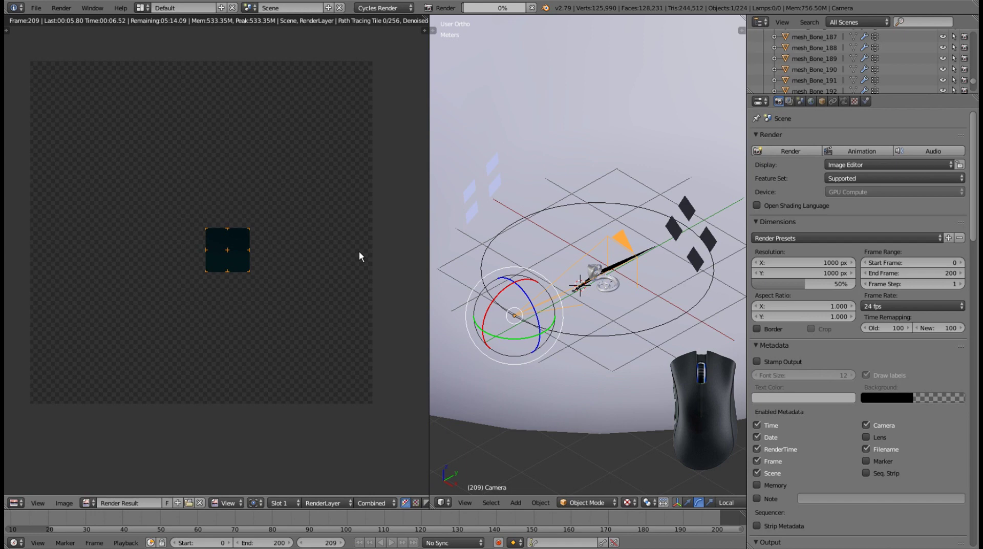
pyautogui.click(361, 256)
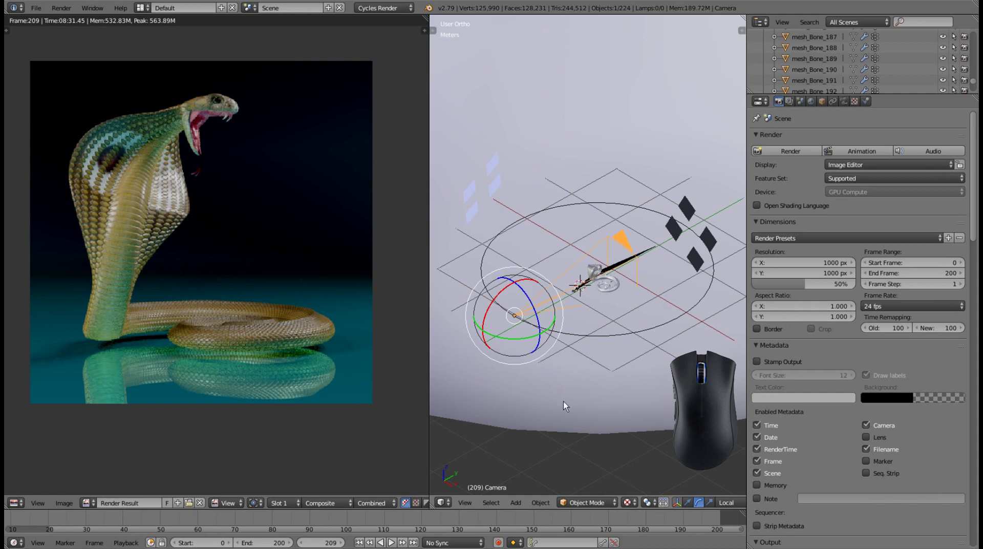
pyautogui.click(18, 508)
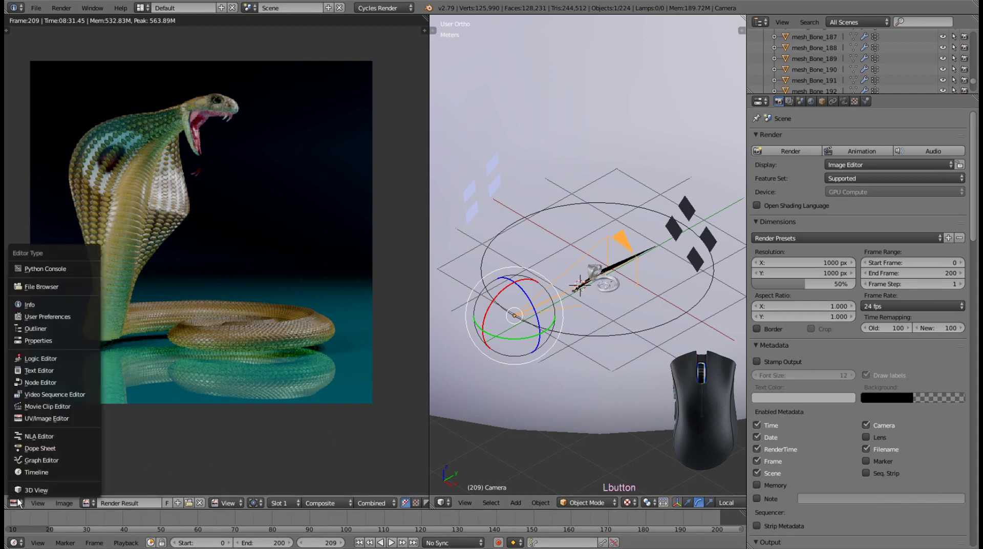
pyautogui.click(28, 493)
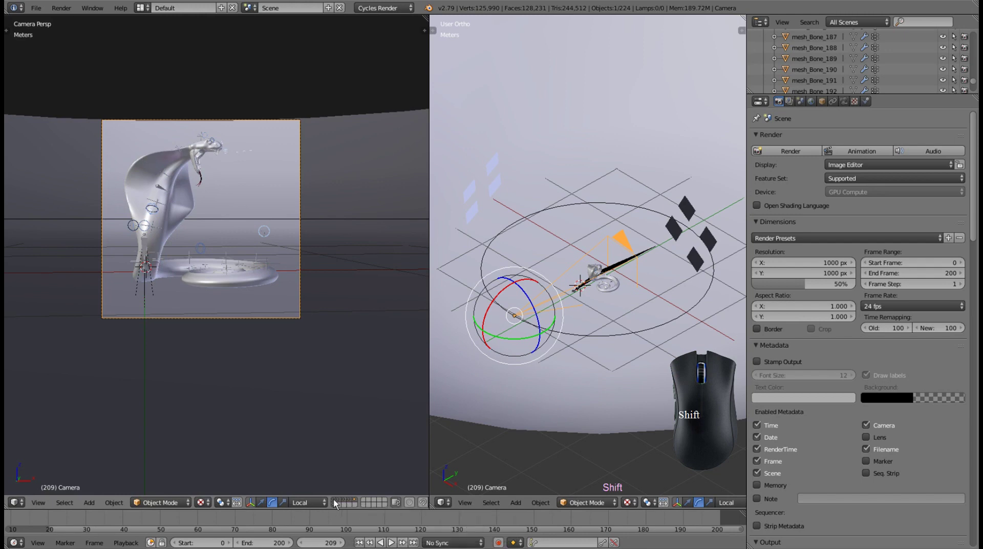
# Show the skeleton scene layer instead of the skin and render it, maximizing the image editor
pyautogui.click(338, 503)
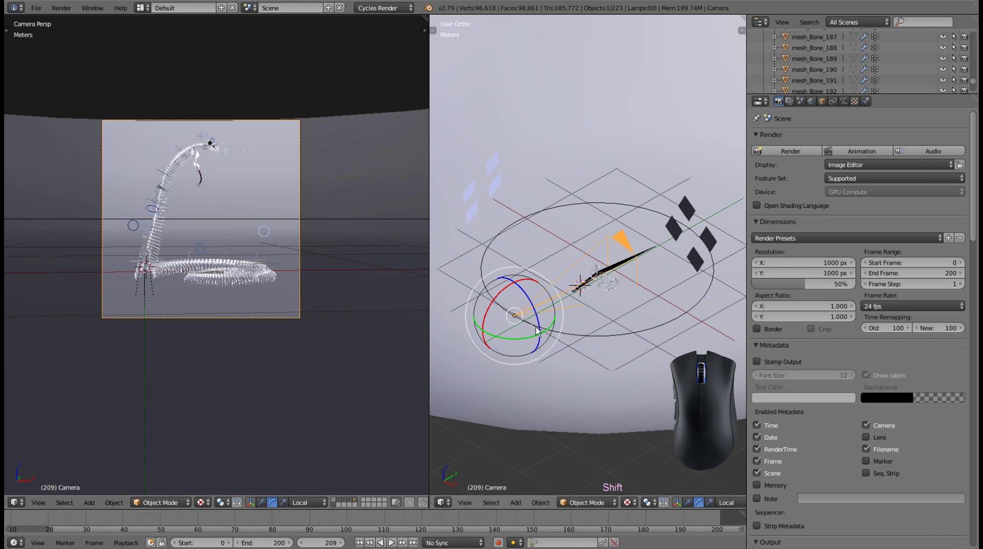
pyautogui.click(791, 153)
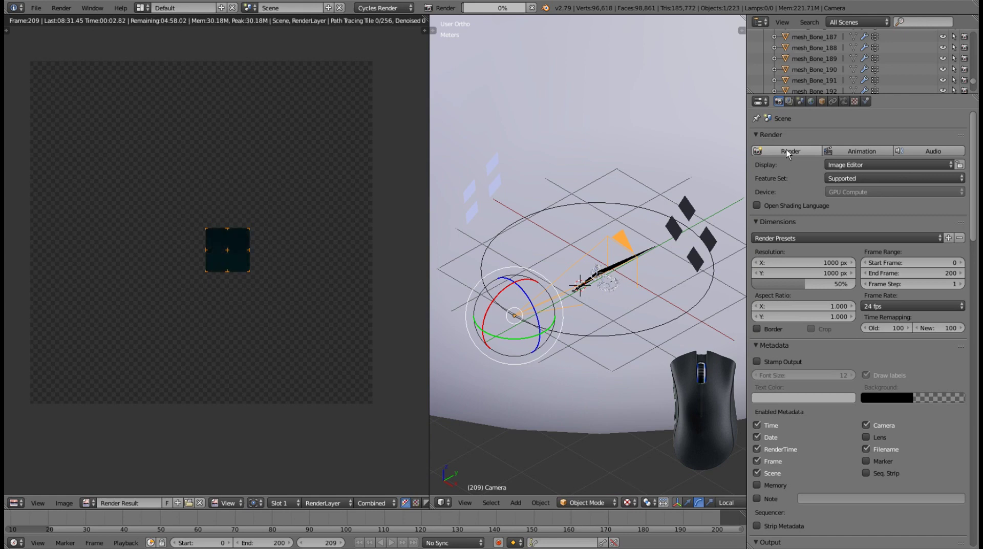
pyautogui.click(587, 417)
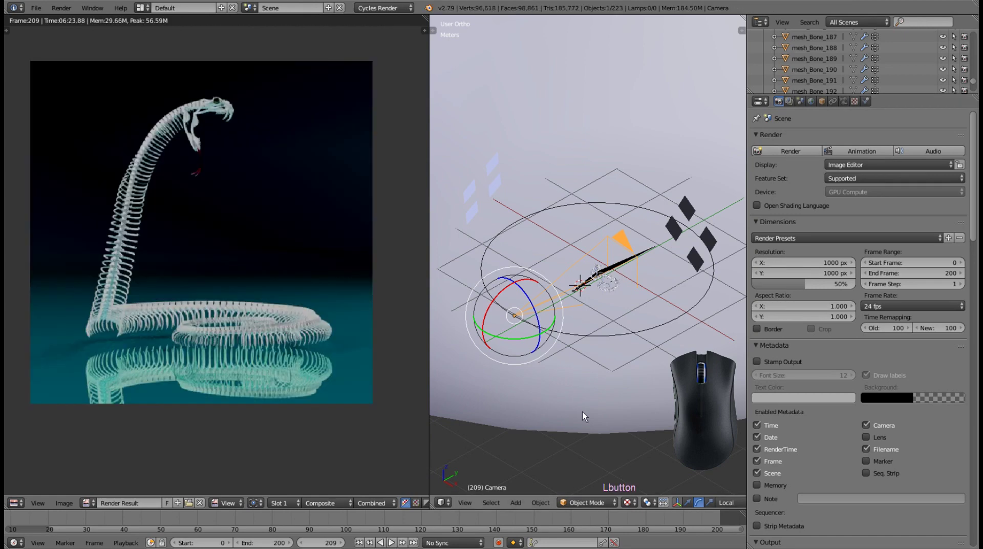
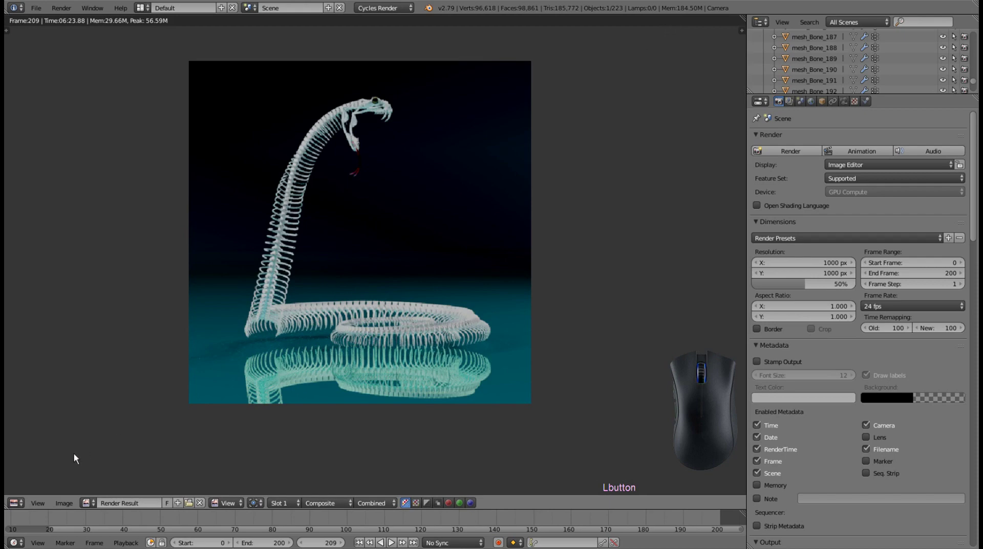
# Switch the area back to the 3D View and select one of the cobra rig's controls
pyautogui.click(14, 505)
pyautogui.click(32, 495)
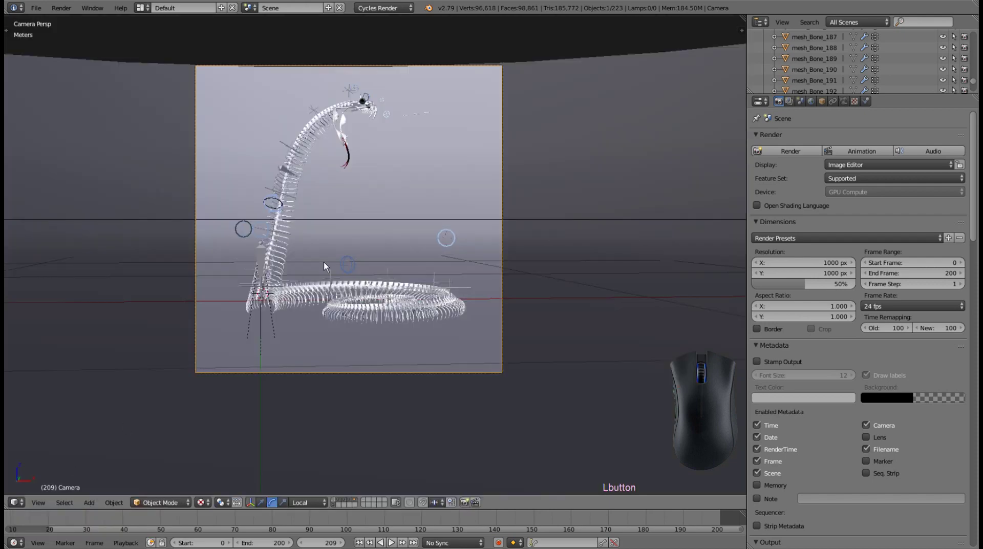
pyautogui.rightClick(366, 106)
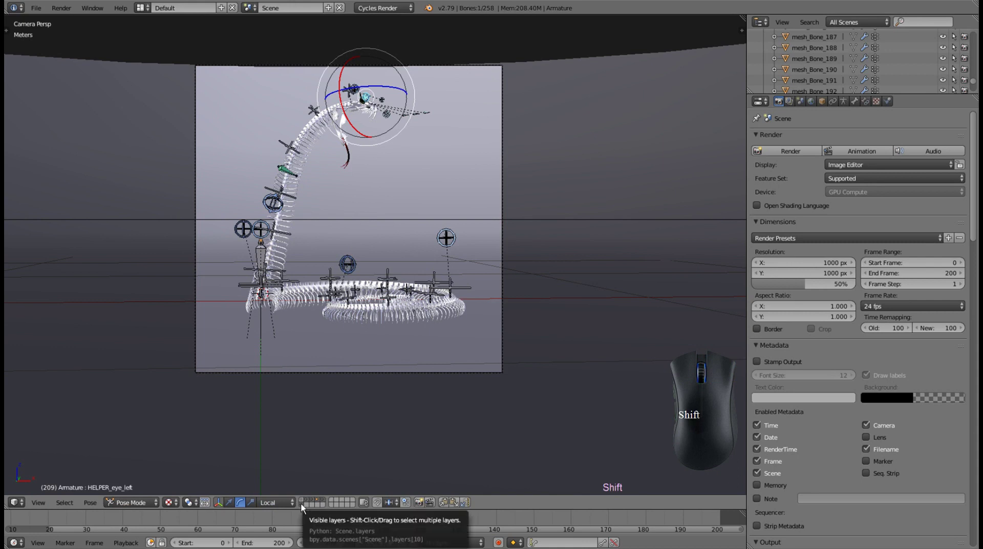
# Show the cobra's skin layer in place of the skeleton and hide the studio backdrop layers
pyautogui.click(303, 508)
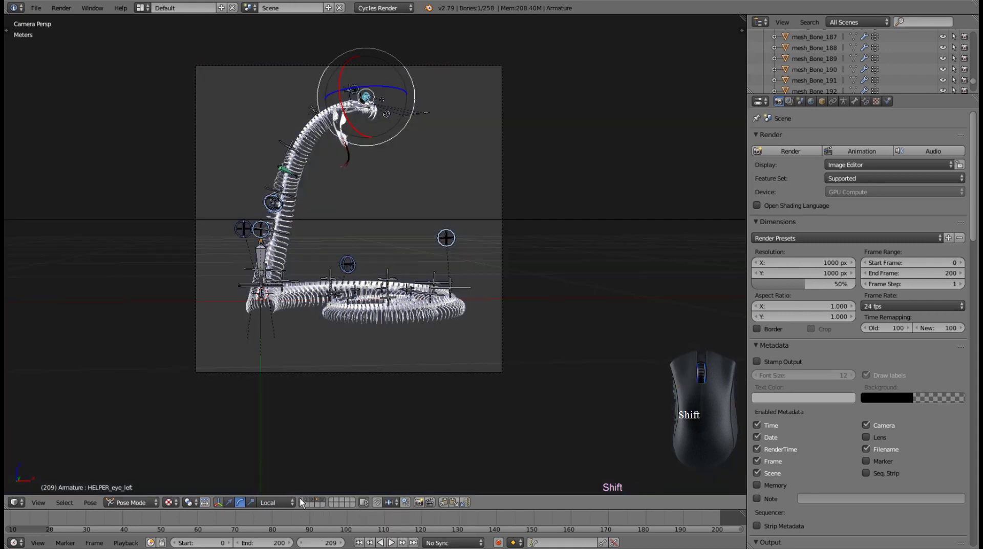
pyautogui.click(303, 503)
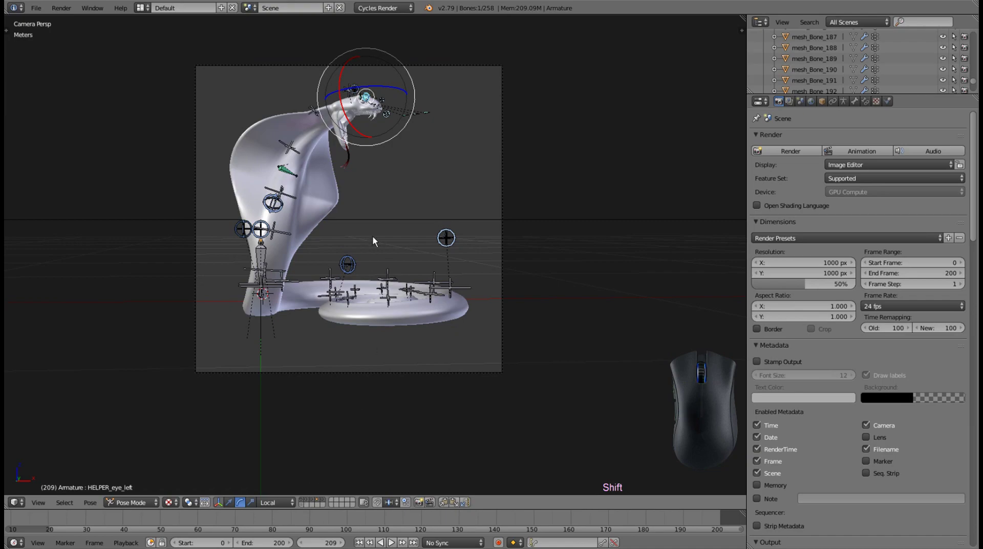
pyautogui.moveTo(397, 231); pyautogui.dragTo(242, 267)
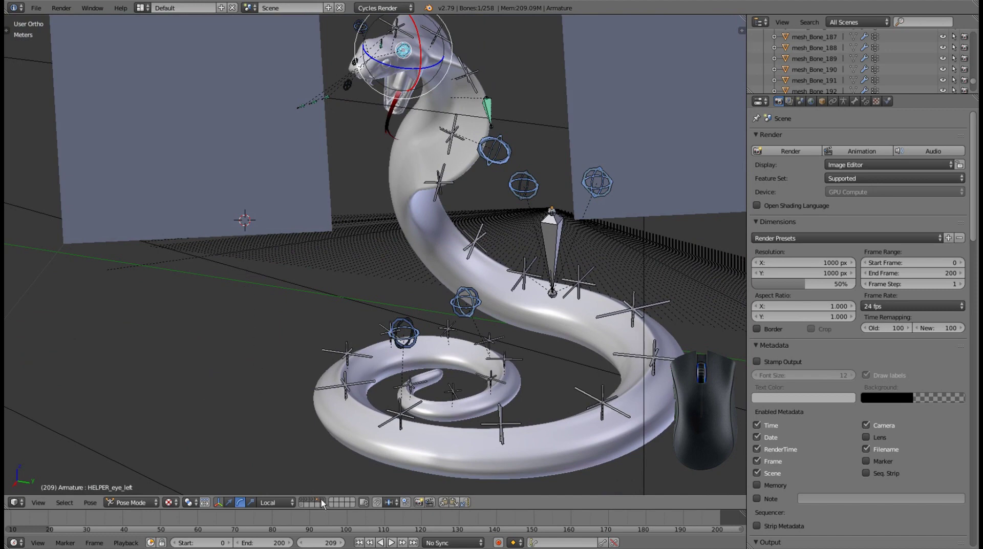
pyautogui.click(325, 503)
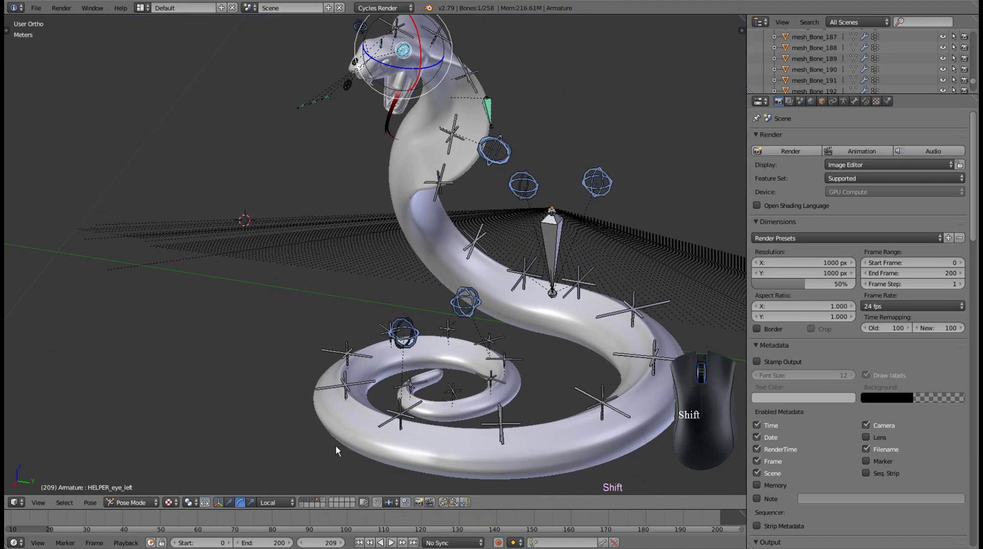
pyautogui.press('shift+1')
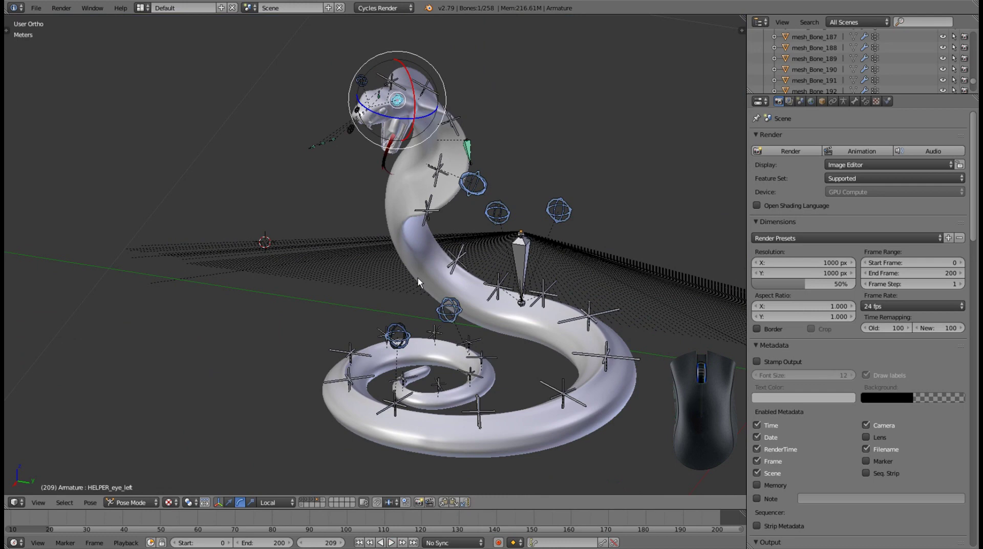
# Select all 37 visible control bones of the rig in Pose Mode
pyautogui.click(143, 504)
pyautogui.click(140, 467)
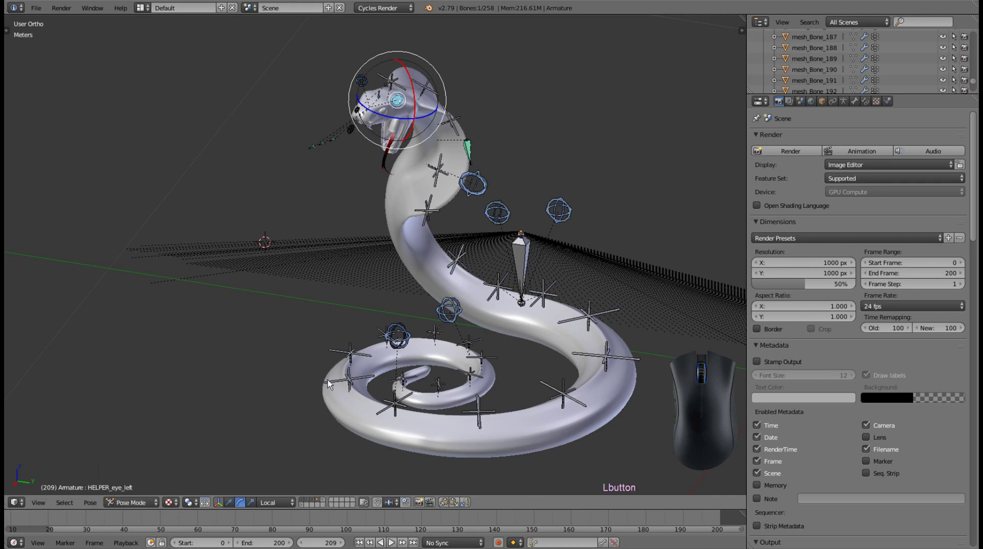
pyautogui.press('a')
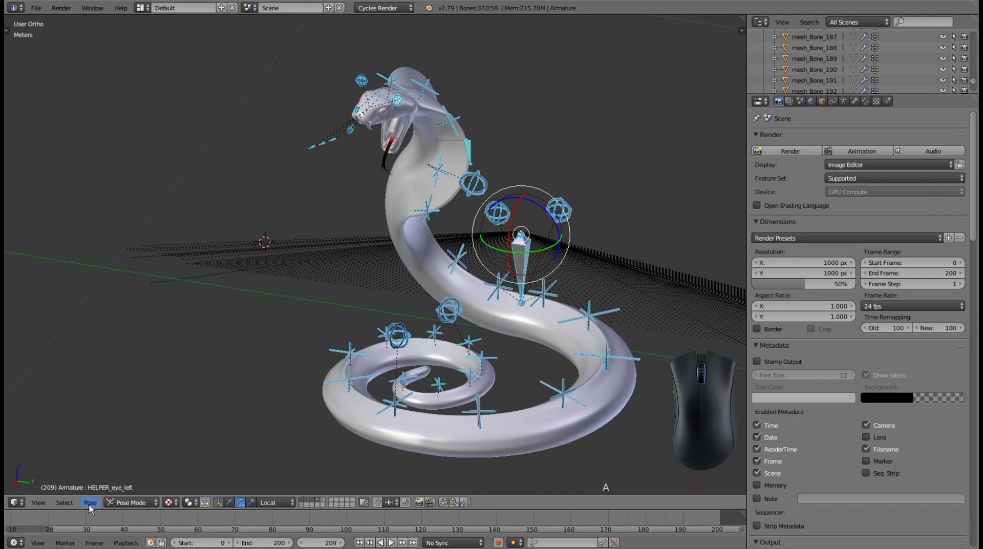
# Clear all pose transforms so the cobra lies straight, then deselect the bones
pyautogui.click(93, 509)
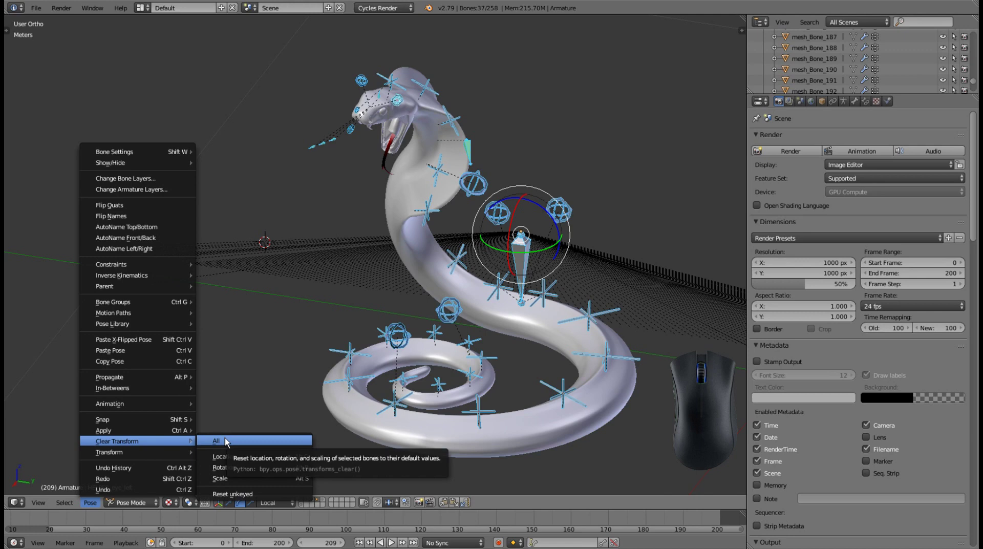
pyautogui.click(229, 442)
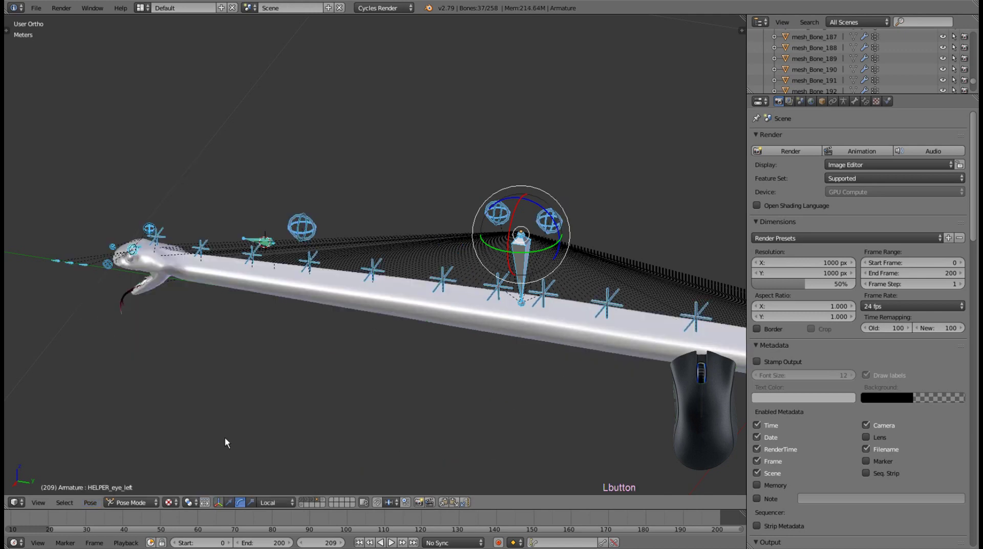
pyautogui.moveTo(331, 322); pyautogui.dragTo(424, 345)
pyautogui.scroll(-3)
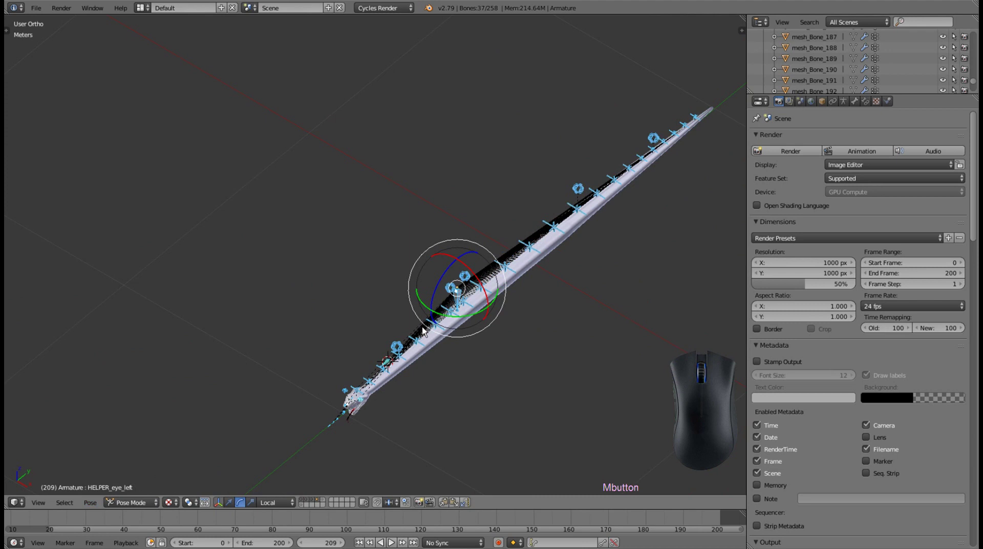
pyautogui.press('a')
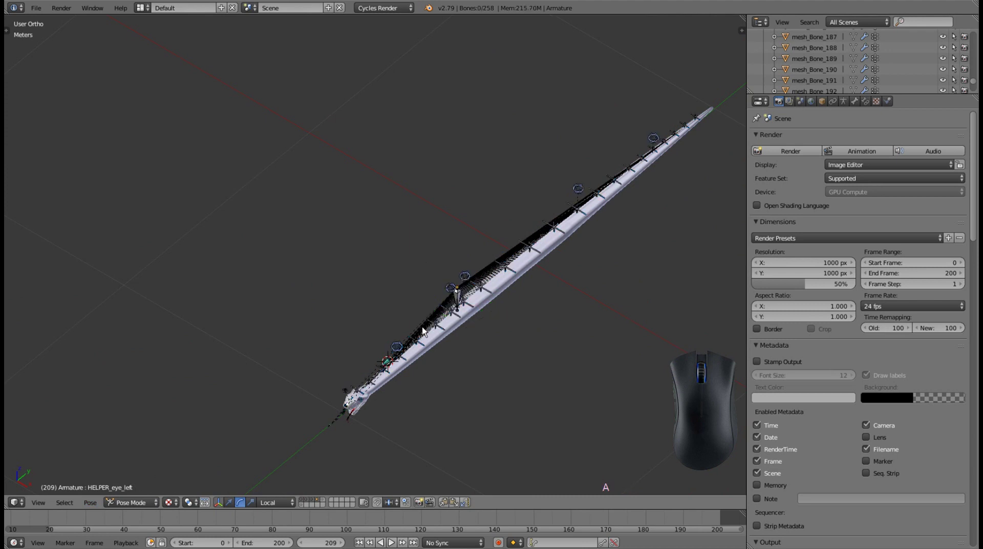